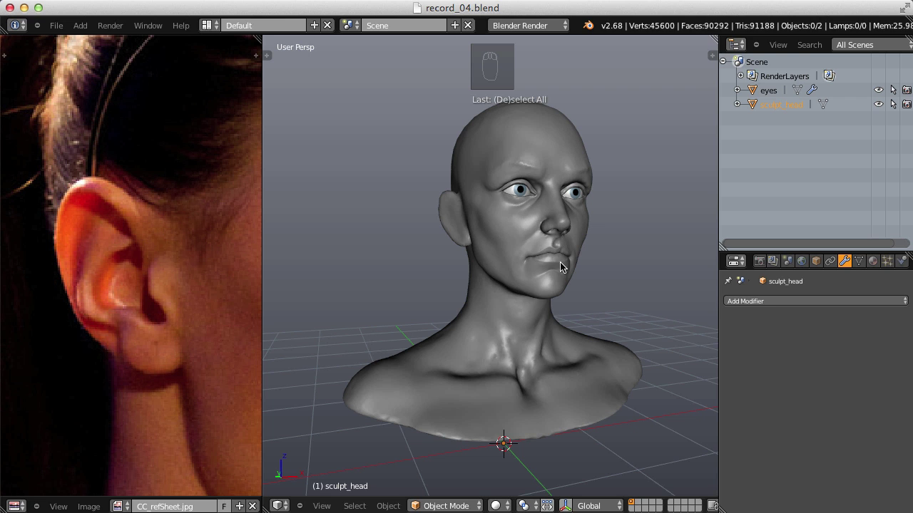
Enable Dynamic Topology at detail size 20 with Collapse Short Edges and frame the ear for sculpting.
{"action": "left_click_drag", "start_coordinate": [451, 210], "coordinate": [485, 440]}
{"action": "left_click_drag", "start_coordinate": [431, 226], "coordinate": [466, 207]}
{"action": "left_click_drag", "start_coordinate": [467, 219], "coordinate": [491, 229]}
{"action": "key", "text": "t"}
{"action": "left_click_drag", "start_coordinate": [323, 268], "coordinate": [370, 223]}
{"action": "left_click_drag", "start_coordinate": [370, 204], "coordinate": [276, 230]}
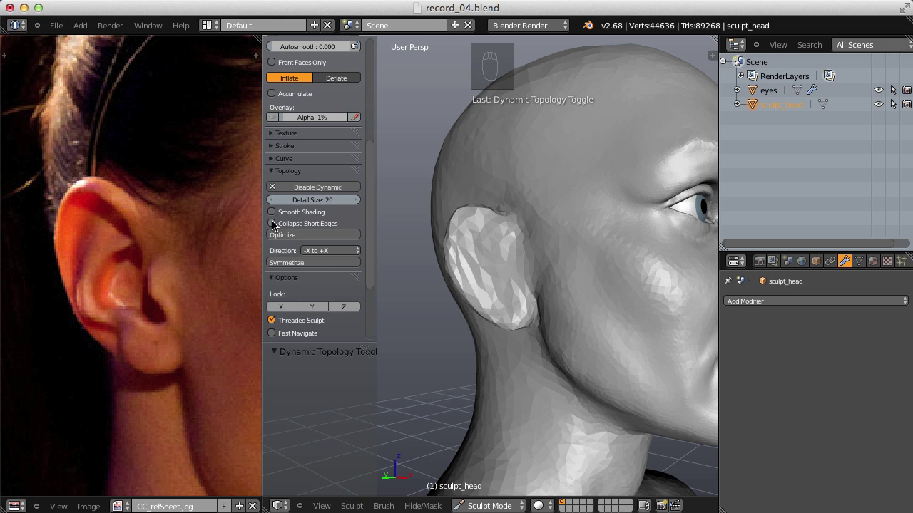
{"action": "left_click", "coordinate": [274, 227]}
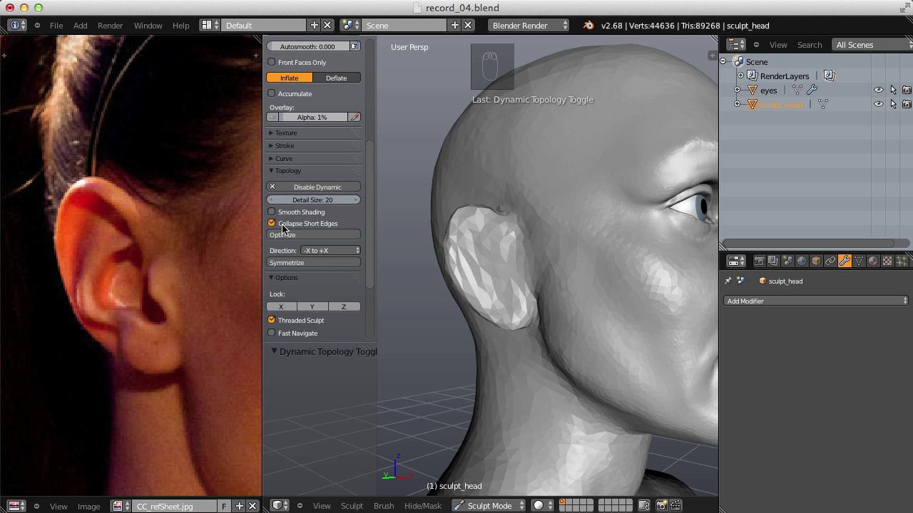
Carve the first concave strokes into the centre of the ear, tuning brush size as needed.
{"action": "key", "text": "t"}
{"action": "left_click_drag", "start_coordinate": [544, 248], "coordinate": [550, 266]}
{"action": "key", "text": "i"}
{"action": "key", "text": "f"}
{"action": "left_click_drag", "start_coordinate": [547, 249], "coordinate": [597, 270]}
{"action": "left_click_drag", "start_coordinate": [598, 271], "coordinate": [560, 259]}
{"action": "key", "text": "f"}
{"action": "left_click_drag", "start_coordinate": [560, 258], "coordinate": [585, 365]}
{"action": "left_click_drag", "start_coordinate": [635, 241], "coordinate": [457, 293]}
{"action": "left_click_drag", "start_coordinate": [384, 271], "coordinate": [515, 281]}
Deepen the dished bowl with stronger strokes after raising brush strength.
{"action": "middle_click", "coordinate": [515, 280]}
{"action": "key", "text": "shift+f"}
{"action": "key", "text": "shift+f"}
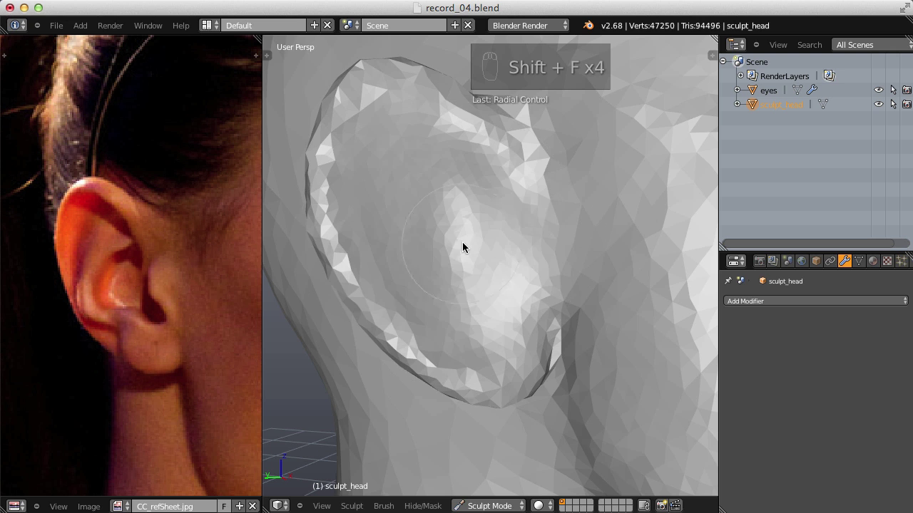
{"action": "left_click_drag", "start_coordinate": [524, 216], "coordinate": [557, 235]}
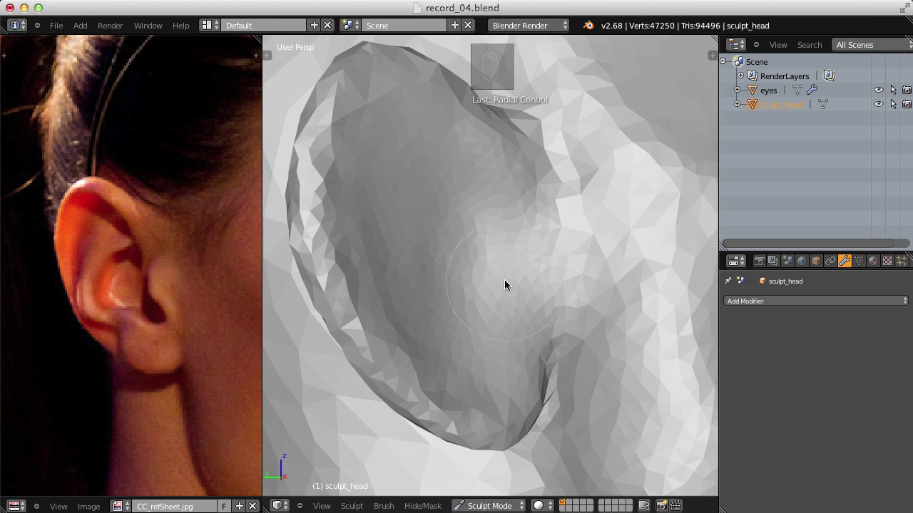
{"action": "key", "text": "f"}
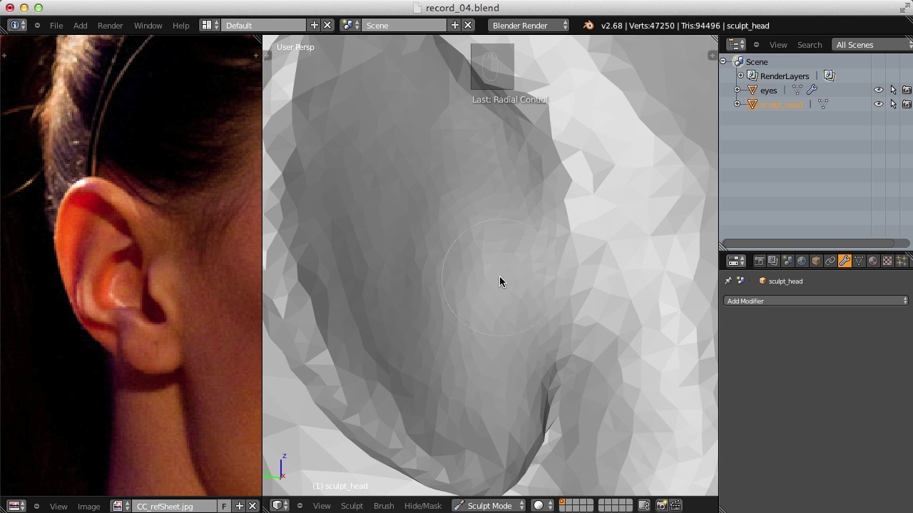
{"action": "left_click_drag", "start_coordinate": [499, 279], "coordinate": [494, 281]}
{"action": "key", "text": "f"}
{"action": "left_click", "coordinate": [490, 283]}
Round off the ear-canal opening at the bowl's centre with smaller brush strokes.
{"action": "middle_click", "coordinate": [537, 269]}
{"action": "key", "text": "f"}
{"action": "left_click_drag", "start_coordinate": [515, 245], "coordinate": [528, 215]}
{"action": "key", "text": "f"}
{"action": "key", "text": "f"}
{"action": "left_click_drag", "start_coordinate": [519, 206], "coordinate": [470, 208]}
Check the ear mesh in wireframe shading, then lay the first clay strokes for the tragus.
{"action": "key", "text": "z"}
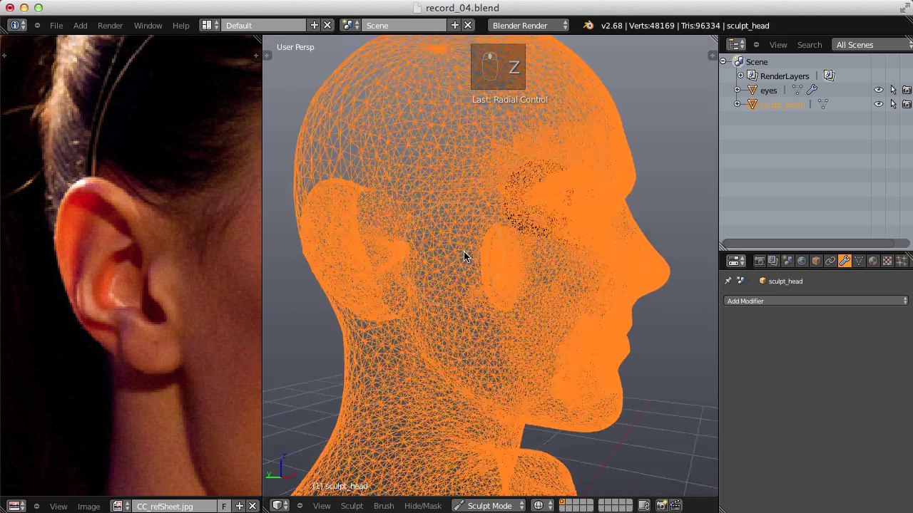
{"action": "key", "text": "z"}
{"action": "key", "text": "f"}
{"action": "key", "text": "f"}
{"action": "left_click", "coordinate": [563, 209]}
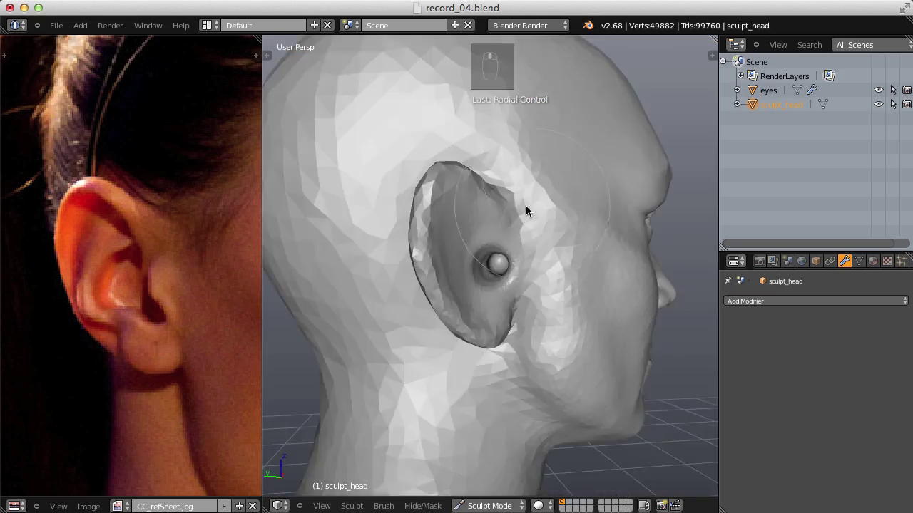
{"action": "key", "text": "z"}
{"action": "key", "text": "z"}
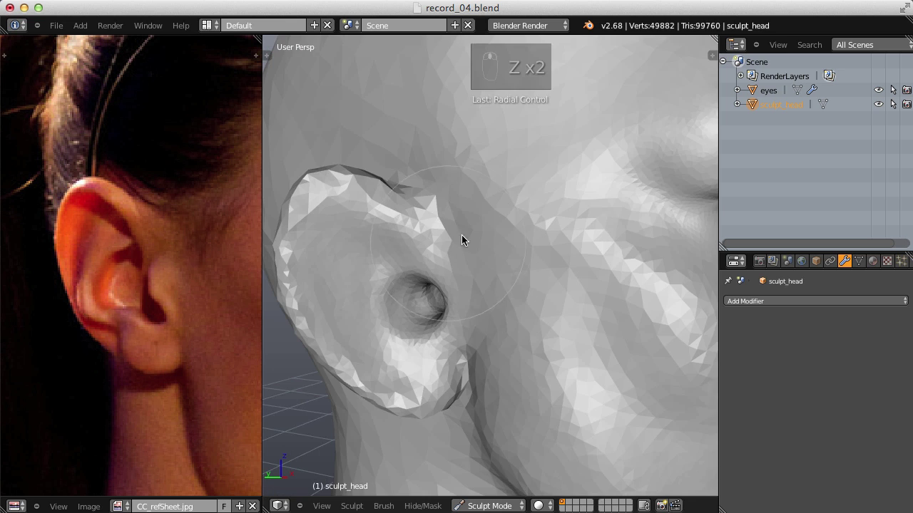
{"action": "left_click_drag", "start_coordinate": [445, 319], "coordinate": [476, 253]}
{"action": "left_click_drag", "start_coordinate": [476, 256], "coordinate": [500, 291]}
Build up the rounded tragus knob in front of the canal with resized, stronger strokes.
{"action": "key", "text": "i"}
{"action": "key", "text": "f"}
{"action": "middle_click", "coordinate": [493, 272]}
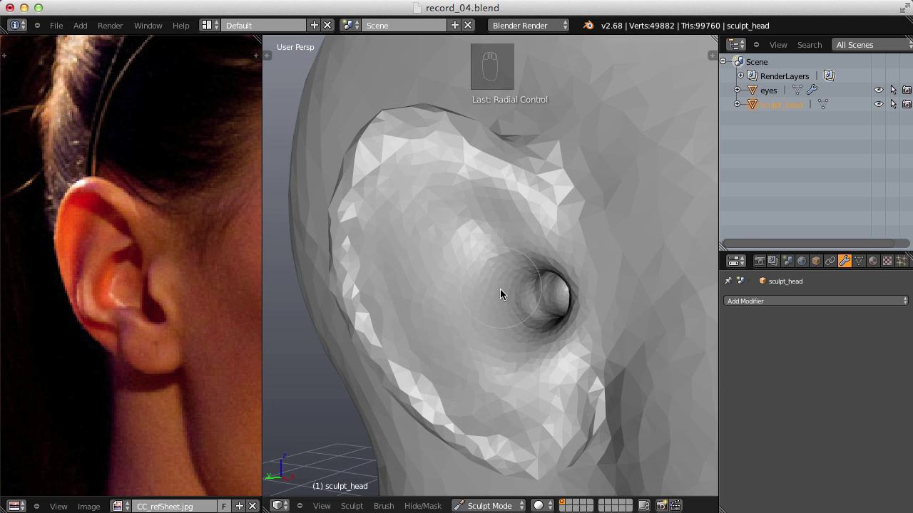
{"action": "left_click_drag", "start_coordinate": [500, 314], "coordinate": [555, 215]}
{"action": "key", "text": "shift+f"}
{"action": "left_click_drag", "start_coordinate": [508, 248], "coordinate": [378, 160]}
{"action": "left_click_drag", "start_coordinate": [368, 168], "coordinate": [505, 308]}
{"action": "key", "text": "f"}
{"action": "key", "text": "f"}
{"action": "left_click_drag", "start_coordinate": [448, 304], "coordinate": [424, 279]}
{"action": "left_click", "coordinate": [407, 296]}
Draw a curved crease along the inner ear above the canal, undoing and redrawing a stray stroke.
{"action": "key", "text": "f"}
{"action": "left_click_drag", "start_coordinate": [523, 240], "coordinate": [464, 212]}
{"action": "left_click_drag", "start_coordinate": [391, 204], "coordinate": [489, 168]}
{"action": "left_click_drag", "start_coordinate": [369, 145], "coordinate": [489, 167]}
{"action": "key", "text": "f"}
{"action": "key", "text": "ctrl+z"}
{"action": "key", "text": "f"}
{"action": "left_click_drag", "start_coordinate": [443, 186], "coordinate": [551, 219]}
{"action": "key", "text": "f"}
Extend and sharpen the curved inner ridge through the ear's bowl.
{"action": "middle_click", "coordinate": [511, 300]}
{"action": "middle_click", "coordinate": [551, 220]}
{"action": "left_click_drag", "start_coordinate": [517, 281], "coordinate": [570, 194]}
{"action": "left_click_drag", "start_coordinate": [535, 200], "coordinate": [446, 191]}
{"action": "left_click", "coordinate": [526, 278]}
{"action": "right_click", "coordinate": [526, 278]}
{"action": "middle_click", "coordinate": [454, 202]}
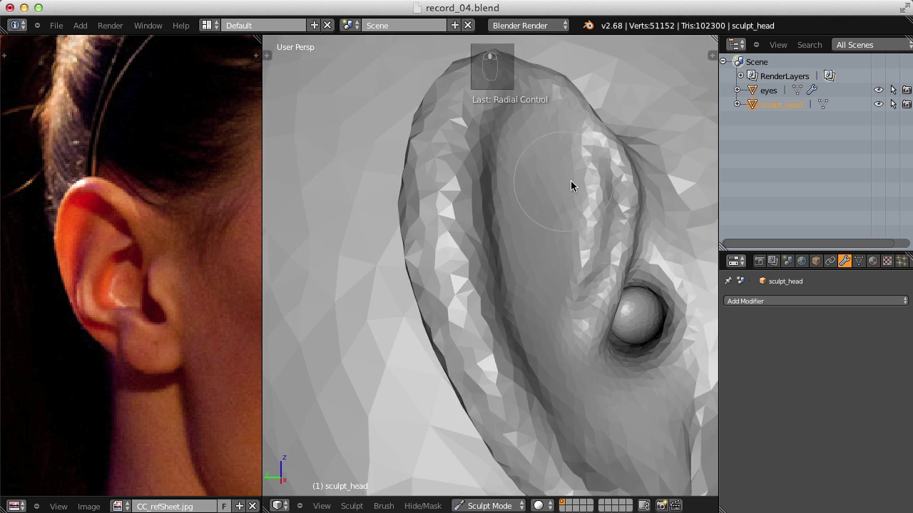
Crease the upper inner fold of the ear with adjusted brush size and strength.
{"action": "key", "text": "f"}
{"action": "left_click_drag", "start_coordinate": [575, 125], "coordinate": [552, 209]}
{"action": "left_click_drag", "start_coordinate": [575, 125], "coordinate": [504, 277]}
{"action": "key", "text": "f"}
{"action": "key", "text": "shift+f"}
{"action": "key", "text": "shift+f"}
{"action": "left_click_drag", "start_coordinate": [506, 129], "coordinate": [505, 121]}
{"action": "middle_click", "coordinate": [455, 156]}
{"action": "key", "text": "f"}
{"action": "left_click", "coordinate": [472, 104]}
{"action": "key", "text": "f"}
{"action": "middle_click", "coordinate": [430, 197]}
Compare with the reference image and rough in the antihelix fold with clay strips.
{"action": "left_click", "coordinate": [363, 178]}
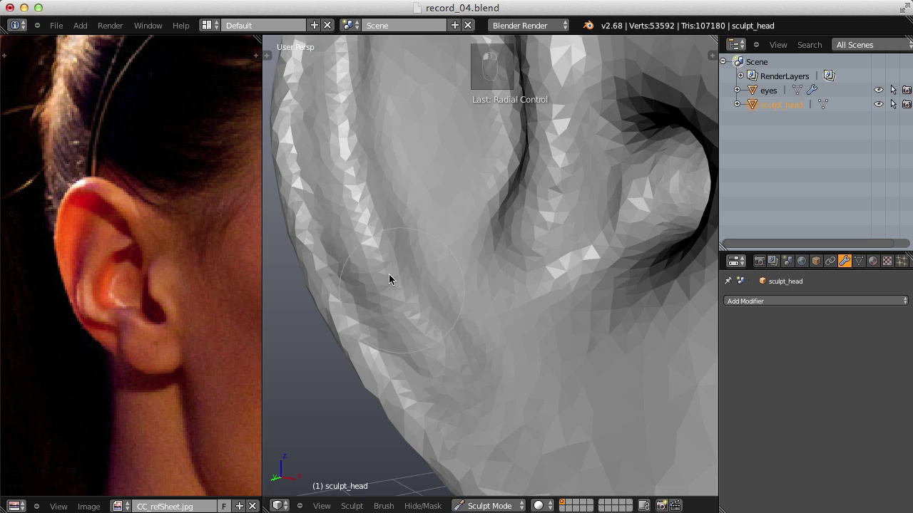
{"action": "left_click", "coordinate": [407, 284]}
{"action": "left_click_drag", "start_coordinate": [435, 245], "coordinate": [394, 230]}
{"action": "left_click_drag", "start_coordinate": [395, 230], "coordinate": [418, 283]}
{"action": "left_click_drag", "start_coordinate": [413, 270], "coordinate": [343, 138]}
{"action": "left_click_drag", "start_coordinate": [338, 165], "coordinate": [461, 136]}
{"action": "middle_click", "coordinate": [435, 110]}
Sweep the antihelix ridge down through the bowl, undoing one misplaced stroke.
{"action": "left_click_drag", "start_coordinate": [479, 135], "coordinate": [496, 181]}
{"action": "left_click_drag", "start_coordinate": [496, 181], "coordinate": [552, 244]}
{"action": "left_click_drag", "start_coordinate": [517, 178], "coordinate": [496, 190]}
{"action": "left_click_drag", "start_coordinate": [454, 205], "coordinate": [400, 163]}
{"action": "left_click_drag", "start_coordinate": [531, 185], "coordinate": [483, 256]}
{"action": "key", "text": "ctrl+z"}
{"action": "left_click_drag", "start_coordinate": [486, 204], "coordinate": [484, 255]}
Run long crease strokes down the helix rim toward the lobe, undoing an overshoot.
{"action": "key", "text": "i"}
{"action": "key", "text": "f"}
{"action": "key", "text": "f"}
{"action": "key", "text": "f"}
{"action": "left_click_drag", "start_coordinate": [502, 197], "coordinate": [509, 394]}
{"action": "left_click_drag", "start_coordinate": [482, 147], "coordinate": [505, 365]}
{"action": "key", "text": "f"}
{"action": "left_click_drag", "start_coordinate": [460, 170], "coordinate": [531, 215]}
{"action": "key", "text": "f"}
{"action": "key", "text": "ctrl+z"}
Rework the upper helix curve with smaller strokes after undoing a bad pass.
{"action": "left_click_drag", "start_coordinate": [544, 206], "coordinate": [511, 212]}
{"action": "key", "text": "f"}
{"action": "key", "text": "f"}
{"action": "key", "text": "ctrl+z"}
{"action": "left_click_drag", "start_coordinate": [497, 197], "coordinate": [462, 133]}
{"action": "middle_click", "coordinate": [498, 175]}
{"action": "left_click_drag", "start_coordinate": [429, 162], "coordinate": [479, 214]}
{"action": "key", "text": "f"}
{"action": "key", "text": "f"}
{"action": "key", "text": "f"}
{"action": "middle_click", "coordinate": [522, 159]}
Deepen the grooves between the folds and carry them toward the ear's lower end.
{"action": "key", "text": "f"}
{"action": "key", "text": "f"}
{"action": "left_click_drag", "start_coordinate": [506, 152], "coordinate": [515, 190]}
{"action": "key", "text": "f"}
{"action": "left_click_drag", "start_coordinate": [527, 269], "coordinate": [566, 359]}
{"action": "key", "text": "f"}
{"action": "key", "text": "f"}
{"action": "key", "text": "f"}
{"action": "left_click", "coordinate": [533, 296]}
{"action": "key", "text": "f"}
{"action": "left_click_drag", "start_coordinate": [494, 127], "coordinate": [533, 233]}
{"action": "left_click_drag", "start_coordinate": [508, 228], "coordinate": [508, 166]}
Finish the lower ridges and grooves sweeping into the lobe and review the ear from the side.
{"action": "key", "text": "f"}
{"action": "left_click_drag", "start_coordinate": [520, 175], "coordinate": [614, 295]}
{"action": "left_click_drag", "start_coordinate": [585, 151], "coordinate": [555, 161]}
{"action": "left_click_drag", "start_coordinate": [508, 207], "coordinate": [544, 218]}
{"action": "key", "text": "f"}
{"action": "left_click_drag", "start_coordinate": [547, 254], "coordinate": [523, 346]}
{"action": "left_click_drag", "start_coordinate": [511, 299], "coordinate": [538, 250]}
{"action": "key", "text": "f"}
{"action": "key", "text": "f"}
{"action": "middle_click", "coordinate": [551, 264]}
{"action": "left_click_drag", "start_coordinate": [533, 280], "coordinate": [417, 291]}
{"action": "middle_click", "coordinate": [417, 290]}
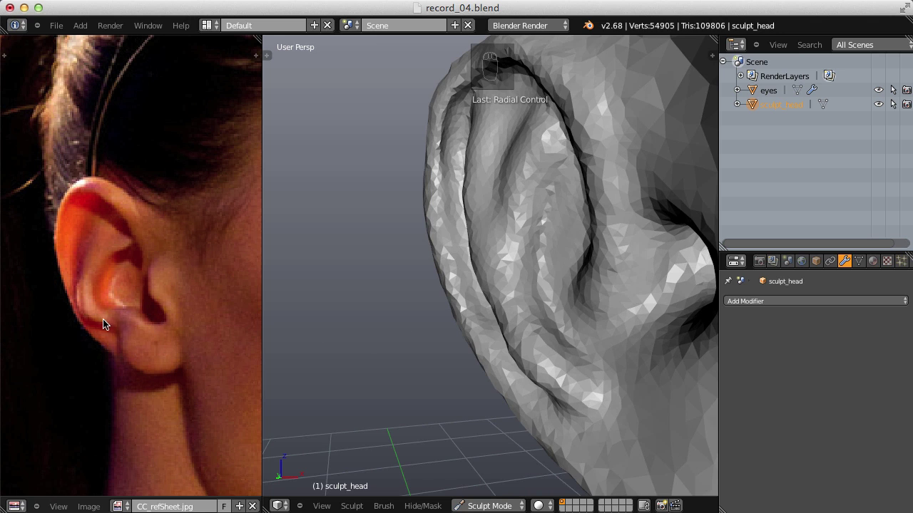
Smooth and crease along the ear rim so the helix edge reads cleanly from the front.
{"action": "middle_click", "coordinate": [471, 252]}
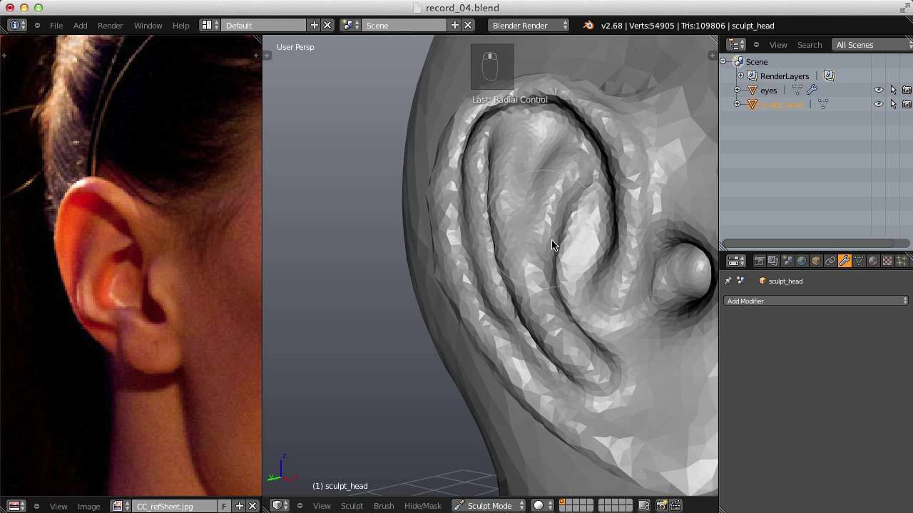
{"action": "key", "text": "i"}
{"action": "key", "text": "f"}
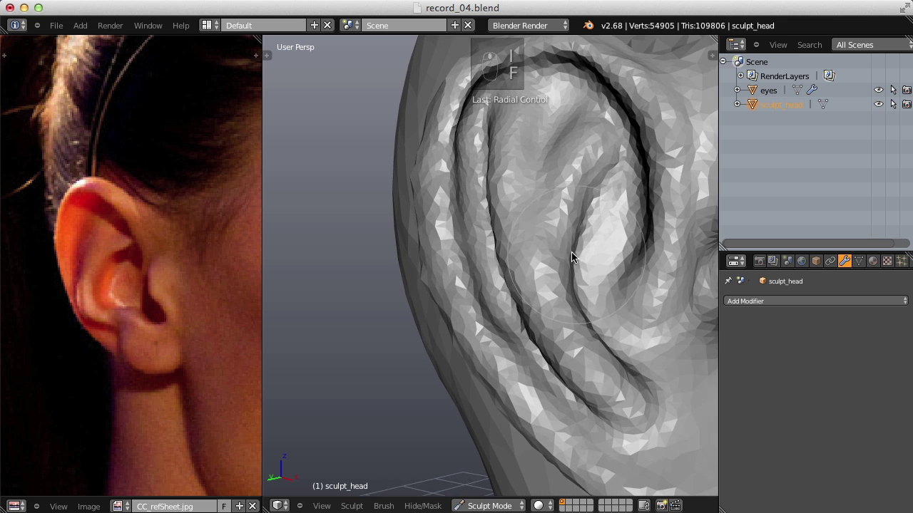
{"action": "key", "text": "t"}
{"action": "left_click", "coordinate": [272, 230]}
{"action": "key", "text": "f"}
{"action": "key", "text": "f"}
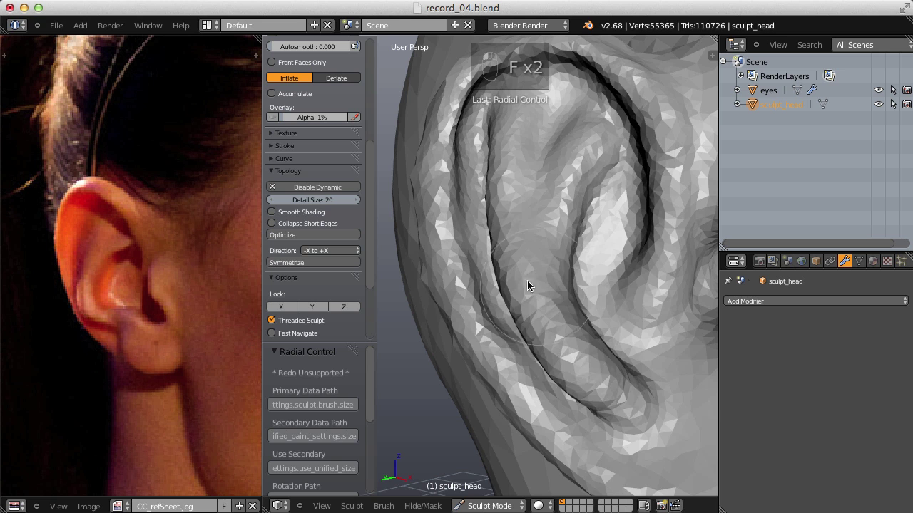
{"action": "key", "text": "f"}
{"action": "left_click_drag", "start_coordinate": [542, 277], "coordinate": [602, 408]}
{"action": "left_click_drag", "start_coordinate": [608, 414], "coordinate": [420, 284]}
{"action": "left_click_drag", "start_coordinate": [579, 357], "coordinate": [420, 283]}
Pull the upper rim and inner fold into place with the Grab brush, resizing as needed.
{"action": "key", "text": "g"}
{"action": "key", "text": "f"}
{"action": "left_click_drag", "start_coordinate": [459, 276], "coordinate": [471, 224]}
{"action": "left_click_drag", "start_coordinate": [458, 275], "coordinate": [463, 217]}
{"action": "key", "text": "f"}
{"action": "left_click_drag", "start_coordinate": [464, 220], "coordinate": [515, 259]}
{"action": "key", "text": "f"}
{"action": "key", "text": "f"}
{"action": "key", "text": "f"}
{"action": "key", "text": "f"}
{"action": "key", "text": "f"}
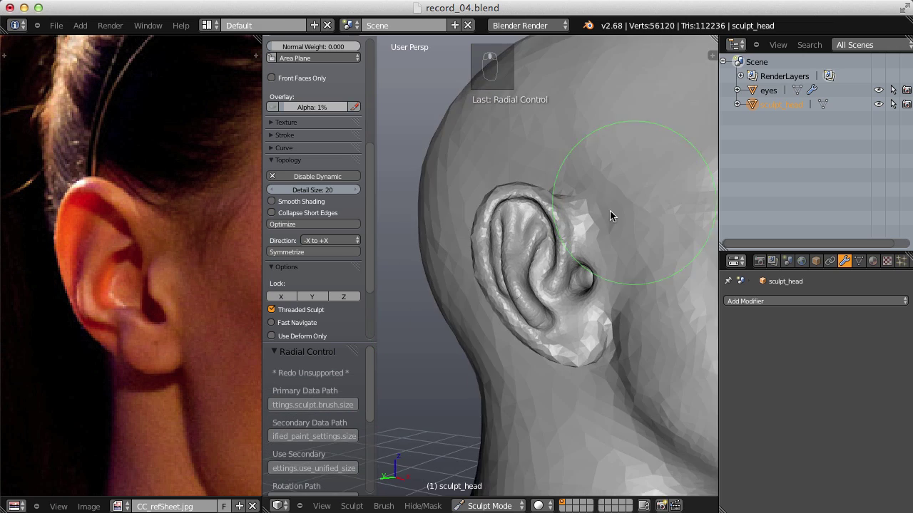
Stroke across the rear surface of the ear to start shaping its back.
{"action": "key", "text": "f"}
{"action": "left_click_drag", "start_coordinate": [663, 216], "coordinate": [522, 274]}
{"action": "key", "text": "f"}
{"action": "key", "text": "f"}
{"action": "key", "text": "f"}
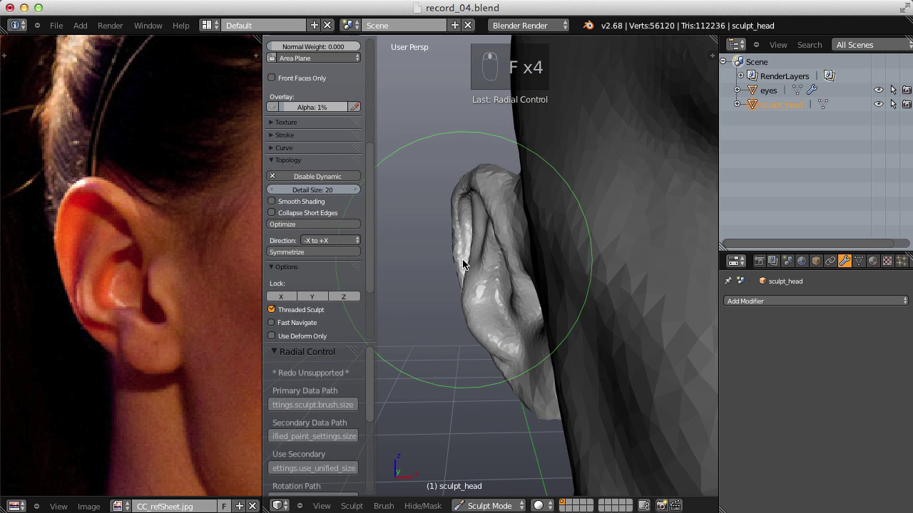
{"action": "right_click", "coordinate": [467, 262]}
{"action": "left_click_drag", "start_coordinate": [467, 262], "coordinate": [624, 318]}
{"action": "left_click_drag", "start_coordinate": [498, 218], "coordinate": [471, 308]}
{"action": "key", "text": "f"}
{"action": "key", "text": "f"}
Orbit behind the ear and build up its curved rear wall with further strokes.
{"action": "middle_click", "coordinate": [490, 297]}
{"action": "right_click", "coordinate": [514, 339]}
{"action": "left_click_drag", "start_coordinate": [514, 339], "coordinate": [538, 325]}
{"action": "right_click", "coordinate": [274, 211]}
{"action": "left_click_drag", "start_coordinate": [274, 211], "coordinate": [545, 340]}
{"action": "key", "text": "f"}
{"action": "middle_click", "coordinate": [544, 328]}
{"action": "right_click", "coordinate": [544, 328]}
{"action": "left_click_drag", "start_coordinate": [545, 340], "coordinate": [450, 278]}
Inflate and blend the back of the ear into the head, checking from behind.
{"action": "key", "text": "i"}
{"action": "key", "text": "f"}
{"action": "key", "text": "f"}
{"action": "left_click_drag", "start_coordinate": [450, 278], "coordinate": [545, 306]}
{"action": "right_click", "coordinate": [591, 341]}
{"action": "middle_click", "coordinate": [546, 306]}
{"action": "right_click", "coordinate": [502, 321]}
{"action": "left_click_drag", "start_coordinate": [502, 321], "coordinate": [480, 297]}
{"action": "middle_click", "coordinate": [481, 272]}
{"action": "key", "text": "f"}
Rough in a fuller earlobe and the crease separating it from the lower inner fold.
{"action": "key", "text": "i"}
{"action": "key", "text": "f"}
{"action": "left_click_drag", "start_coordinate": [468, 266], "coordinate": [529, 233]}
{"action": "left_click_drag", "start_coordinate": [529, 233], "coordinate": [567, 279]}
{"action": "key", "text": "f"}
{"action": "key", "text": "f"}
{"action": "key", "text": "i"}
{"action": "key", "text": "f"}
{"action": "left_click_drag", "start_coordinate": [500, 294], "coordinate": [555, 275]}
{"action": "key", "text": "f"}
{"action": "key", "text": "f"}
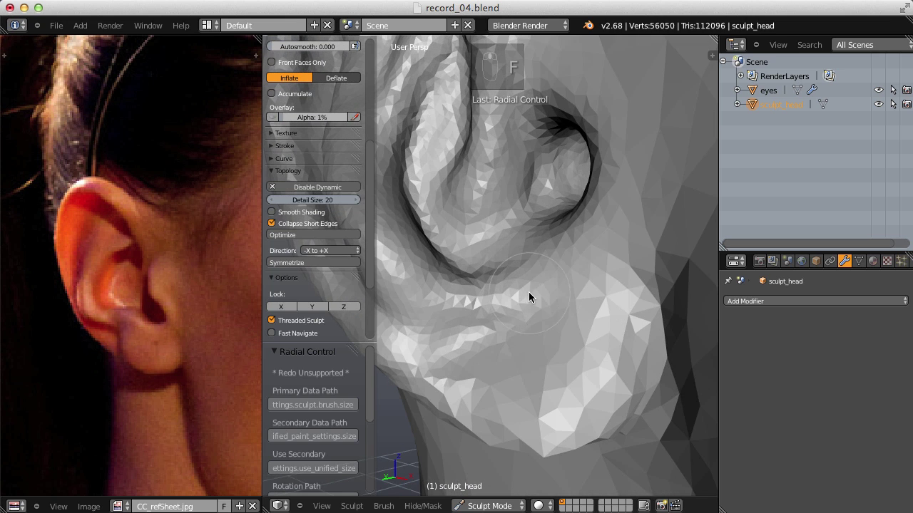
Cut the crease where the earlobe meets the ear bowl with repeated strokes.
{"action": "left_click_drag", "start_coordinate": [546, 286], "coordinate": [559, 256]}
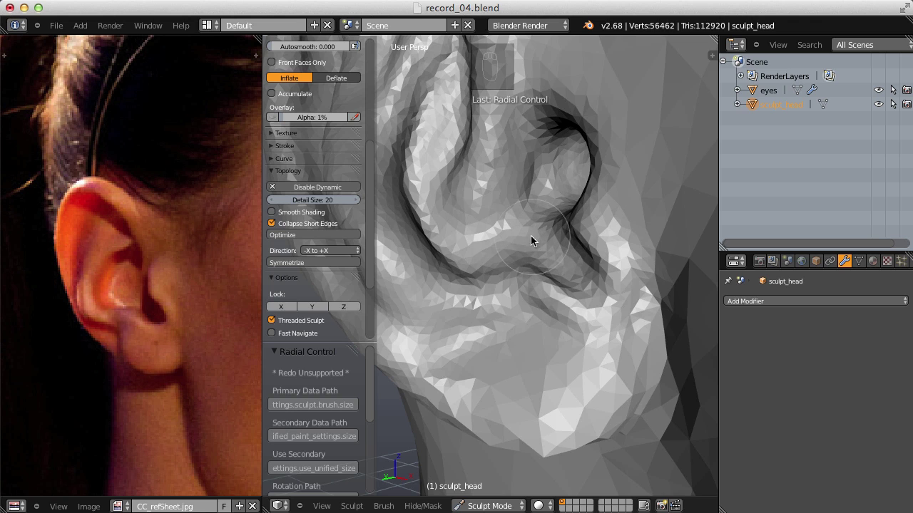
{"action": "key", "text": "f"}
{"action": "left_click_drag", "start_coordinate": [491, 290], "coordinate": [600, 217]}
{"action": "key", "text": "f"}
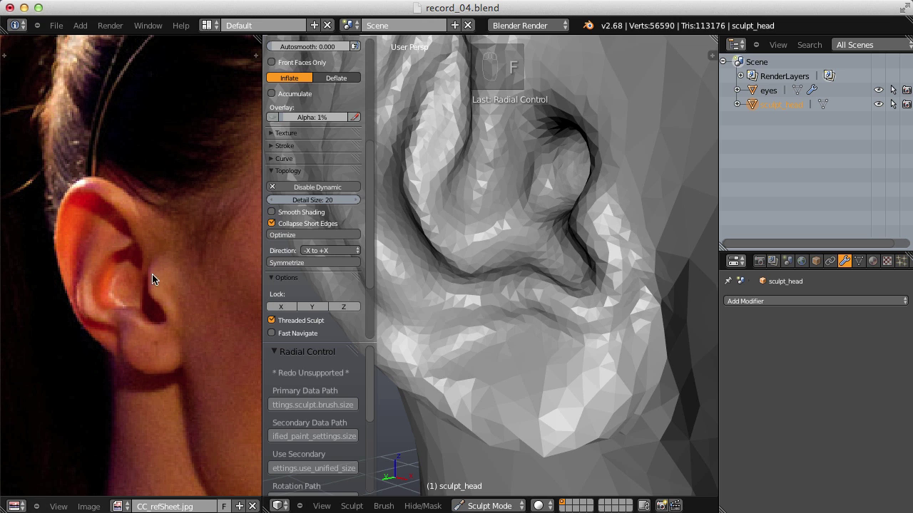
{"action": "key", "text": "f"}
{"action": "left_click_drag", "start_coordinate": [536, 314], "coordinate": [542, 181]}
{"action": "left_click_drag", "start_coordinate": [541, 182], "coordinate": [498, 305]}
{"action": "left_click_drag", "start_coordinate": [497, 305], "coordinate": [580, 207]}
{"action": "key", "text": "f"}
{"action": "key", "text": "f"}
{"action": "key", "text": "f"}
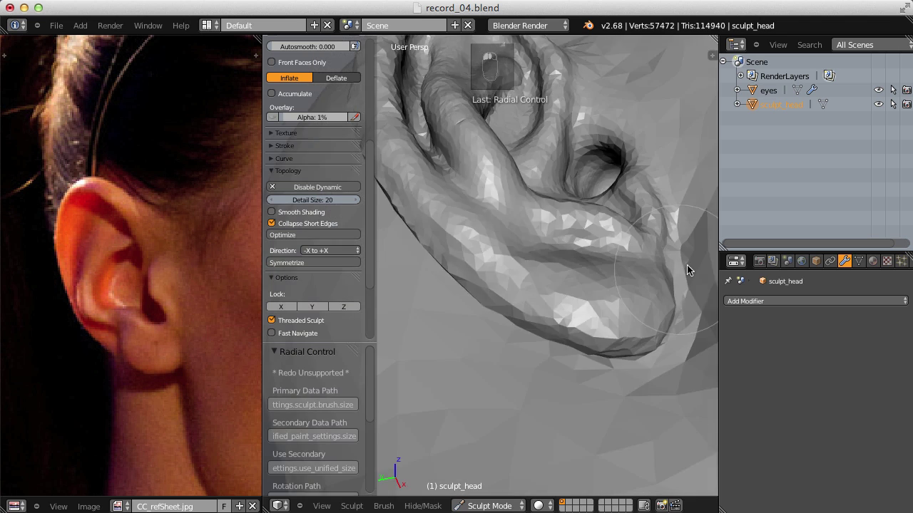
Round and firm up the lobe, then sharpen the crease above it with the Crease brush.
{"action": "right_click", "coordinate": [575, 321]}
{"action": "left_click_drag", "start_coordinate": [575, 322], "coordinate": [571, 346]}
{"action": "right_click", "coordinate": [629, 262]}
{"action": "left_click_drag", "start_coordinate": [571, 346], "coordinate": [578, 278]}
{"action": "key", "text": "shift+c"}
{"action": "key", "text": "f"}
{"action": "left_click", "coordinate": [592, 276]}
Smooth the lobe surface, lowering brush strength for a softer polish.
{"action": "key", "text": "f"}
{"action": "key", "text": "f"}
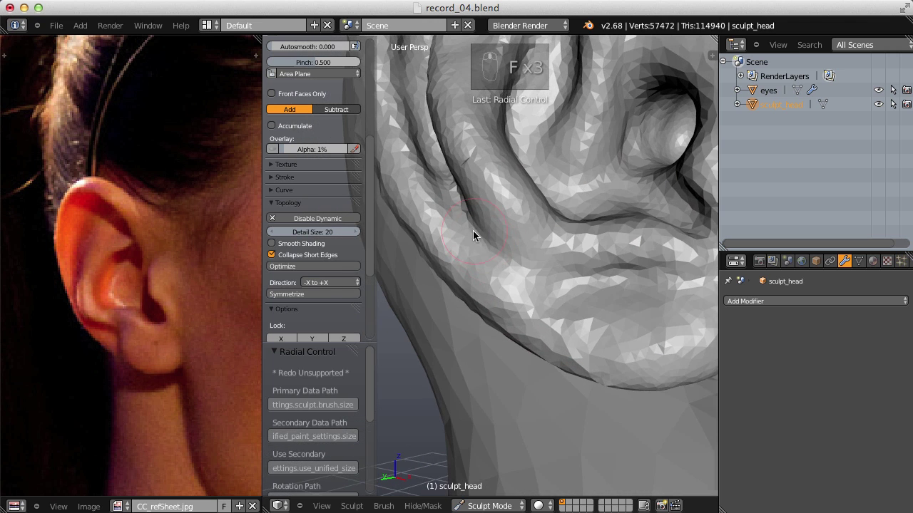
{"action": "key", "text": "f"}
{"action": "left_click_drag", "start_coordinate": [479, 254], "coordinate": [569, 283]}
{"action": "left_click_drag", "start_coordinate": [479, 254], "coordinate": [611, 323]}
{"action": "key", "text": "shift+f"}
{"action": "left_click_drag", "start_coordinate": [562, 304], "coordinate": [592, 265]}
{"action": "key", "text": "f"}
Polish the rear of the ear with vertical strokes from behind.
{"action": "right_click", "coordinate": [597, 298]}
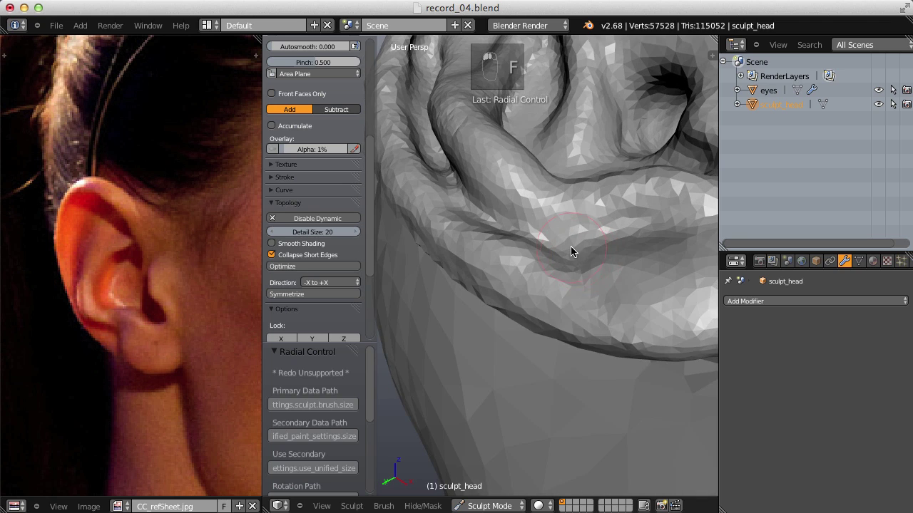
{"action": "key", "text": "f"}
{"action": "left_click", "coordinate": [620, 298]}
{"action": "key", "text": "f"}
{"action": "key", "text": "f"}
{"action": "left_click_drag", "start_coordinate": [576, 341], "coordinate": [557, 201]}
{"action": "right_click", "coordinate": [582, 347]}
{"action": "left_click_drag", "start_coordinate": [582, 219], "coordinate": [556, 201]}
{"action": "left_click_drag", "start_coordinate": [557, 201], "coordinate": [543, 295]}
Nudge the lobe with Grab and inflate the rounded bump near the canal.
{"action": "key", "text": "g"}
{"action": "key", "text": "f"}
{"action": "left_click_drag", "start_coordinate": [544, 318], "coordinate": [553, 290]}
{"action": "key", "text": "f"}
{"action": "key", "text": "f"}
{"action": "key", "text": "i"}
{"action": "key", "text": "f"}
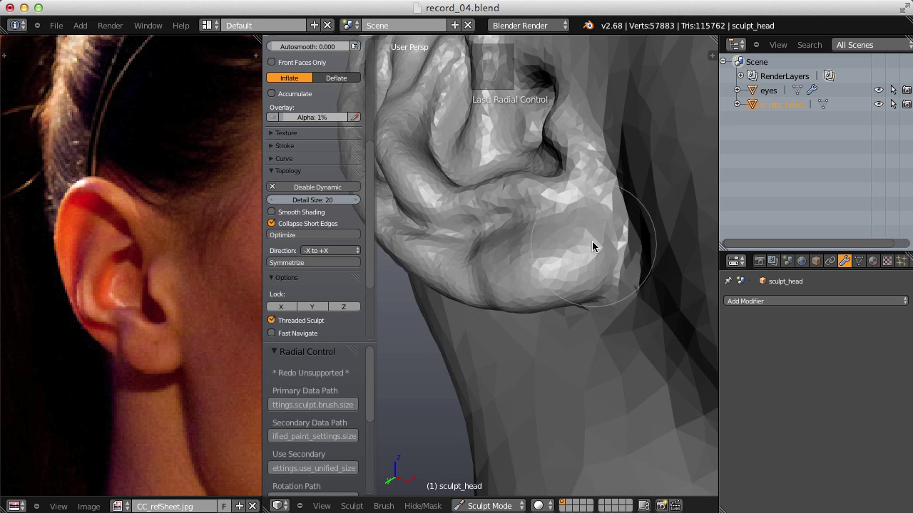
{"action": "left_click", "coordinate": [552, 266]}
{"action": "left_click_drag", "start_coordinate": [625, 195], "coordinate": [607, 311]}
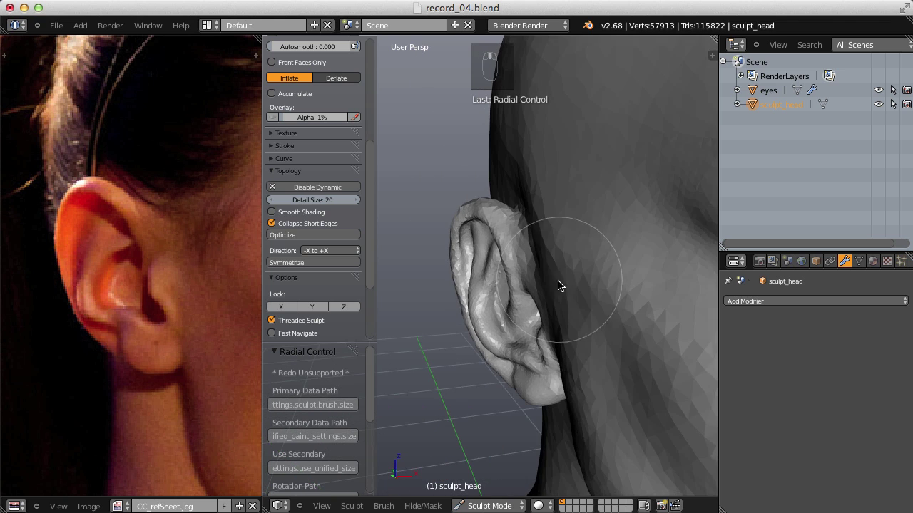
Adjust the inner fold with Grab and Inflate, orbiting to check the whole ear.
{"action": "key", "text": "g"}
{"action": "key", "text": "f"}
{"action": "key", "text": "f"}
{"action": "left_click_drag", "start_coordinate": [517, 269], "coordinate": [542, 267]}
{"action": "key", "text": "i"}
{"action": "middle_click", "coordinate": [572, 242]}
Lay short crease strokes into the upper ear folds, tuning brush size and strength.
{"action": "key", "text": "f"}
{"action": "left_click_drag", "start_coordinate": [553, 266], "coordinate": [544, 254]}
{"action": "key", "text": "f"}
{"action": "left_click_drag", "start_coordinate": [544, 254], "coordinate": [512, 254]}
{"action": "left_click_drag", "start_coordinate": [544, 254], "coordinate": [551, 223]}
{"action": "key", "text": "shift+f"}
{"action": "left_click_drag", "start_coordinate": [544, 242], "coordinate": [651, 252]}
{"action": "key", "text": "f"}
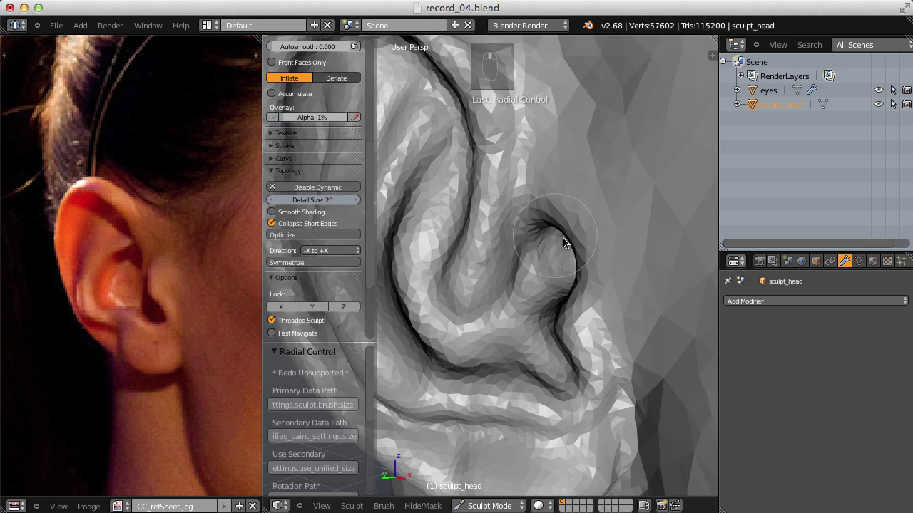
{"action": "key", "text": "f"}
Deepen the fold inside the ear and the crease along the ear rim.
{"action": "left_click_drag", "start_coordinate": [577, 248], "coordinate": [496, 284]}
{"action": "key", "text": "f"}
{"action": "key", "text": "f"}
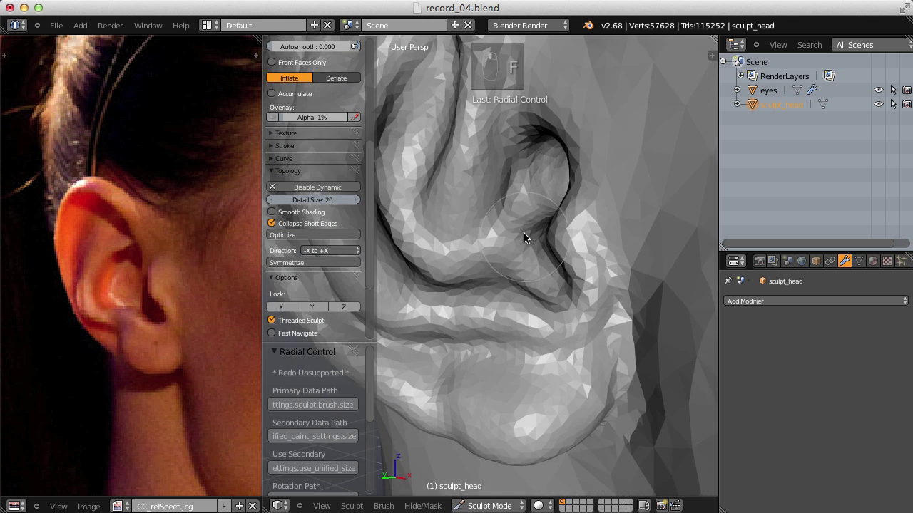
{"action": "left_click_drag", "start_coordinate": [541, 265], "coordinate": [504, 315]}
{"action": "left_click", "coordinate": [523, 325]}
Carve the lower ear folds and sharpen the crease behind the rim, then orbit to review.
{"action": "left_click_drag", "start_coordinate": [463, 318], "coordinate": [555, 271]}
{"action": "left_click_drag", "start_coordinate": [553, 324], "coordinate": [525, 296]}
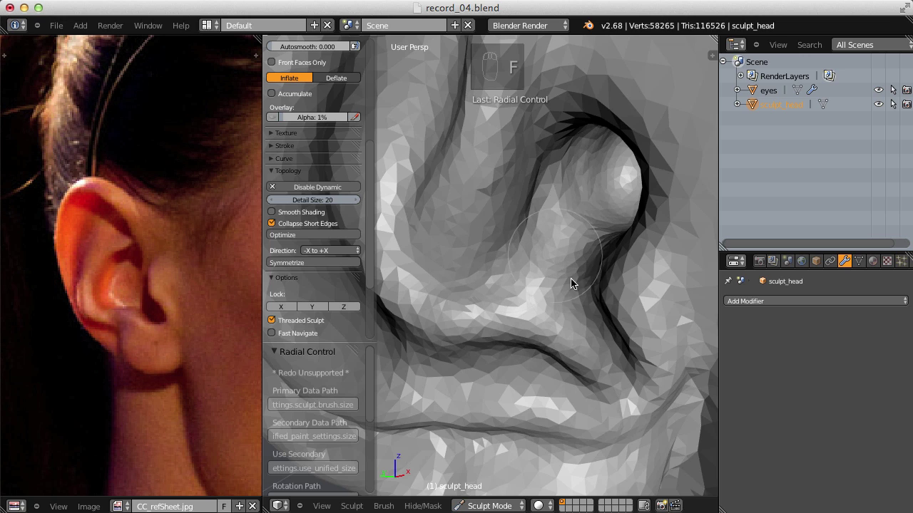
{"action": "key", "text": "f"}
{"action": "left_click_drag", "start_coordinate": [599, 358], "coordinate": [505, 226]}
{"action": "left_click_drag", "start_coordinate": [558, 306], "coordinate": [517, 188]}
{"action": "middle_click", "coordinate": [556, 230]}
Touch up the face surface with a resized Grab brush while orbiting around the head.
{"action": "key", "text": "g"}
{"action": "key", "text": "f"}
{"action": "left_click_drag", "start_coordinate": [485, 252], "coordinate": [566, 208]}
{"action": "key", "text": "f"}
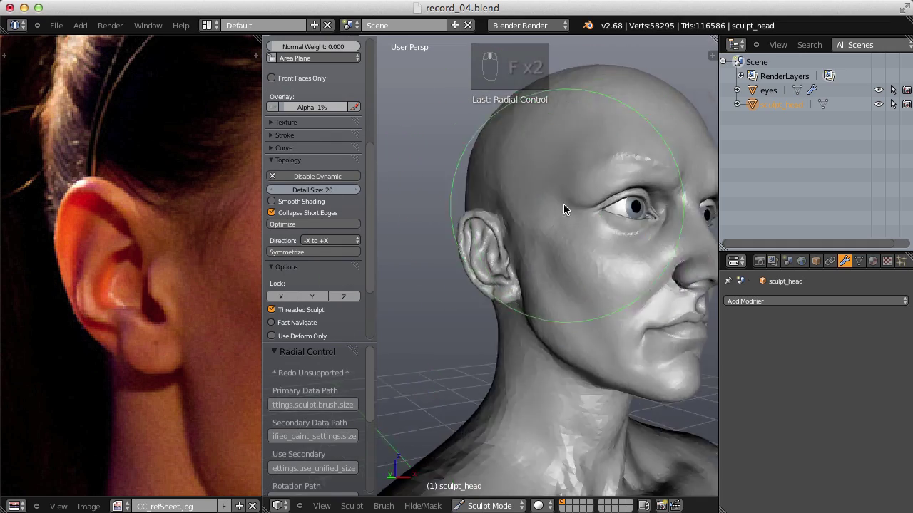
{"action": "key", "text": "f"}
{"action": "left_click", "coordinate": [549, 273]}
{"action": "left_click_drag", "start_coordinate": [547, 246], "coordinate": [505, 200]}
{"action": "middle_click", "coordinate": [515, 231]}
{"action": "key", "text": "f"}
{"action": "left_click_drag", "start_coordinate": [548, 274], "coordinate": [461, 247]}
Smooth out the cheek surface from a new viewing angle.
{"action": "key", "text": "f"}
{"action": "key", "text": "f"}
{"action": "middle_click", "coordinate": [475, 252]}
{"action": "left_click", "coordinate": [491, 261]}
{"action": "left_click_drag", "start_coordinate": [547, 195], "coordinate": [606, 289]}
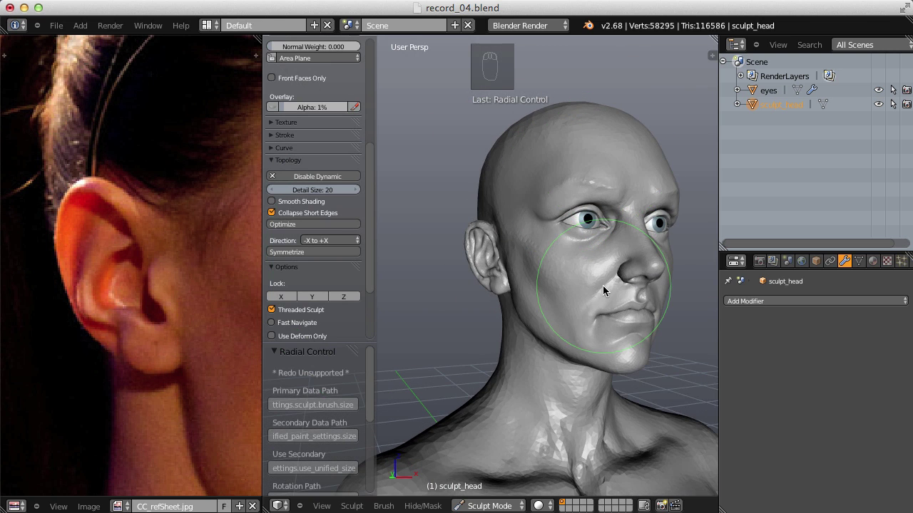
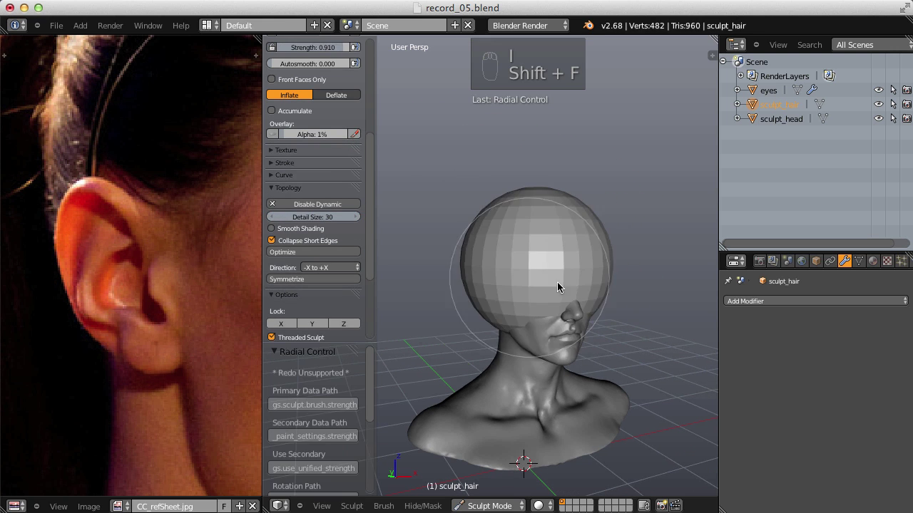
Push the front of the hair sphere back behind the face.
{"action": "left_click_drag", "start_coordinate": [556, 286], "coordinate": [507, 303]}
{"action": "key", "text": "f"}
{"action": "key", "text": "f"}
{"action": "left_click_drag", "start_coordinate": [529, 268], "coordinate": [509, 303]}
{"action": "key", "text": "f"}
Shape the sphere into a skull cap over the crown, back and top of the head.
{"action": "left_click_drag", "start_coordinate": [510, 327], "coordinate": [482, 277]}
{"action": "left_click_drag", "start_coordinate": [511, 326], "coordinate": [567, 164]}
{"action": "left_click_drag", "start_coordinate": [587, 200], "coordinate": [528, 187]}
{"action": "key", "text": "z"}
{"action": "left_click_drag", "start_coordinate": [606, 191], "coordinate": [568, 164]}
{"action": "key", "text": "z"}
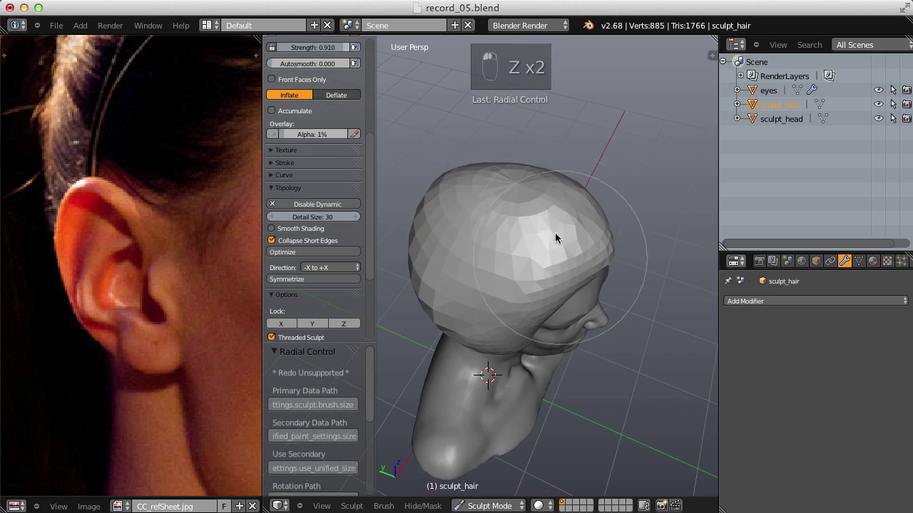
{"action": "key", "text": "i"}
{"action": "key", "text": "f"}
{"action": "left_click", "coordinate": [516, 182]}
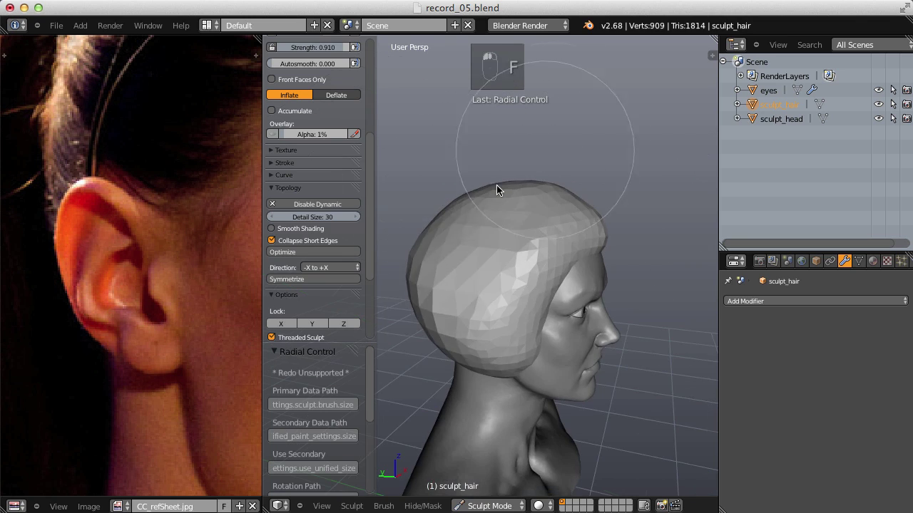
{"action": "left_click", "coordinate": [494, 313]}
{"action": "left_click_drag", "start_coordinate": [574, 241], "coordinate": [629, 259]}
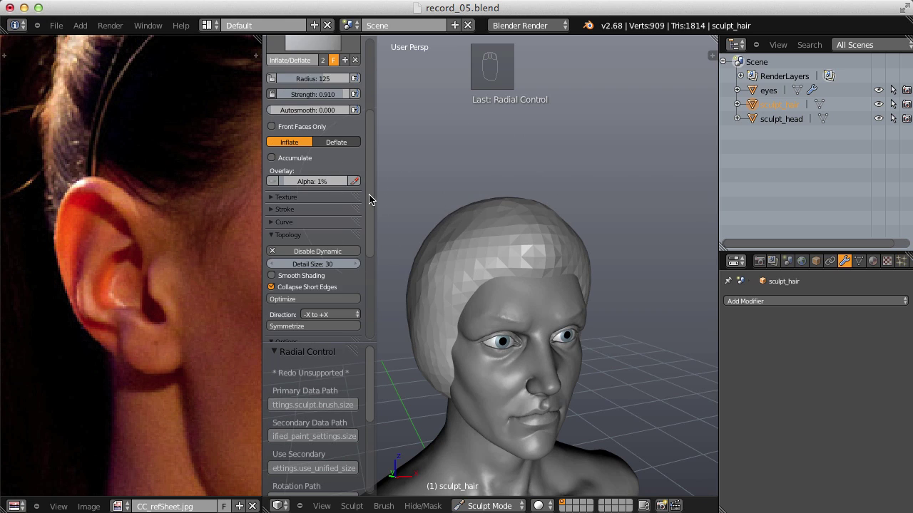
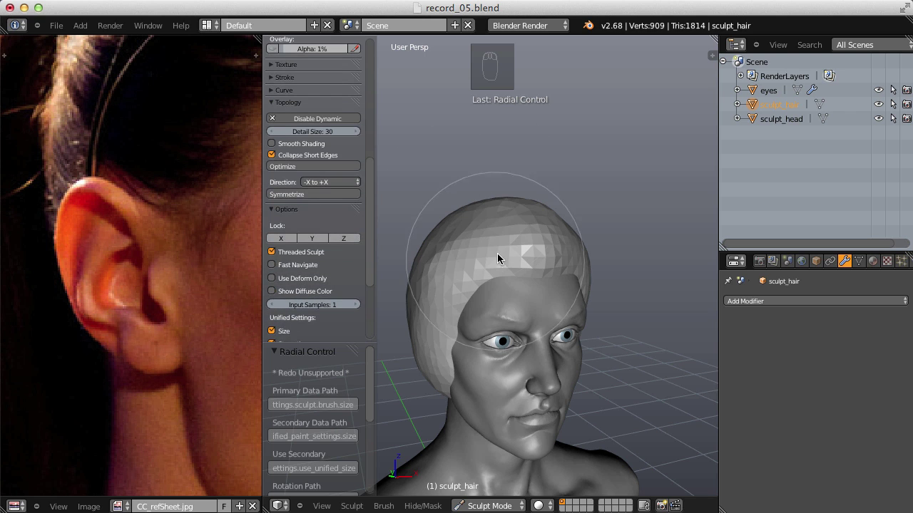
Mould the hair cap closer against the head with strength-adjusted strokes.
{"action": "key", "text": "shift+c"}
{"action": "key", "text": "f"}
{"action": "left_click_drag", "start_coordinate": [498, 251], "coordinate": [494, 245]}
{"action": "key", "text": "shift+f"}
{"action": "key", "text": "shift+f"}
{"action": "left_click_drag", "start_coordinate": [494, 245], "coordinate": [587, 305]}
{"action": "left_click_drag", "start_coordinate": [521, 264], "coordinate": [536, 246]}
Shape the hairline over the forehead and the hair mass on top, undoing a stray stroke.
{"action": "key", "text": "p"}
{"action": "key", "text": "f"}
{"action": "left_click_drag", "start_coordinate": [559, 262], "coordinate": [541, 268]}
{"action": "left_click_drag", "start_coordinate": [339, 224], "coordinate": [541, 269]}
{"action": "key", "text": "f"}
{"action": "key", "text": "f"}
{"action": "left_click_drag", "start_coordinate": [533, 292], "coordinate": [567, 233]}
{"action": "left_click_drag", "start_coordinate": [543, 288], "coordinate": [496, 262]}
{"action": "key", "text": "ctrl+z"}
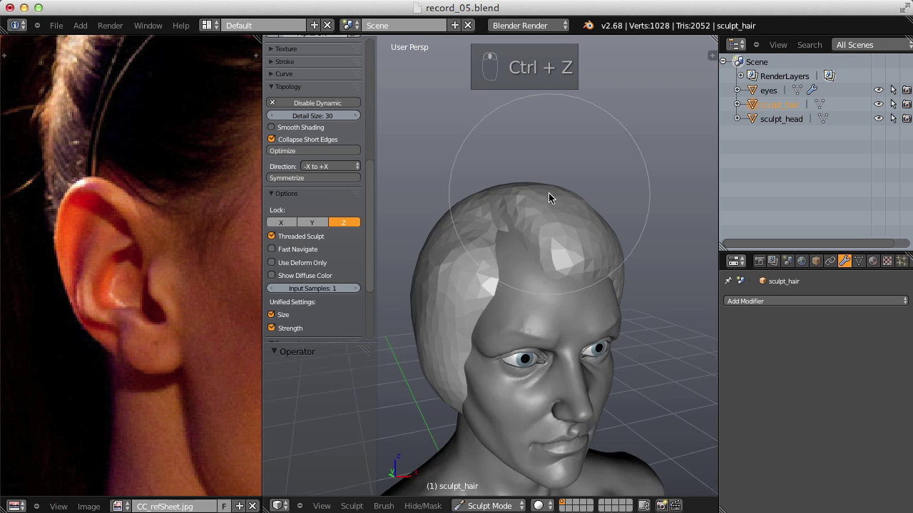
Sweep the hair to one side into a raised shape over the forehead.
{"action": "key", "text": "g"}
{"action": "key", "text": "f"}
{"action": "left_click_drag", "start_coordinate": [575, 223], "coordinate": [558, 274]}
{"action": "key", "text": "f"}
{"action": "key", "text": "f"}
{"action": "key", "text": "i"}
{"action": "left_click_drag", "start_coordinate": [539, 263], "coordinate": [531, 159]}
{"action": "right_click", "coordinate": [522, 168]}
{"action": "middle_click", "coordinate": [514, 154]}
{"action": "key", "text": "f"}
{"action": "left_click_drag", "start_coordinate": [569, 216], "coordinate": [571, 211]}
Pull the sides of the hair mass downward toward the shoulders with a larger brush.
{"action": "key", "text": "f"}
{"action": "left_click_drag", "start_coordinate": [316, 165], "coordinate": [545, 249]}
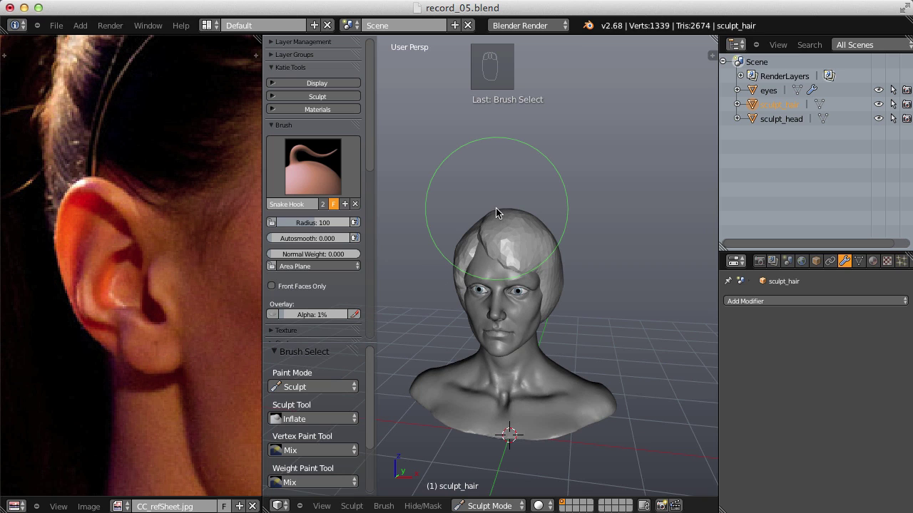
{"action": "left_click_drag", "start_coordinate": [603, 279], "coordinate": [540, 278]}
{"action": "left_click_drag", "start_coordinate": [584, 240], "coordinate": [540, 278]}
{"action": "key", "text": "f"}
{"action": "key", "text": "f"}
{"action": "key", "text": "f"}
{"action": "key", "text": "f"}
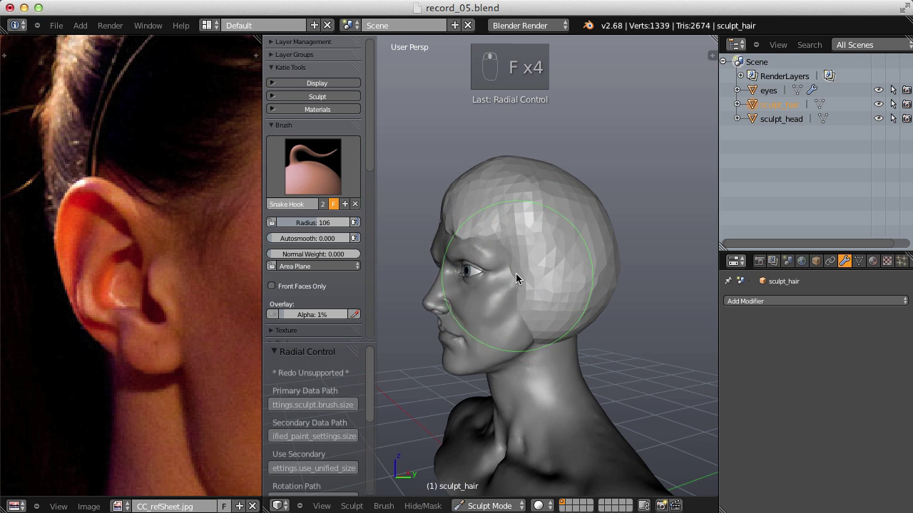
{"action": "key", "text": "f"}
Drag a long strand down to the shoulder on each side of the head.
{"action": "left_click_drag", "start_coordinate": [529, 301], "coordinate": [548, 432]}
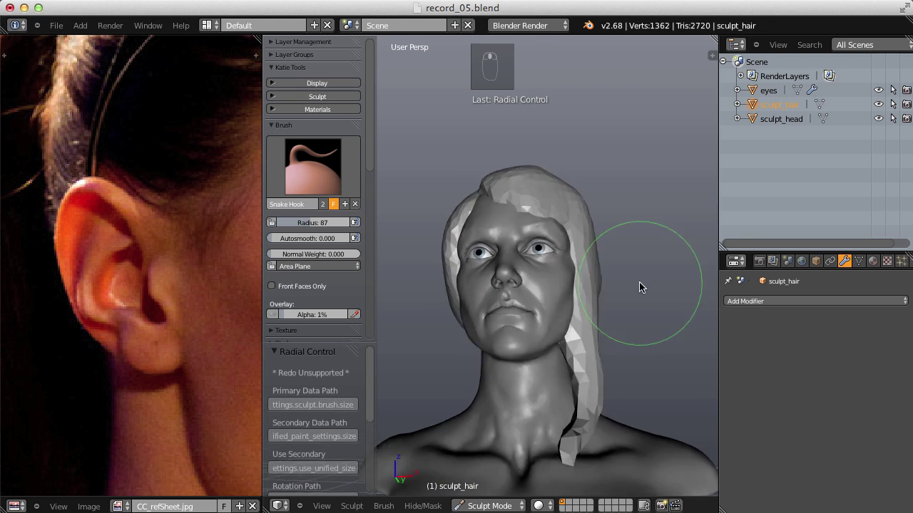
{"action": "key", "text": "f"}
{"action": "key", "text": "f"}
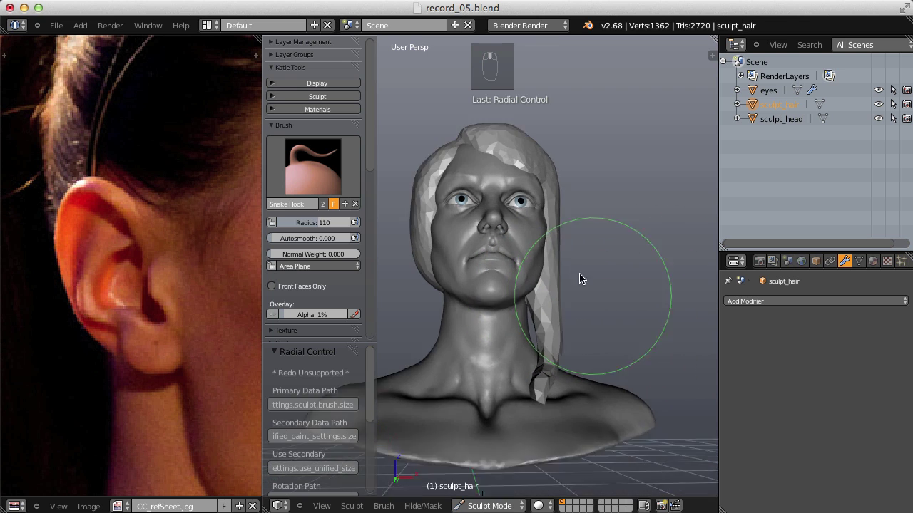
{"action": "key", "text": "f"}
{"action": "left_click_drag", "start_coordinate": [524, 391], "coordinate": [539, 372]}
{"action": "left_click_drag", "start_coordinate": [524, 392], "coordinate": [558, 268]}
{"action": "key", "text": "f"}
{"action": "middle_click", "coordinate": [368, 127]}
Set the brush falloff curve to a straight linear ramp.
{"action": "left_click_drag", "start_coordinate": [368, 127], "coordinate": [300, 201]}
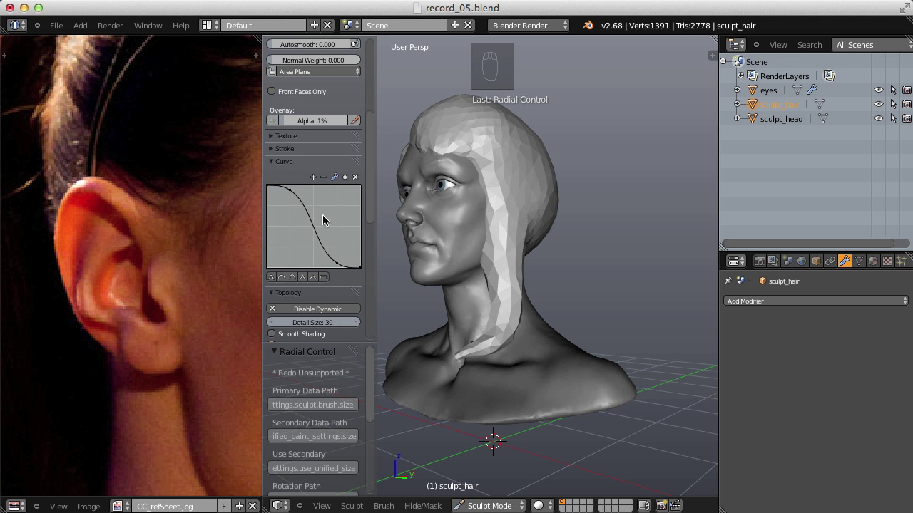
{"action": "left_click_drag", "start_coordinate": [312, 282], "coordinate": [526, 262]}
{"action": "left_click_drag", "start_coordinate": [531, 276], "coordinate": [526, 263]}
{"action": "key", "text": "f"}
{"action": "key", "text": "f"}
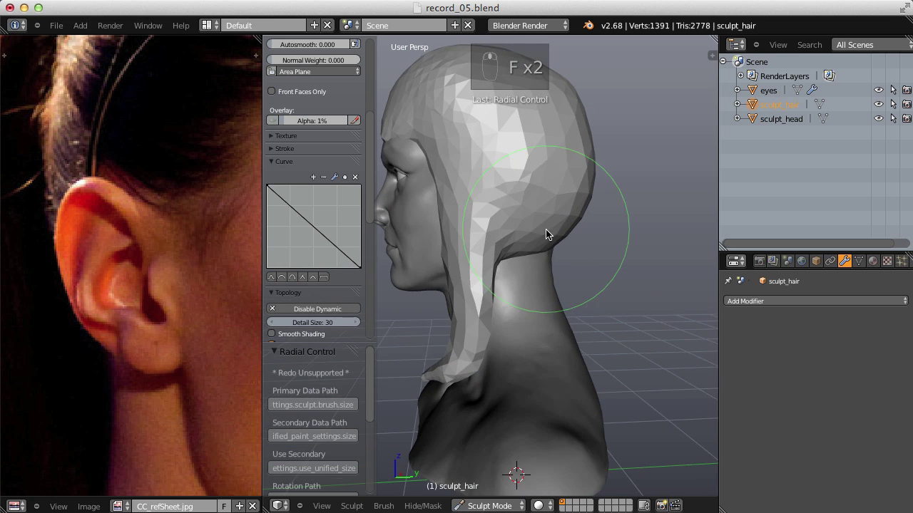
Pull the back hair down over the neck and the side hair to the shoulder.
{"action": "left_click_drag", "start_coordinate": [536, 245], "coordinate": [527, 301]}
{"action": "key", "text": "ctrl+z"}
{"action": "key", "text": "f"}
{"action": "left_click", "coordinate": [535, 249]}
{"action": "key", "text": "f"}
{"action": "left_click", "coordinate": [540, 351]}
{"action": "left_click_drag", "start_coordinate": [523, 418], "coordinate": [575, 261]}
Extend the hair mass further down over the back.
{"action": "key", "text": "f"}
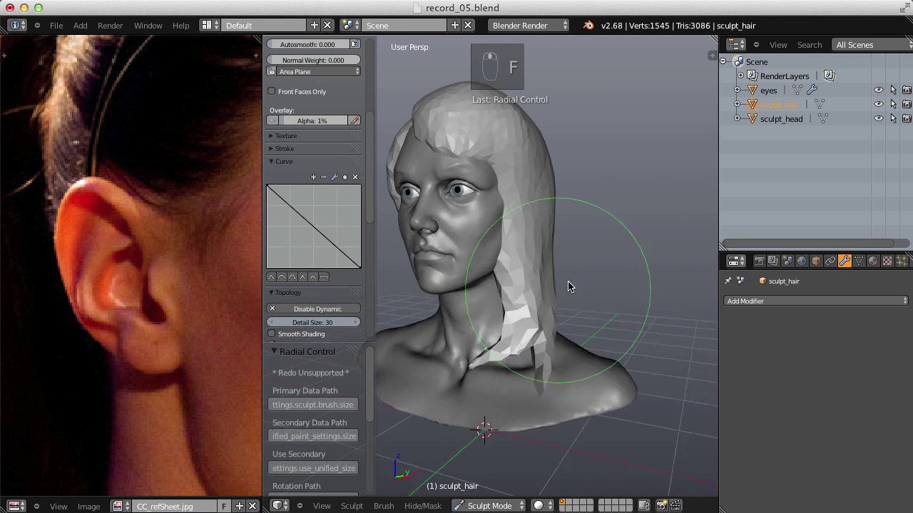
{"action": "key", "text": "f"}
{"action": "key", "text": "g"}
{"action": "key", "text": "f"}
{"action": "left_click_drag", "start_coordinate": [566, 339], "coordinate": [374, 103]}
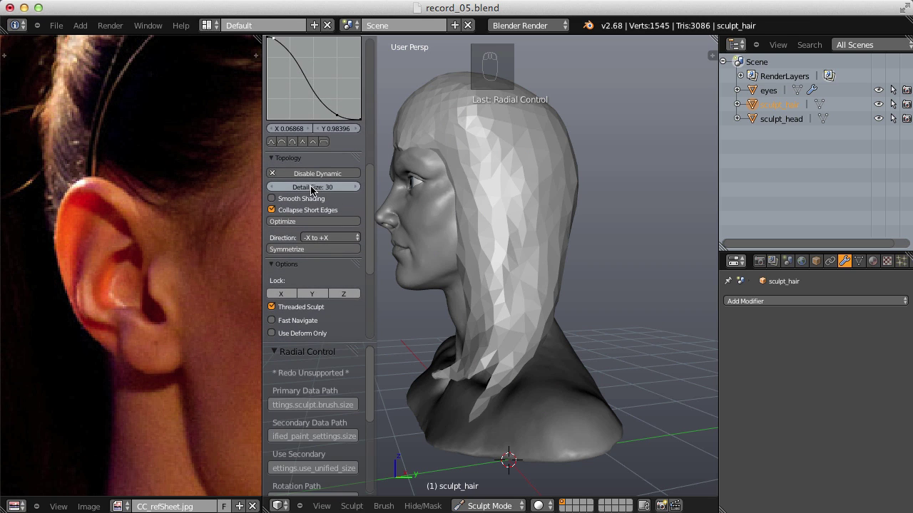
Lower the dynamic topology Detail Size to 20.
{"action": "left_click", "coordinate": [313, 183]}
{"action": "left_click_drag", "start_coordinate": [323, 181], "coordinate": [566, 225]}
{"action": "left_click_drag", "start_coordinate": [566, 225], "coordinate": [514, 256]}
Pull pointed hair tips down past the shoulders at the back.
{"action": "key", "text": "f"}
{"action": "left_click_drag", "start_coordinate": [530, 246], "coordinate": [531, 203]}
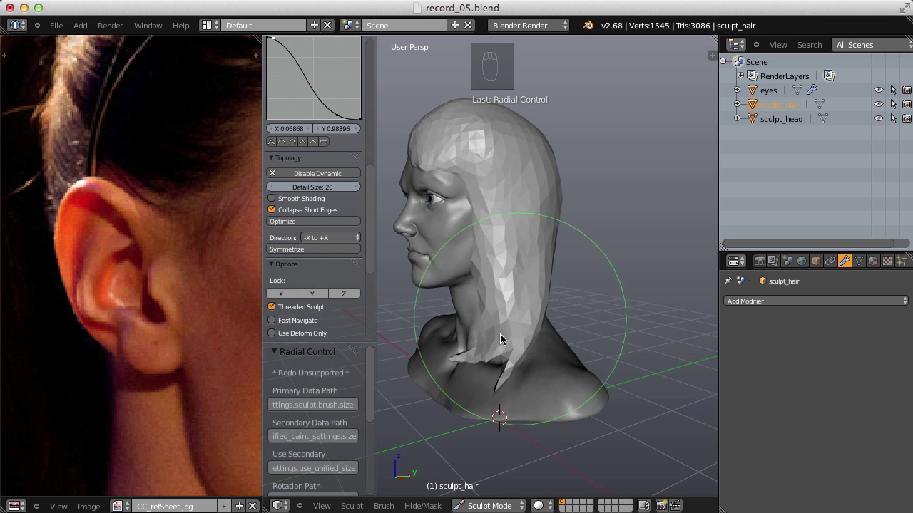
{"action": "left_click_drag", "start_coordinate": [525, 329], "coordinate": [523, 240]}
{"action": "key", "text": "f"}
{"action": "key", "text": "f"}
{"action": "key", "text": "f"}
{"action": "key", "text": "f"}
{"action": "left_click_drag", "start_coordinate": [534, 260], "coordinate": [535, 372]}
{"action": "left_click_drag", "start_coordinate": [535, 403], "coordinate": [401, 422]}
{"action": "key", "text": "f"}
{"action": "key", "text": "f"}
{"action": "left_click_drag", "start_coordinate": [524, 343], "coordinate": [519, 298]}
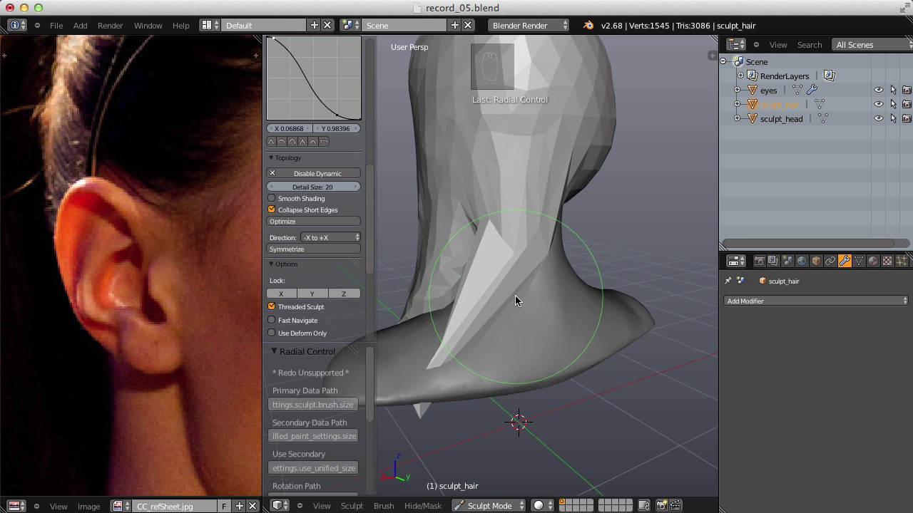
Undo stray strokes, then pull the back hair tip into a point curving across the shoulder.
{"action": "middle_click", "coordinate": [516, 269]}
{"action": "key", "text": "ctrl+z"}
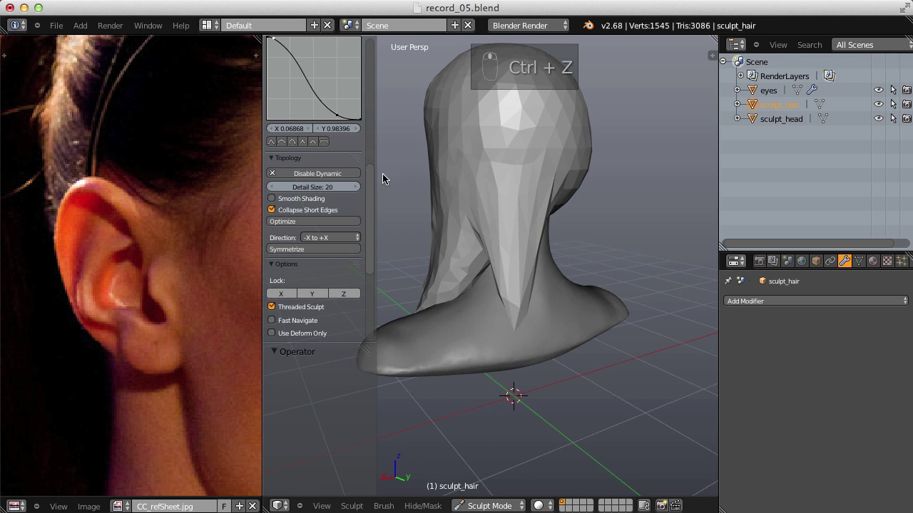
{"action": "key", "text": "ctrl+z"}
{"action": "key", "text": "ctrl+shift+z"}
{"action": "left_click_drag", "start_coordinate": [368, 163], "coordinate": [532, 270]}
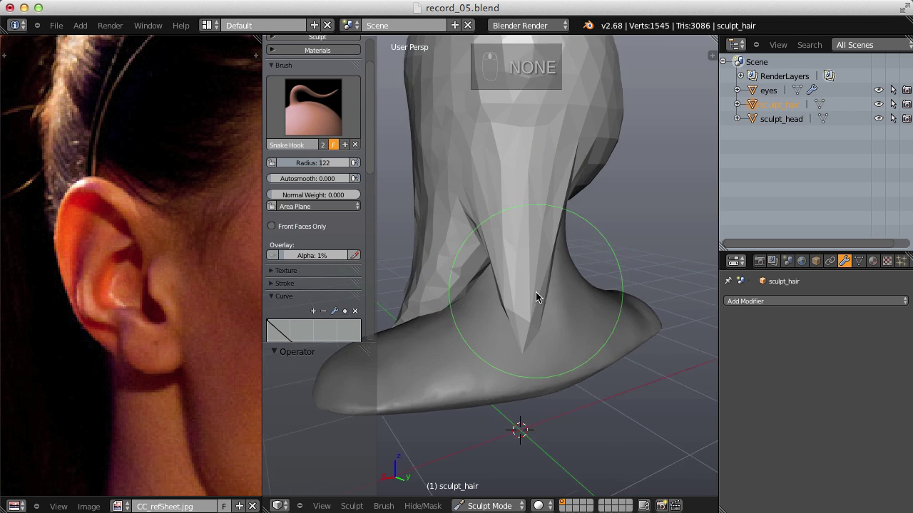
{"action": "left_click", "coordinate": [539, 340]}
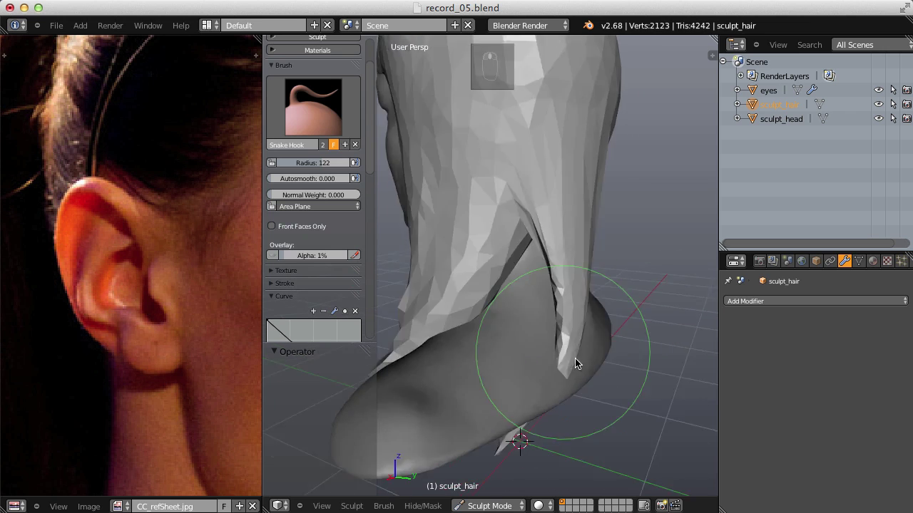
{"action": "key", "text": "g"}
{"action": "key", "text": "f"}
{"action": "left_click", "coordinate": [542, 358]}
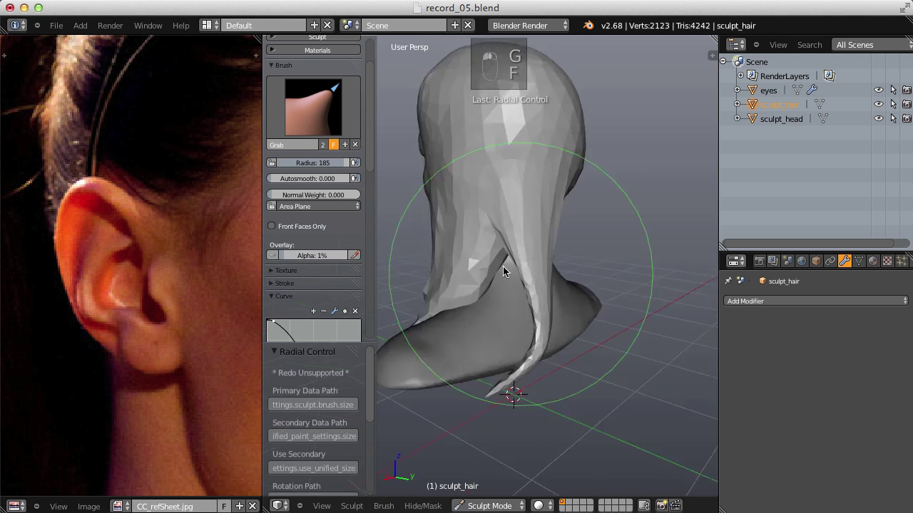
{"action": "left_click_drag", "start_coordinate": [473, 359], "coordinate": [550, 260]}
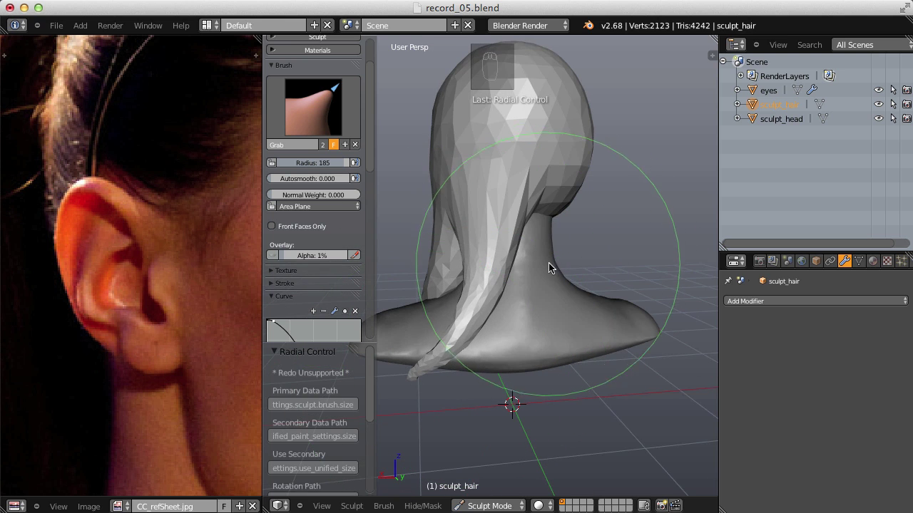
{"action": "left_click_drag", "start_coordinate": [299, 103], "coordinate": [546, 255]}
Reshape the hair strand down the back with progressively resized brush strokes.
{"action": "key", "text": "f"}
{"action": "key", "text": "f"}
{"action": "left_click_drag", "start_coordinate": [527, 231], "coordinate": [534, 229]}
{"action": "key", "text": "f"}
{"action": "key", "text": "f"}
{"action": "key", "text": "f"}
{"action": "left_click_drag", "start_coordinate": [528, 229], "coordinate": [535, 356]}
{"action": "key", "text": "f"}
{"action": "key", "text": "f"}
{"action": "middle_click", "coordinate": [554, 305]}
{"action": "key", "text": "f"}
{"action": "left_click_drag", "start_coordinate": [534, 338], "coordinate": [576, 265]}
{"action": "key", "text": "f"}
Taper the hanging strand tips along the back, adjusting their volume with the Inflate brush.
{"action": "left_click", "coordinate": [549, 358]}
{"action": "left_click_drag", "start_coordinate": [508, 342], "coordinate": [576, 265]}
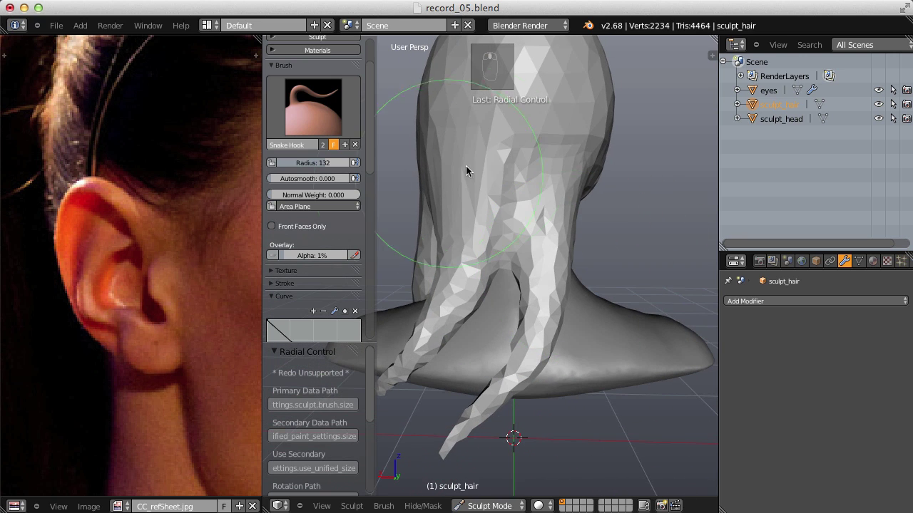
{"action": "key", "text": "i"}
{"action": "left_click_drag", "start_coordinate": [372, 152], "coordinate": [355, 234]}
{"action": "left_click_drag", "start_coordinate": [348, 231], "coordinate": [556, 330]}
{"action": "key", "text": "ctrl+f"}
{"action": "key", "text": "i"}
{"action": "key", "text": "f"}
{"action": "middle_click", "coordinate": [557, 329]}
Shape the hair edge beside the neck so the strands fan down past the shoulders.
{"action": "right_click", "coordinate": [540, 301]}
{"action": "left_click_drag", "start_coordinate": [540, 302], "coordinate": [402, 329]}
{"action": "left_click_drag", "start_coordinate": [534, 348], "coordinate": [553, 224]}
{"action": "left_click_drag", "start_coordinate": [527, 251], "coordinate": [548, 227]}
{"action": "right_click", "coordinate": [548, 284]}
{"action": "right_click", "coordinate": [567, 343]}
{"action": "middle_click", "coordinate": [590, 280]}
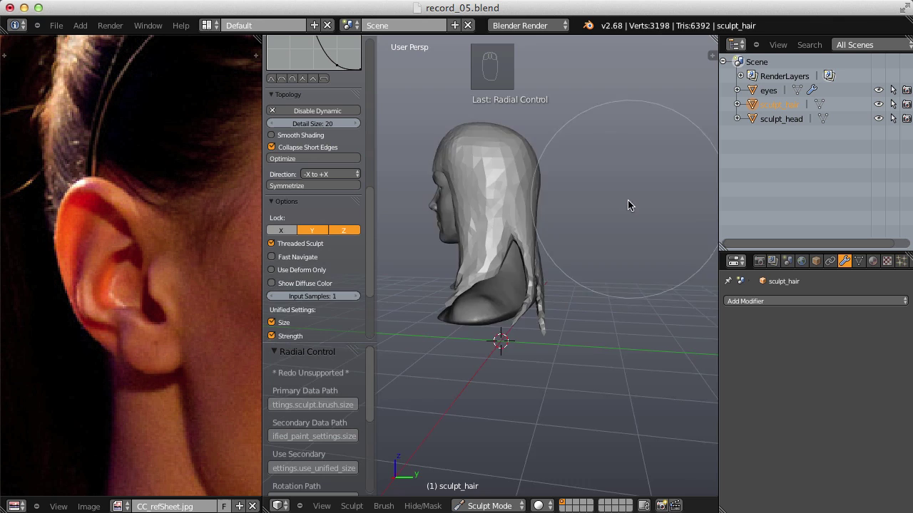
{"action": "left_click_drag", "start_coordinate": [348, 230], "coordinate": [366, 209]}
{"action": "left_click_drag", "start_coordinate": [349, 231], "coordinate": [496, 250]}
{"action": "right_click", "coordinate": [581, 262]}
Resize the brush and start nudging the hair sheet at the side of the head.
{"action": "key", "text": "f"}
{"action": "key", "text": "f"}
{"action": "key", "text": "f"}
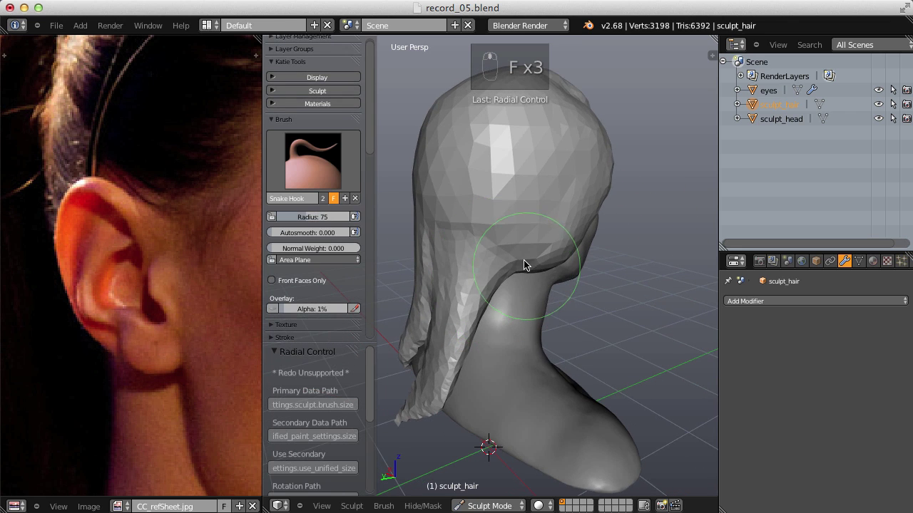
{"action": "key", "text": "f"}
{"action": "left_click_drag", "start_coordinate": [524, 263], "coordinate": [558, 299]}
{"action": "right_click", "coordinate": [533, 331]}
{"action": "key", "text": "f"}
{"action": "key", "text": "f"}
{"action": "right_click", "coordinate": [572, 378]}
{"action": "key", "text": "f"}
{"action": "key", "text": "f"}
{"action": "right_click", "coordinate": [557, 384]}
Pull the side hair back toward the ear with short Grab strokes.
{"action": "left_click_drag", "start_coordinate": [525, 318], "coordinate": [518, 354]}
{"action": "key", "text": "f"}
{"action": "key", "text": "f"}
{"action": "key", "text": "f"}
{"action": "left_click_drag", "start_coordinate": [550, 320], "coordinate": [546, 297]}
{"action": "key", "text": "f"}
{"action": "left_click_drag", "start_coordinate": [502, 308], "coordinate": [358, 334]}
{"action": "key", "text": "i"}
Sweep long strokes across the hair mass to drag it behind the ear.
{"action": "middle_click", "coordinate": [358, 334]}
{"action": "left_click_drag", "start_coordinate": [315, 269], "coordinate": [575, 309]}
{"action": "left_click_drag", "start_coordinate": [315, 269], "coordinate": [572, 265]}
{"action": "left_click_drag", "start_coordinate": [573, 265], "coordinate": [371, 190]}
{"action": "left_click_drag", "start_coordinate": [551, 235], "coordinate": [575, 224]}
{"action": "left_click_drag", "start_coordinate": [372, 191], "coordinate": [534, 226]}
{"action": "left_click_drag", "start_coordinate": [548, 286], "coordinate": [500, 224]}
Smooth the pulled-back hair sheet and check it from another angle.
{"action": "key", "text": "f"}
{"action": "left_click", "coordinate": [499, 207]}
{"action": "left_click_drag", "start_coordinate": [529, 255], "coordinate": [453, 206]}
{"action": "left_click_drag", "start_coordinate": [281, 71], "coordinate": [500, 289]}
{"action": "key", "text": "f"}
{"action": "middle_click", "coordinate": [506, 323]}
{"action": "key", "text": "f"}
{"action": "left_click_drag", "start_coordinate": [500, 283], "coordinate": [609, 307]}
{"action": "middle_click", "coordinate": [602, 349]}
{"action": "key", "text": "f"}
Grab the hair below the ear and drape it down the side of the head.
{"action": "key", "text": "g"}
{"action": "key", "text": "f"}
{"action": "key", "text": "f"}
{"action": "middle_click", "coordinate": [585, 320]}
{"action": "left_click_drag", "start_coordinate": [557, 305], "coordinate": [448, 353]}
{"action": "key", "text": "f"}
{"action": "key", "text": "f"}
{"action": "left_click_drag", "start_coordinate": [574, 339], "coordinate": [482, 266]}
{"action": "key", "text": "f"}
{"action": "left_click", "coordinate": [464, 405]}
{"action": "key", "text": "f"}
Adjust volume around the exposed ear, tuning brush size and strength.
{"action": "middle_click", "coordinate": [498, 244]}
{"action": "left_click_drag", "start_coordinate": [563, 242], "coordinate": [527, 257]}
{"action": "key", "text": "i"}
{"action": "key", "text": "f"}
{"action": "key", "text": "f"}
{"action": "key", "text": "f"}
{"action": "left_click_drag", "start_coordinate": [477, 253], "coordinate": [489, 314]}
{"action": "left_click_drag", "start_coordinate": [478, 243], "coordinate": [501, 184]}
{"action": "key", "text": "shift+f"}
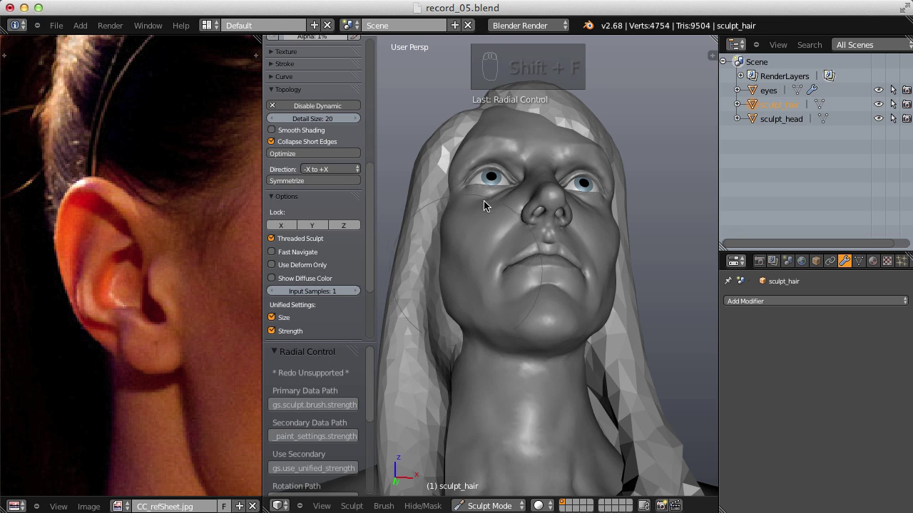
{"action": "key", "text": "f"}
Pull the long strands forward to frame the face, undoing one overshoot.
{"action": "left_click", "coordinate": [480, 190]}
{"action": "left_click_drag", "start_coordinate": [502, 287], "coordinate": [521, 229]}
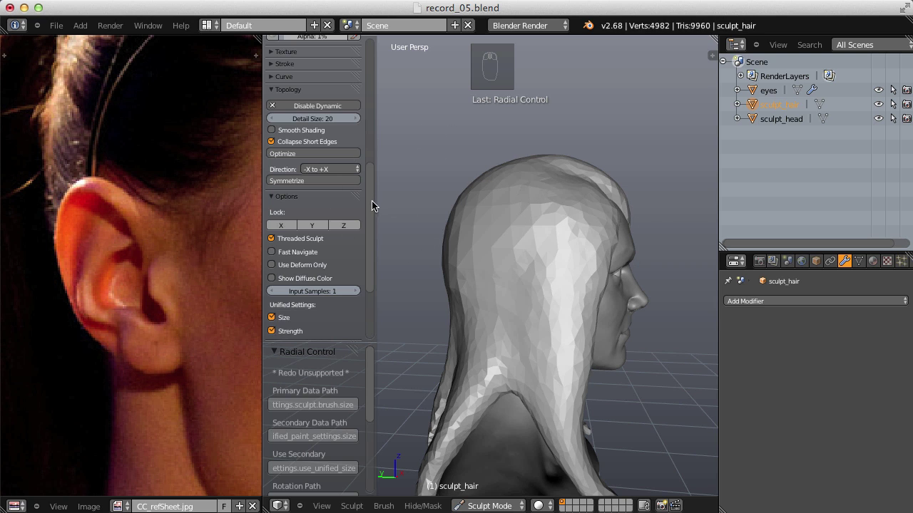
{"action": "left_click_drag", "start_coordinate": [372, 200], "coordinate": [629, 309]}
{"action": "key", "text": "f"}
{"action": "key", "text": "f"}
{"action": "key", "text": "ctrl+z"}
{"action": "left_click_drag", "start_coordinate": [597, 311], "coordinate": [505, 278]}
{"action": "key", "text": "f"}
{"action": "key", "text": "f"}
{"action": "key", "text": "f"}
Refine the lower edge of the framing strands with small strokes.
{"action": "left_click", "coordinate": [511, 274]}
{"action": "key", "text": "f"}
{"action": "key", "text": "f"}
{"action": "left_click_drag", "start_coordinate": [485, 279], "coordinate": [443, 317]}
{"action": "key", "text": "f"}
{"action": "key", "text": "f"}
{"action": "key", "text": "f"}
{"action": "left_click", "coordinate": [421, 342]}
{"action": "right_click", "coordinate": [499, 278]}
{"action": "key", "text": "f"}
{"action": "key", "text": "f"}
Grab and tidy the hair behind the ear so the ear stays fully exposed.
{"action": "key", "text": "g"}
{"action": "left_click_drag", "start_coordinate": [570, 260], "coordinate": [534, 244]}
{"action": "key", "text": "f"}
{"action": "right_click", "coordinate": [618, 252]}
{"action": "key", "text": "f"}
{"action": "left_click_drag", "start_coordinate": [536, 245], "coordinate": [552, 227]}
Pull the puffy top of the hair down toward the skull with large Grab strokes.
{"action": "key", "text": "f"}
{"action": "key", "text": "f"}
{"action": "key", "text": "f"}
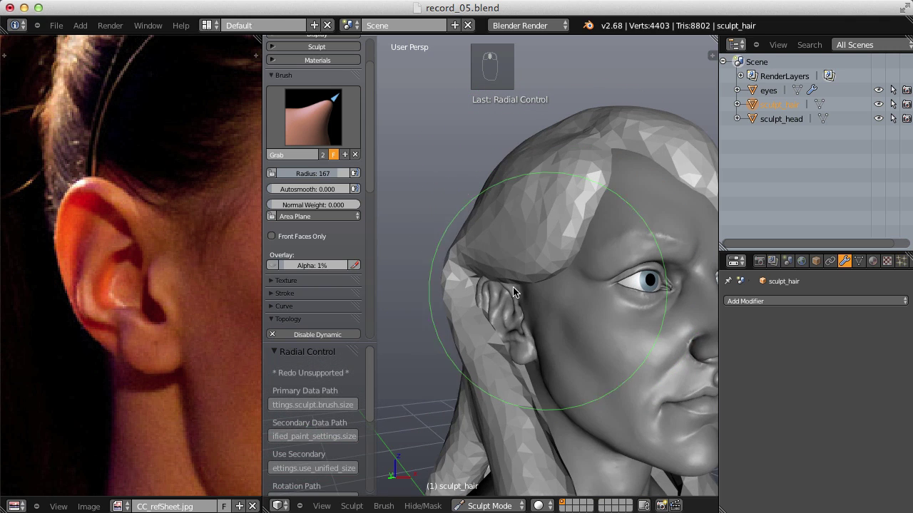
{"action": "key", "text": "f"}
{"action": "left_click_drag", "start_coordinate": [471, 307], "coordinate": [474, 330]}
{"action": "right_click", "coordinate": [509, 264]}
{"action": "key", "text": "f"}
{"action": "key", "text": "f"}
{"action": "left_click_drag", "start_coordinate": [486, 321], "coordinate": [588, 239]}
{"action": "key", "text": "f"}
{"action": "middle_click", "coordinate": [554, 326]}
{"action": "left_click_drag", "start_coordinate": [324, 111], "coordinate": [495, 264]}
{"action": "key", "text": "f"}
{"action": "left_click_drag", "start_coordinate": [484, 234], "coordinate": [539, 322]}
Tuck the right side of the crown inward so the hair hugs the head more closely.
{"action": "key", "text": "f"}
{"action": "key", "text": "f"}
{"action": "left_click_drag", "start_coordinate": [573, 295], "coordinate": [574, 325]}
{"action": "key", "text": "f"}
{"action": "left_click_drag", "start_coordinate": [540, 322], "coordinate": [593, 267]}
{"action": "middle_click", "coordinate": [598, 291]}
{"action": "right_click", "coordinate": [598, 292]}
{"action": "key", "text": "g"}
{"action": "key", "text": "f"}
{"action": "middle_click", "coordinate": [599, 225]}
{"action": "right_click", "coordinate": [600, 226]}
{"action": "left_click_drag", "start_coordinate": [599, 225], "coordinate": [507, 203]}
{"action": "right_click", "coordinate": [661, 236]}
{"action": "middle_click", "coordinate": [507, 203]}
Round off the remaining crown bumps into a smooth dome shape.
{"action": "left_click", "coordinate": [310, 96]}
{"action": "right_click", "coordinate": [310, 96]}
{"action": "middle_click", "coordinate": [502, 273]}
{"action": "key", "text": "f"}
{"action": "key", "text": "f"}
{"action": "right_click", "coordinate": [501, 243]}
{"action": "left_click_drag", "start_coordinate": [501, 243], "coordinate": [554, 330]}
{"action": "key", "text": "f"}
{"action": "right_click", "coordinate": [516, 293]}
{"action": "middle_click", "coordinate": [554, 331]}
{"action": "key", "text": "g"}
{"action": "left_click", "coordinate": [492, 294]}
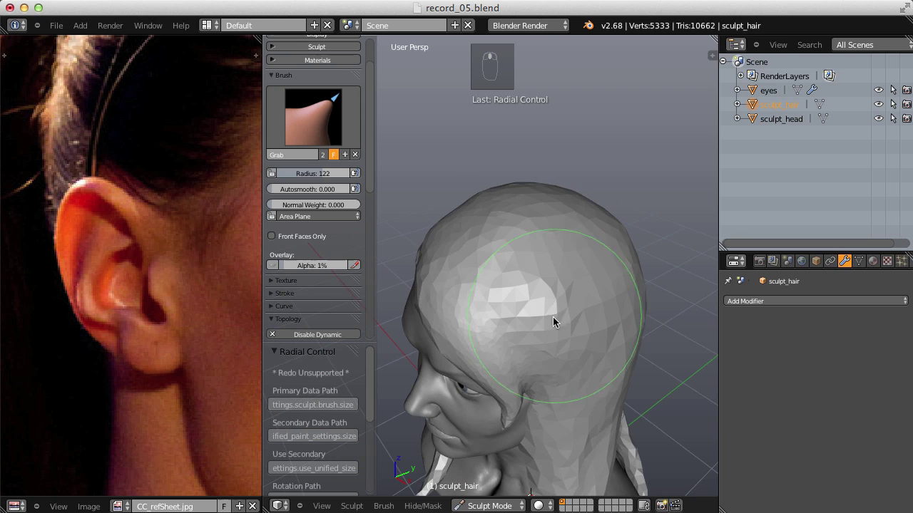
{"action": "left_click_drag", "start_coordinate": [316, 114], "coordinate": [502, 223]}
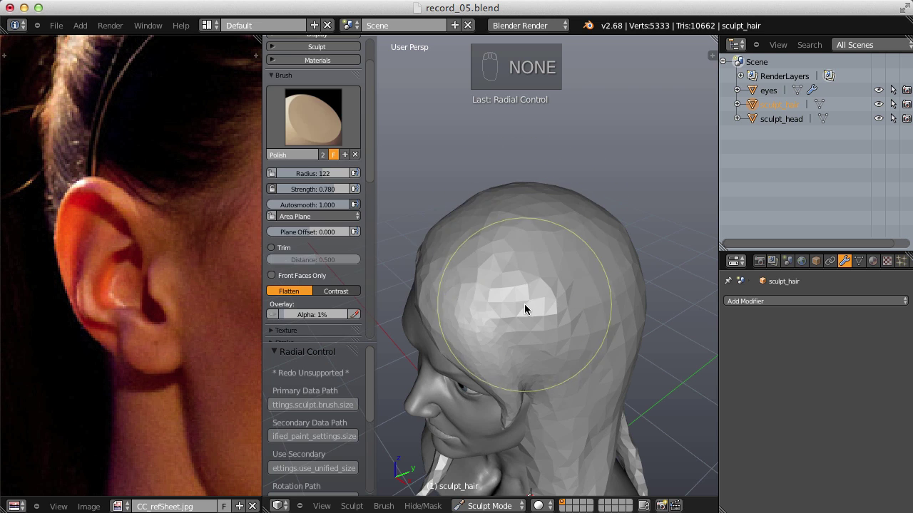
Polish the faceted top of the crown flat with a large brush at lowered strength.
{"action": "key", "text": "f"}
{"action": "key", "text": "f"}
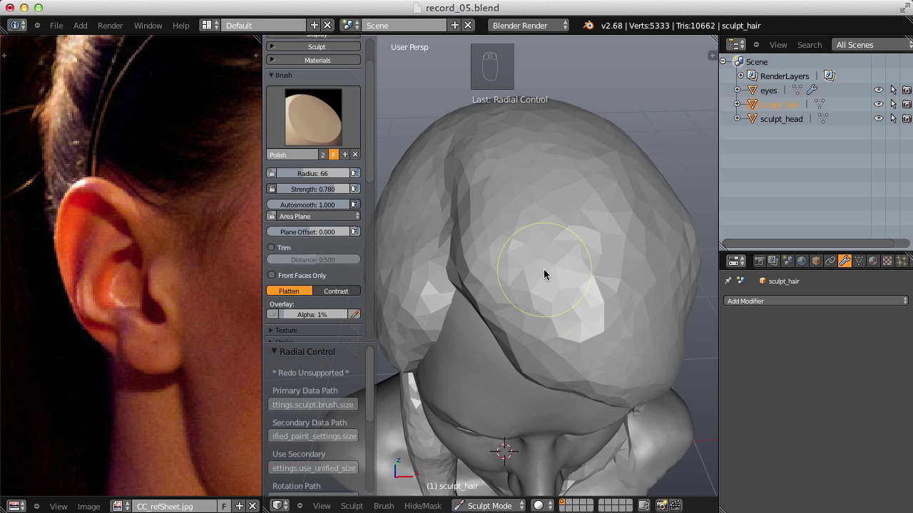
{"action": "key", "text": "f"}
{"action": "left_click_drag", "start_coordinate": [476, 269], "coordinate": [634, 301]}
{"action": "key", "text": "shift+f"}
{"action": "left_click_drag", "start_coordinate": [443, 269], "coordinate": [490, 265]}
{"action": "left_click_drag", "start_coordinate": [443, 270], "coordinate": [519, 190]}
{"action": "key", "text": "f"}
{"action": "key", "text": "f"}
{"action": "key", "text": "f"}
{"action": "left_click_drag", "start_coordinate": [516, 197], "coordinate": [551, 213]}
Smooth the upper side of the hair above the temple with a resized Polish brush.
{"action": "key", "text": "f"}
{"action": "key", "text": "f"}
{"action": "key", "text": "f"}
{"action": "key", "text": "f"}
{"action": "key", "text": "f"}
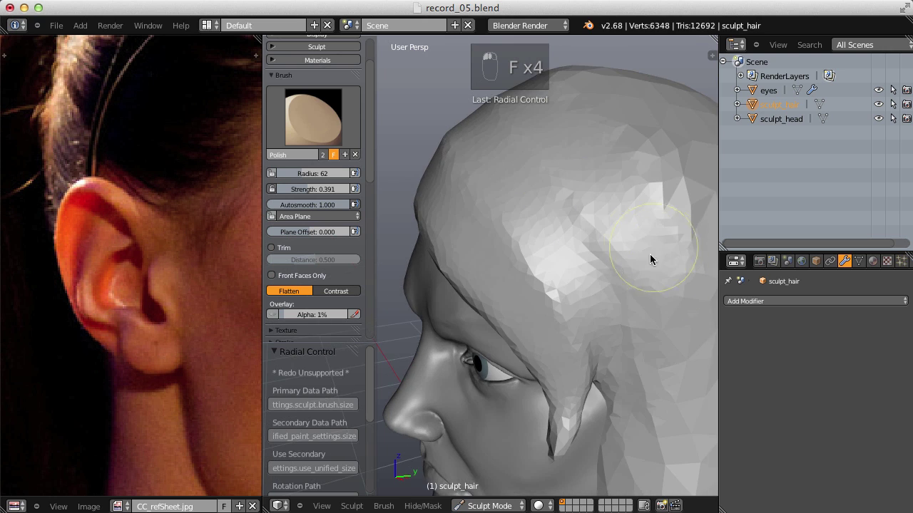
{"action": "left_click_drag", "start_coordinate": [591, 174], "coordinate": [595, 115]}
{"action": "key", "text": "f"}
{"action": "key", "text": "f"}
{"action": "key", "text": "f"}
{"action": "left_click", "coordinate": [537, 164]}
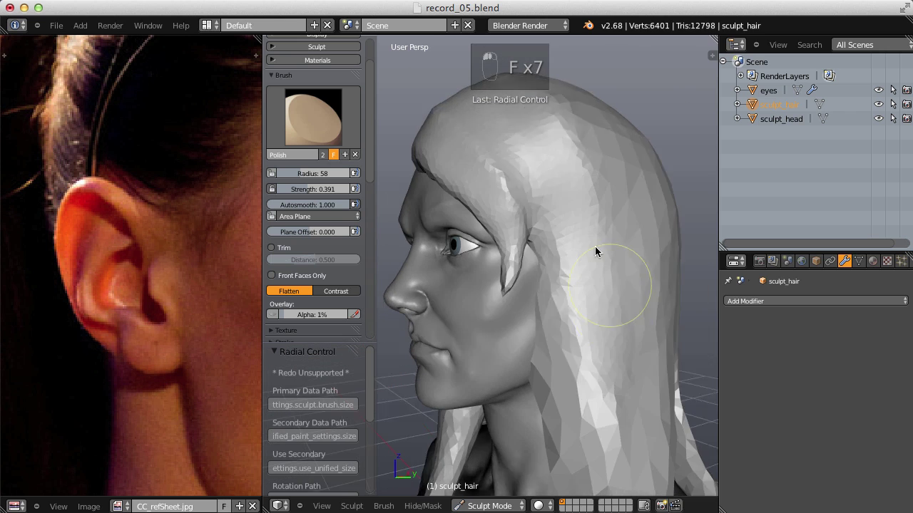
{"action": "key", "text": "f"}
{"action": "left_click_drag", "start_coordinate": [572, 168], "coordinate": [614, 258]}
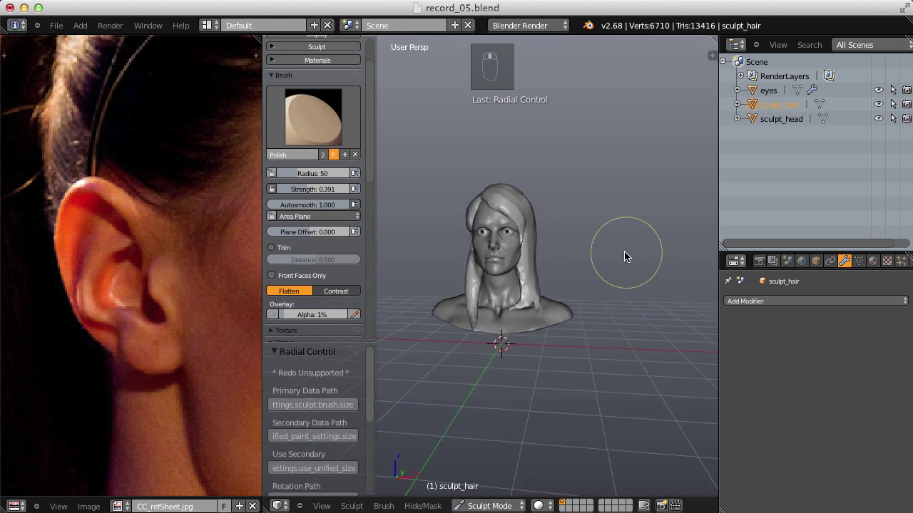
Fill out the jaw and neck area beside the hanging strands with Inflate strokes.
{"action": "key", "text": "i"}
{"action": "key", "text": "f"}
{"action": "middle_click", "coordinate": [600, 161]}
{"action": "left_click_drag", "start_coordinate": [660, 181], "coordinate": [559, 226]}
{"action": "key", "text": "f"}
{"action": "key", "text": "i"}
{"action": "key", "text": "f"}
{"action": "left_click", "coordinate": [537, 198]}
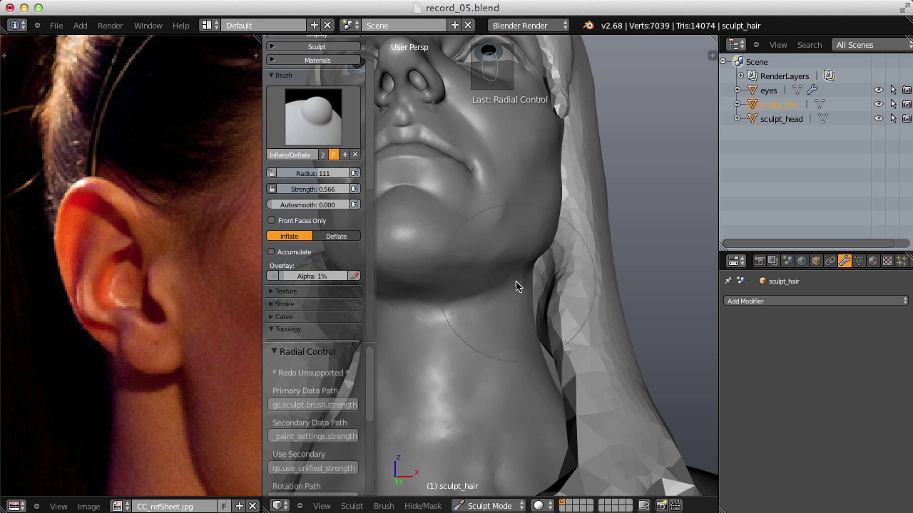
Polish the hair strands framing the cheek into flatter planes.
{"action": "middle_click", "coordinate": [536, 367]}
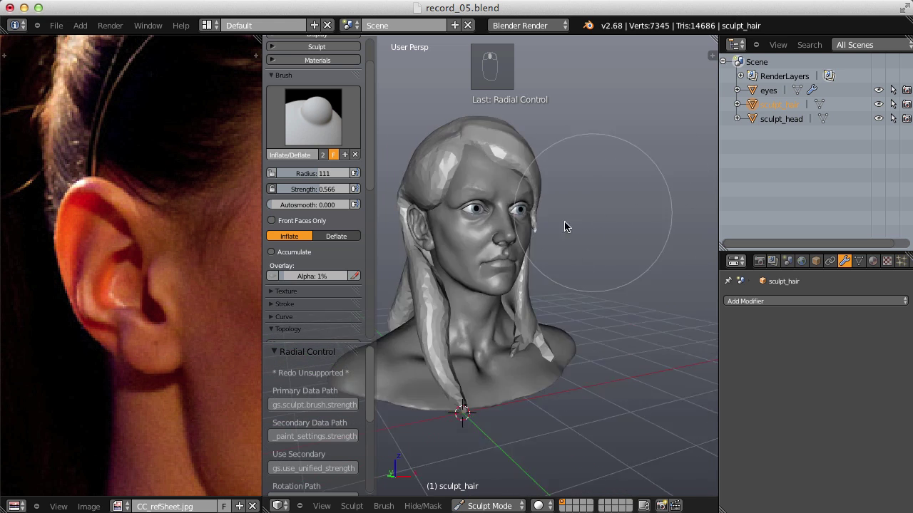
{"action": "left_click_drag", "start_coordinate": [313, 120], "coordinate": [529, 275]}
{"action": "key", "text": "f"}
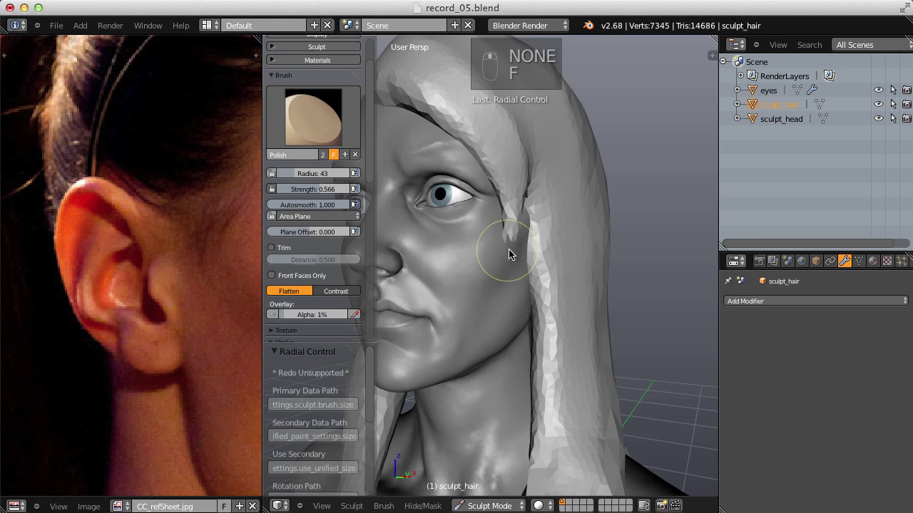
{"action": "key", "text": "f"}
{"action": "left_click_drag", "start_coordinate": [546, 155], "coordinate": [636, 304]}
{"action": "key", "text": "f"}
{"action": "right_click", "coordinate": [637, 304]}
{"action": "key", "text": "f"}
{"action": "left_click_drag", "start_coordinate": [570, 269], "coordinate": [549, 209]}
Smooth the side hair upward from the temple toward the crown.
{"action": "key", "text": "f"}
{"action": "key", "text": "f"}
{"action": "left_click_drag", "start_coordinate": [521, 240], "coordinate": [518, 173]}
{"action": "key", "text": "f"}
{"action": "left_click_drag", "start_coordinate": [507, 120], "coordinate": [552, 196]}
{"action": "key", "text": "f"}
{"action": "key", "text": "f"}
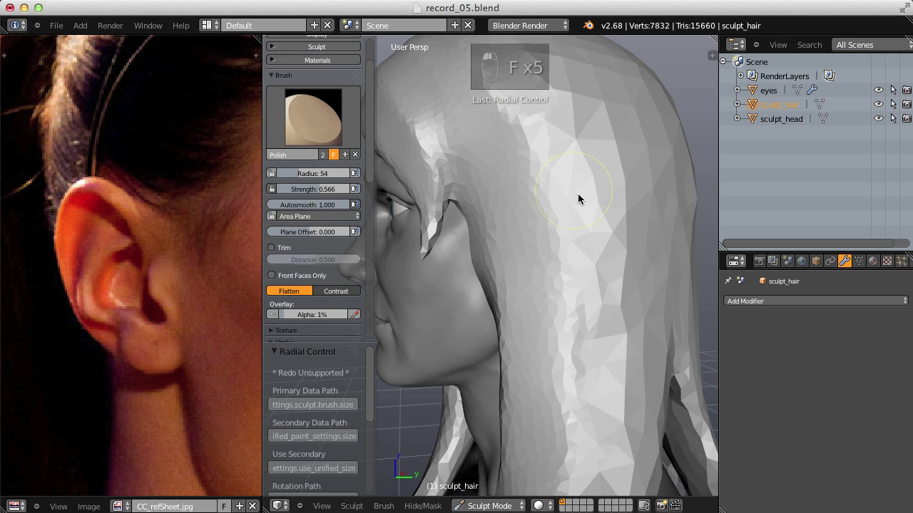
{"action": "left_click", "coordinate": [550, 146]}
{"action": "left_click", "coordinate": [532, 132]}
Flatten the hair running down the side of the head with broad Polish strokes.
{"action": "middle_click", "coordinate": [544, 185]}
{"action": "right_click", "coordinate": [544, 184]}
{"action": "left_click_drag", "start_coordinate": [545, 151], "coordinate": [496, 209]}
{"action": "middle_click", "coordinate": [543, 132]}
{"action": "right_click", "coordinate": [542, 131]}
{"action": "right_click", "coordinate": [571, 266]}
{"action": "left_click_drag", "start_coordinate": [570, 267], "coordinate": [493, 219]}
{"action": "key", "text": "f"}
{"action": "key", "text": "f"}
{"action": "left_click_drag", "start_coordinate": [478, 201], "coordinate": [665, 216]}
Polish the back of the crown with an enlarged brush into broad flat planes.
{"action": "key", "text": "f"}
{"action": "key", "text": "f"}
{"action": "key", "text": "f"}
{"action": "key", "text": "f"}
{"action": "key", "text": "f"}
{"action": "key", "text": "f"}
{"action": "left_click_drag", "start_coordinate": [573, 198], "coordinate": [615, 279]}
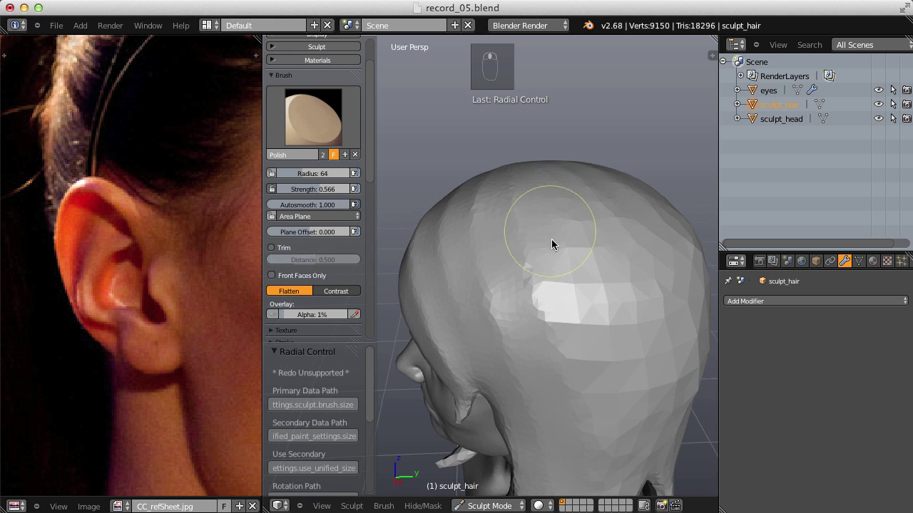
{"action": "key", "text": "f"}
{"action": "left_click_drag", "start_coordinate": [532, 166], "coordinate": [534, 132]}
{"action": "key", "text": "f"}
{"action": "key", "text": "f"}
{"action": "left_click_drag", "start_coordinate": [581, 190], "coordinate": [562, 258]}
Smooth across the back of the head from the rear view with wide horizontal strokes.
{"action": "key", "text": "f"}
{"action": "key", "text": "f"}
{"action": "left_click", "coordinate": [552, 128]}
{"action": "middle_click", "coordinate": [554, 112]}
{"action": "right_click", "coordinate": [554, 113]}
{"action": "key", "text": "f"}
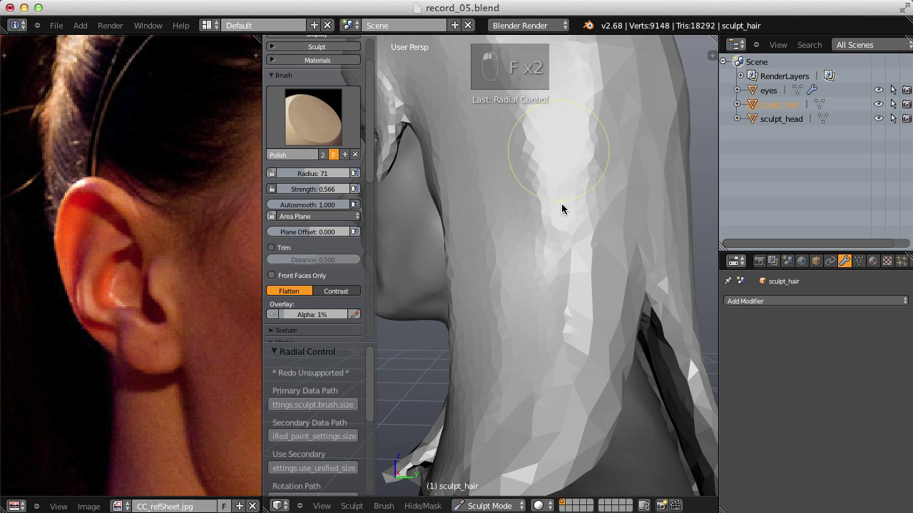
{"action": "left_click_drag", "start_coordinate": [621, 174], "coordinate": [512, 170]}
{"action": "left_click_drag", "start_coordinate": [542, 175], "coordinate": [471, 199]}
{"action": "key", "text": "f"}
{"action": "left_click_drag", "start_coordinate": [471, 199], "coordinate": [626, 176]}
Flatten the hair strands hanging down the back of the bust.
{"action": "key", "text": "f"}
{"action": "key", "text": "f"}
{"action": "key", "text": "f"}
{"action": "middle_click", "coordinate": [625, 176]}
{"action": "left_click_drag", "start_coordinate": [593, 209], "coordinate": [525, 279]}
{"action": "key", "text": "f"}
{"action": "key", "text": "f"}
{"action": "key", "text": "f"}
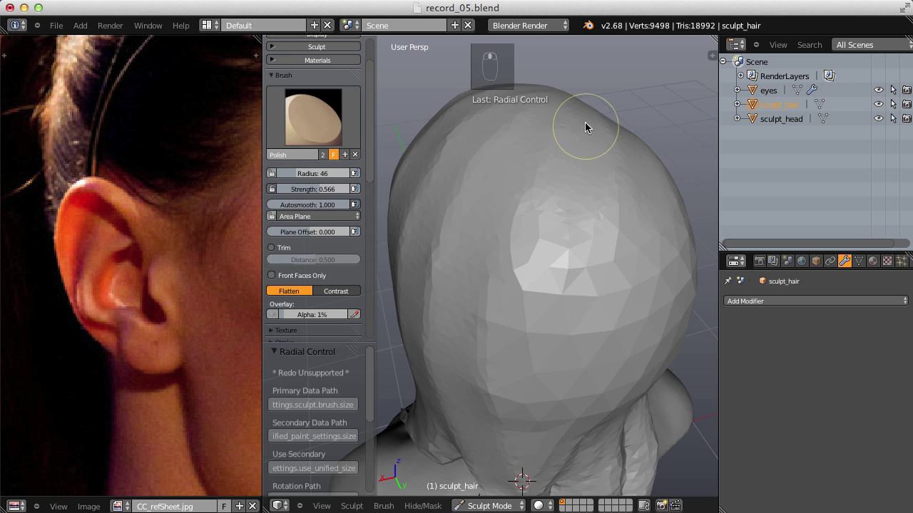
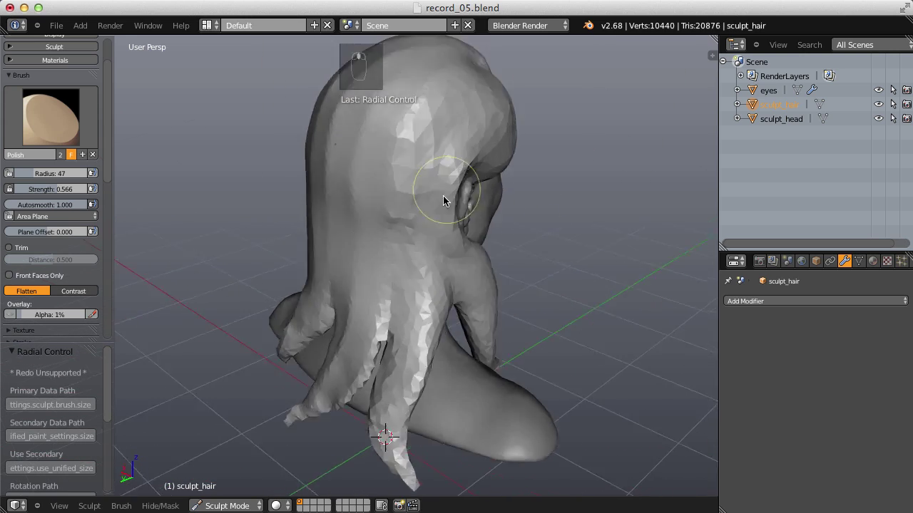
Smooth the hair strand tips resting on the shoulders, resizing the brush with F between strokes.
{"action": "key", "text": "f"}
{"action": "middle_click", "coordinate": [436, 187]}
{"action": "left_click_drag", "start_coordinate": [437, 188], "coordinate": [522, 148]}
{"action": "key", "text": "f"}
{"action": "middle_click", "coordinate": [313, 352]}
{"action": "left_click_drag", "start_coordinate": [436, 293], "coordinate": [534, 351]}
{"action": "key", "text": "f"}
{"action": "left_click_drag", "start_coordinate": [530, 193], "coordinate": [391, 306]}
{"action": "middle_click", "coordinate": [516, 243]}
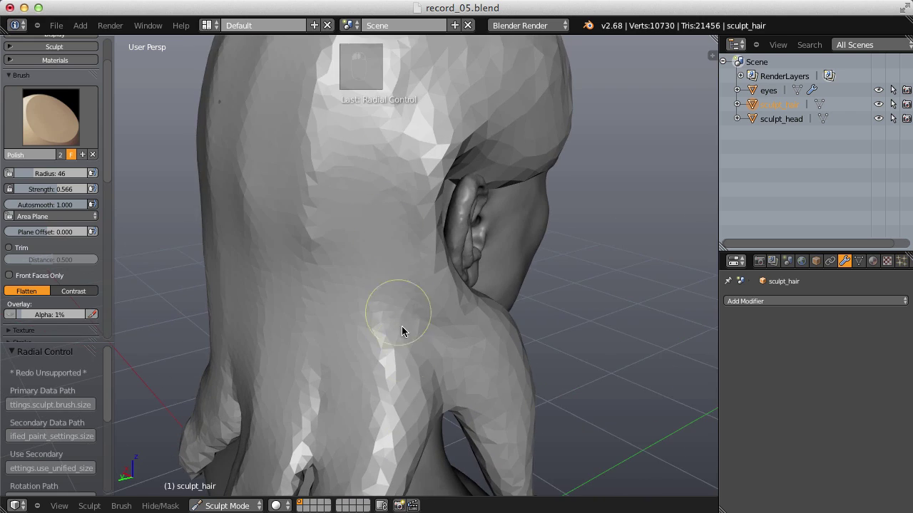
{"action": "key", "text": "f"}
{"action": "key", "text": "f"}
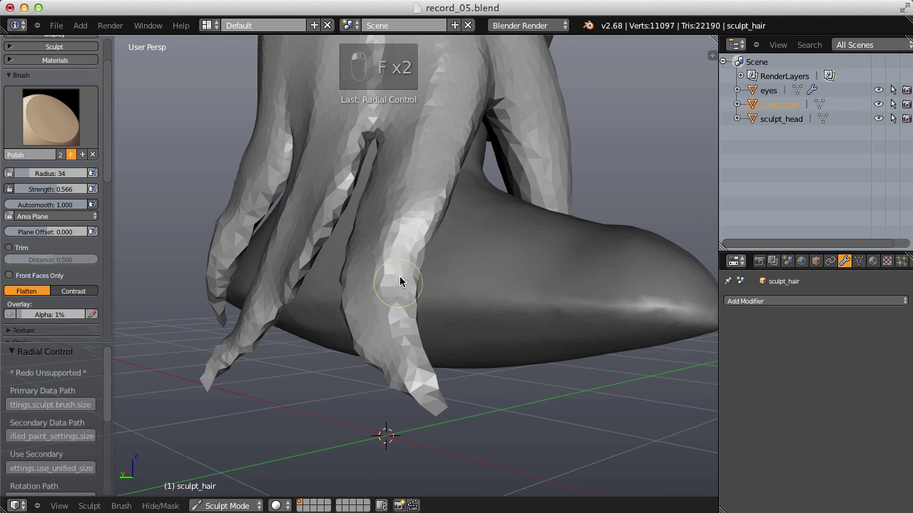
{"action": "middle_click", "coordinate": [451, 290]}
{"action": "key", "text": "f"}
{"action": "key", "text": "f"}
{"action": "key", "text": "f"}
Continue polishing the strand ends across the shoulders and upper back.
{"action": "left_click", "coordinate": [508, 204]}
{"action": "key", "text": "f"}
{"action": "left_click_drag", "start_coordinate": [553, 179], "coordinate": [509, 253]}
{"action": "key", "text": "f"}
{"action": "key", "text": "f"}
{"action": "left_click_drag", "start_coordinate": [576, 296], "coordinate": [334, 205]}
{"action": "key", "text": "f"}
{"action": "left_click_drag", "start_coordinate": [483, 194], "coordinate": [427, 223]}
{"action": "key", "text": "f"}
{"action": "left_click_drag", "start_coordinate": [386, 258], "coordinate": [439, 189]}
{"action": "left_click", "coordinate": [345, 260]}
{"action": "left_click_drag", "start_coordinate": [425, 240], "coordinate": [350, 324]}
Tidy the hair surface framing the side of the face.
{"action": "key", "text": "f"}
{"action": "left_click", "coordinate": [451, 206]}
{"action": "middle_click", "coordinate": [321, 306]}
{"action": "key", "text": "f"}
{"action": "left_click", "coordinate": [623, 254]}
{"action": "left_click_drag", "start_coordinate": [591, 251], "coordinate": [462, 187]}
{"action": "key", "text": "f"}
{"action": "left_click", "coordinate": [488, 127]}
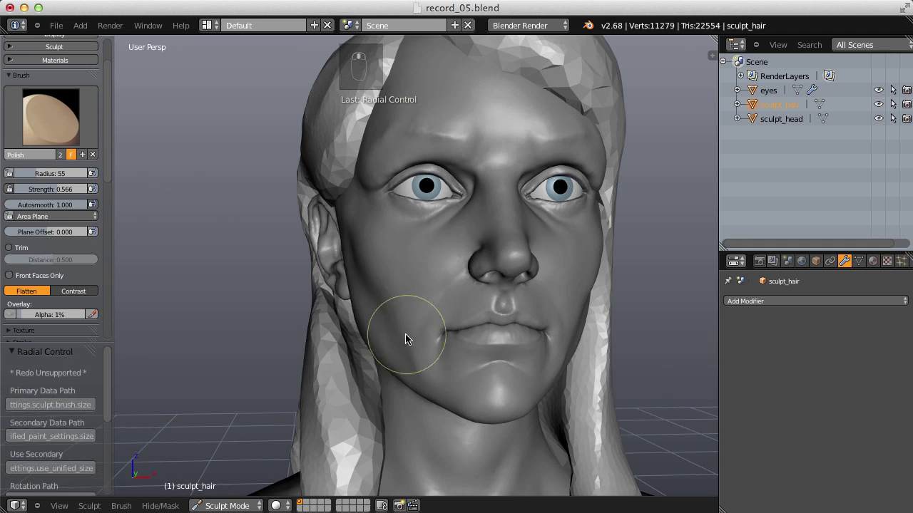
Puff flattened strands with Inflate (I), then pull them into place with Grab (G).
{"action": "key", "text": "i"}
{"action": "key", "text": "f"}
{"action": "left_click_drag", "start_coordinate": [365, 341], "coordinate": [554, 314]}
{"action": "left_click_drag", "start_coordinate": [389, 372], "coordinate": [249, 256]}
{"action": "key", "text": "g"}
{"action": "key", "text": "f"}
{"action": "left_click_drag", "start_coordinate": [306, 275], "coordinate": [540, 258]}
{"action": "key", "text": "f"}
{"action": "key", "text": "f"}
{"action": "key", "text": "f"}
Smooth the hair behind the ear with short strokes at varying brush sizes.
{"action": "middle_click", "coordinate": [527, 308]}
{"action": "key", "text": "f"}
{"action": "left_click_drag", "start_coordinate": [504, 308], "coordinate": [506, 278]}
{"action": "key", "text": "f"}
{"action": "key", "text": "f"}
{"action": "middle_click", "coordinate": [522, 359]}
{"action": "key", "text": "f"}
{"action": "middle_click", "coordinate": [581, 331]}
{"action": "key", "text": "f"}
{"action": "key", "text": "f"}
{"action": "key", "text": "f"}
{"action": "middle_click", "coordinate": [506, 277]}
Change brush from the toolbar and refine the hairline edge.
{"action": "left_click", "coordinate": [84, 108]}
{"action": "right_click", "coordinate": [83, 108]}
{"action": "right_click", "coordinate": [452, 255]}
{"action": "middle_click", "coordinate": [447, 338]}
{"action": "key", "text": "f"}
{"action": "key", "text": "f"}
{"action": "left_click_drag", "start_coordinate": [595, 241], "coordinate": [535, 274]}
Grab and drag the hairline strands into a rounder sweep over the crown.
{"action": "key", "text": "g"}
{"action": "key", "text": "f"}
{"action": "left_click_drag", "start_coordinate": [457, 268], "coordinate": [249, 219]}
{"action": "key", "text": "f"}
{"action": "middle_click", "coordinate": [399, 310]}
{"action": "key", "text": "f"}
{"action": "key", "text": "f"}
{"action": "key", "text": "f"}
{"action": "left_click_drag", "start_coordinate": [433, 273], "coordinate": [502, 320]}
Fill out the crown sweep and inflate it fuller with the Inflate/Deflate brush.
{"action": "middle_click", "coordinate": [531, 404]}
{"action": "key", "text": "f"}
{"action": "left_click", "coordinate": [485, 245]}
{"action": "middle_click", "coordinate": [443, 276]}
{"action": "key", "text": "f"}
{"action": "key", "text": "i"}
{"action": "left_click", "coordinate": [444, 350]}
{"action": "middle_click", "coordinate": [480, 224]}
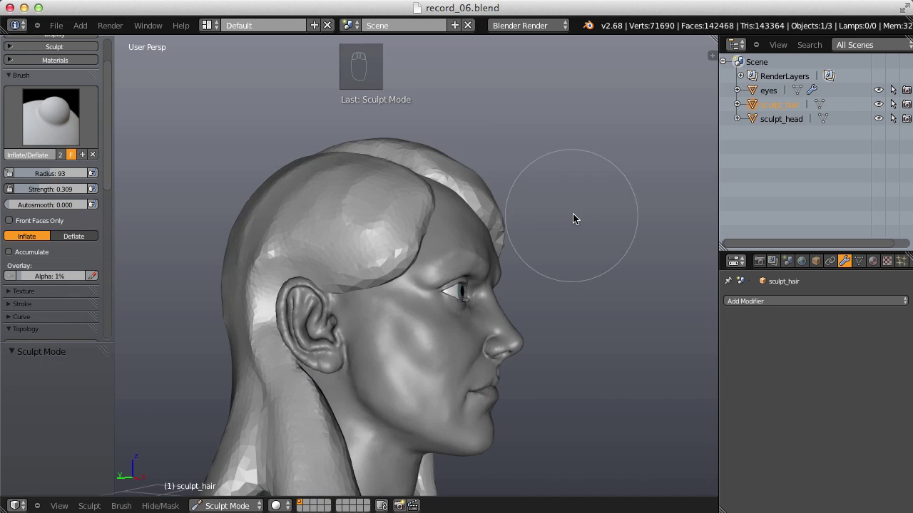
Make first Clay Strips passes over the swept side hair above the ear and size the brush.
{"action": "left_click_drag", "start_coordinate": [568, 218], "coordinate": [563, 199]}
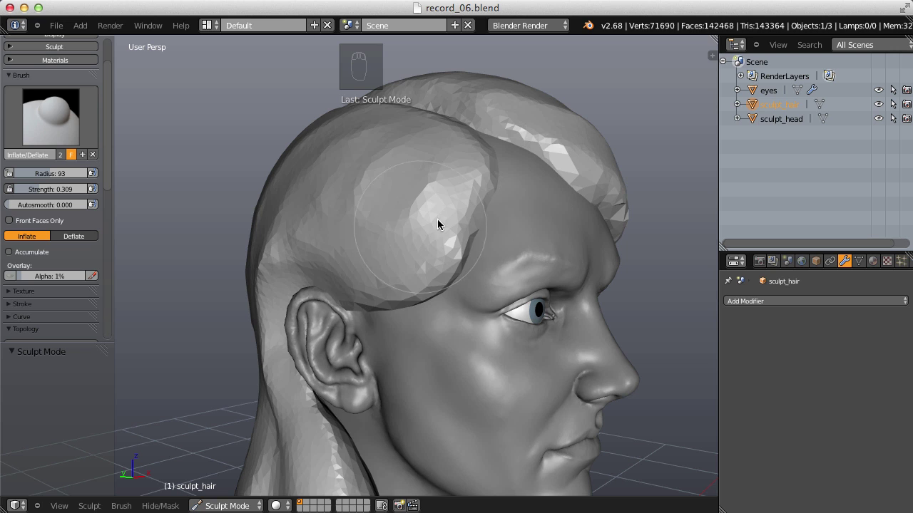
{"action": "left_click_drag", "start_coordinate": [496, 211], "coordinate": [476, 196]}
{"action": "left_click_drag", "start_coordinate": [476, 196], "coordinate": [206, 167]}
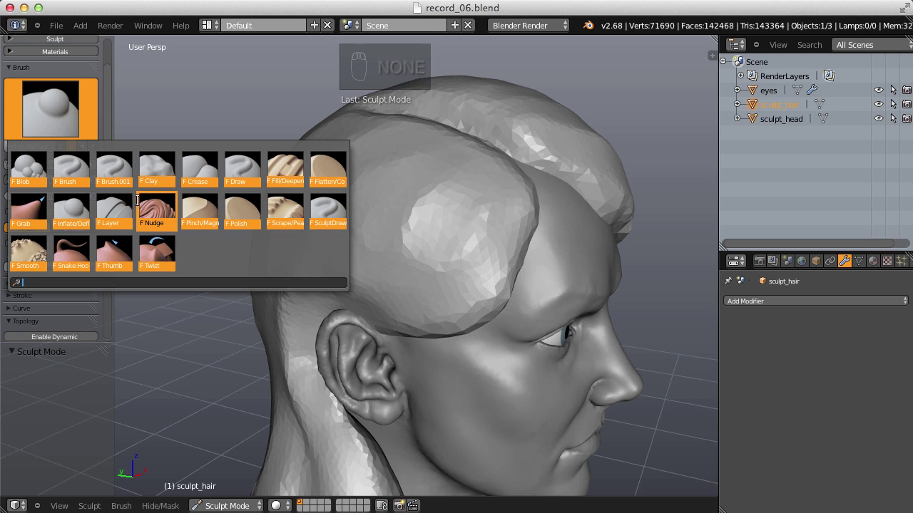
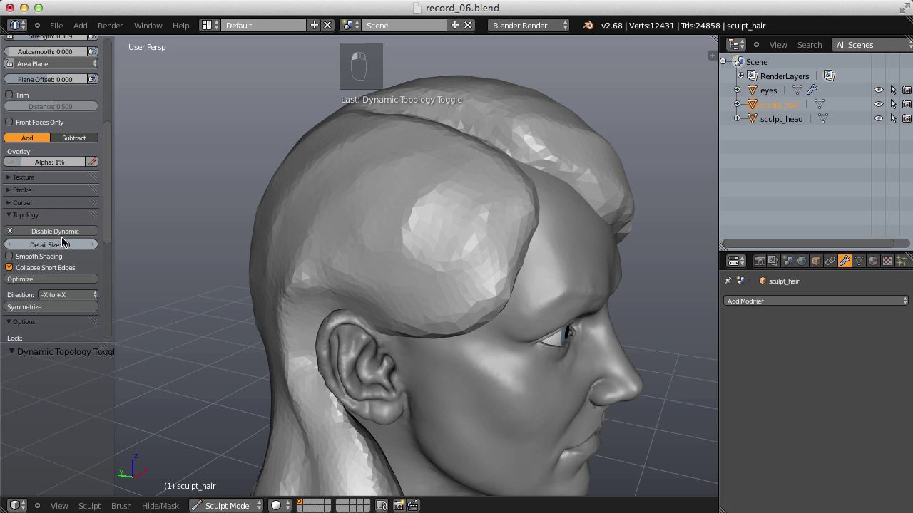
{"action": "middle_click", "coordinate": [471, 219]}
{"action": "key", "text": "f"}
{"action": "key", "text": "f"}
Carve several strand-like creases into the side hair above the ear, lowering strength with Shift+F.
{"action": "left_click_drag", "start_coordinate": [513, 154], "coordinate": [358, 278]}
{"action": "key", "text": "f"}
{"action": "left_click_drag", "start_coordinate": [564, 164], "coordinate": [388, 202]}
{"action": "left_click_drag", "start_coordinate": [520, 266], "coordinate": [483, 136]}
{"action": "middle_click", "coordinate": [476, 150]}
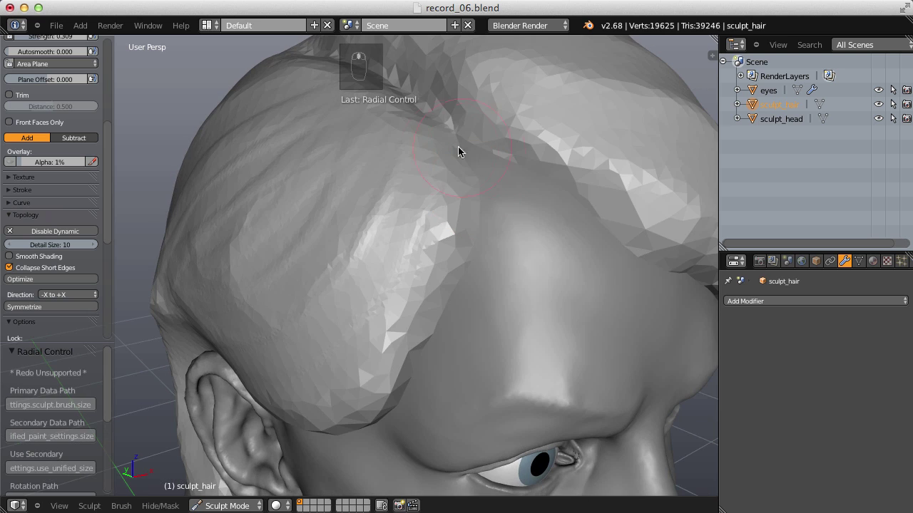
{"action": "left_click_drag", "start_coordinate": [438, 159], "coordinate": [528, 123]}
{"action": "left_click_drag", "start_coordinate": [311, 273], "coordinate": [471, 200]}
{"action": "left_click_drag", "start_coordinate": [531, 139], "coordinate": [471, 199]}
{"action": "key", "text": "shift+f"}
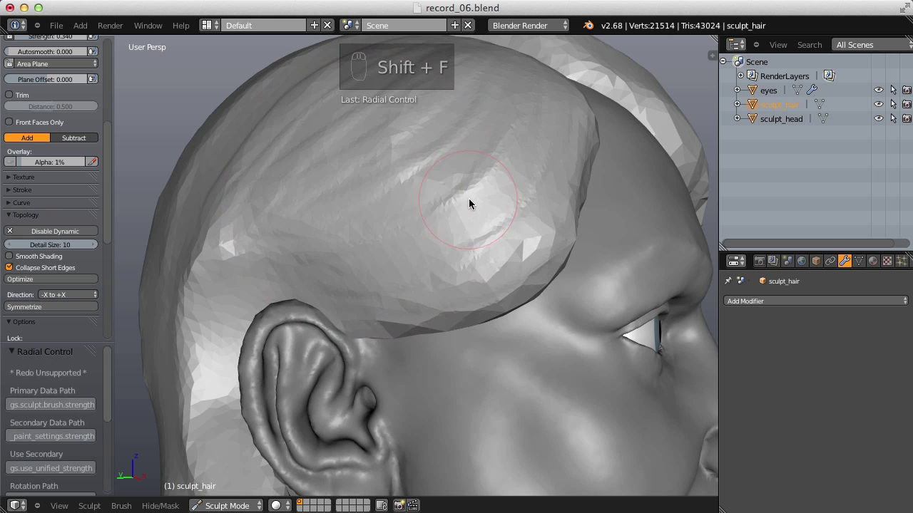
{"action": "key", "text": "shift+f"}
{"action": "middle_click", "coordinate": [432, 205]}
Lay in the long hair strands running down the back of the neck with Clay Strips strokes.
{"action": "key", "text": "f"}
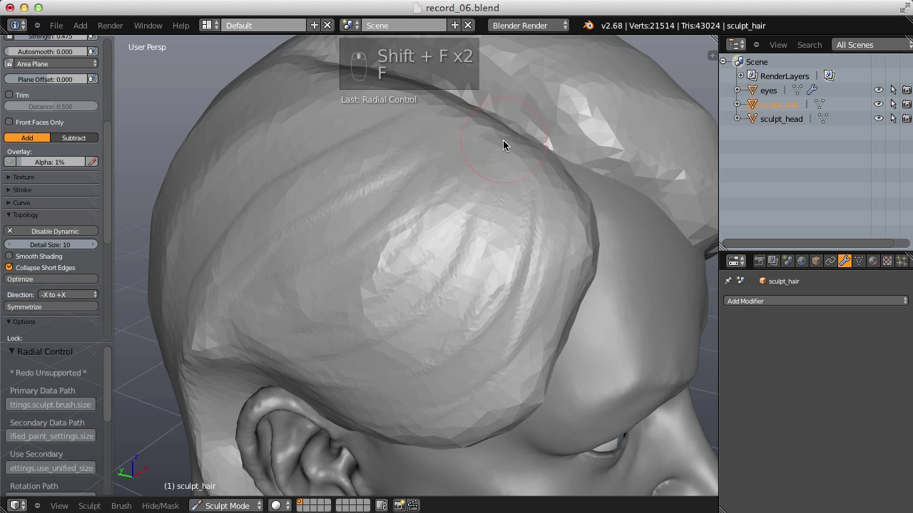
{"action": "key", "text": "f"}
{"action": "left_click_drag", "start_coordinate": [491, 179], "coordinate": [437, 244]}
{"action": "key", "text": "f"}
{"action": "left_click", "coordinate": [533, 193]}
{"action": "left_click_drag", "start_coordinate": [519, 139], "coordinate": [394, 260]}
{"action": "right_click", "coordinate": [360, 253]}
{"action": "left_click_drag", "start_coordinate": [360, 252], "coordinate": [467, 152]}
{"action": "left_click_drag", "start_coordinate": [496, 168], "coordinate": [408, 195]}
Orbit behind the head and carve the strand flow further down toward the shoulders.
{"action": "middle_click", "coordinate": [344, 300]}
{"action": "left_click_drag", "start_coordinate": [460, 284], "coordinate": [447, 164]}
{"action": "left_click_drag", "start_coordinate": [445, 181], "coordinate": [348, 231]}
{"action": "left_click_drag", "start_coordinate": [507, 205], "coordinate": [333, 251]}
{"action": "left_click_drag", "start_coordinate": [337, 237], "coordinate": [430, 193]}
{"action": "left_click_drag", "start_coordinate": [341, 196], "coordinate": [375, 241]}
With a resized brush, pull long strokes down the strands, undoing one stray dab.
{"action": "key", "text": "f"}
{"action": "key", "text": "f"}
{"action": "key", "text": "f"}
{"action": "left_click_drag", "start_coordinate": [333, 150], "coordinate": [264, 266]}
{"action": "right_click", "coordinate": [272, 278]}
{"action": "right_click", "coordinate": [300, 317]}
{"action": "left_click_drag", "start_coordinate": [299, 317], "coordinate": [515, 186]}
{"action": "key", "text": "shift+f"}
{"action": "key", "text": "shift+f"}
{"action": "left_click", "coordinate": [493, 191]}
{"action": "key", "text": "ctrl+z"}
Adjust brush strength and radius and refine the grooves between the hanging strands.
{"action": "key", "text": "shift+f"}
{"action": "left_click_drag", "start_coordinate": [477, 193], "coordinate": [322, 234]}
{"action": "key", "text": "f"}
{"action": "key", "text": "shift+f"}
{"action": "left_click_drag", "start_coordinate": [365, 207], "coordinate": [479, 173]}
{"action": "key", "text": "shift+f"}
{"action": "left_click_drag", "start_coordinate": [418, 268], "coordinate": [348, 256]}
{"action": "key", "text": "f"}
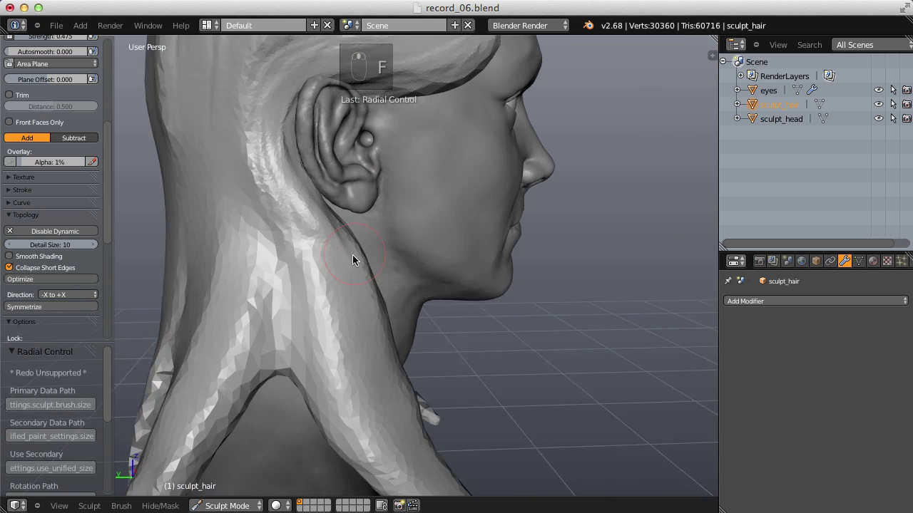
Draw the lower strand ends together so they narrow toward the shoulders.
{"action": "left_click_drag", "start_coordinate": [253, 184], "coordinate": [318, 278]}
{"action": "left_click_drag", "start_coordinate": [252, 184], "coordinate": [271, 183]}
{"action": "right_click", "coordinate": [312, 247]}
{"action": "left_click_drag", "start_coordinate": [268, 231], "coordinate": [362, 299]}
{"action": "left_click_drag", "start_coordinate": [292, 243], "coordinate": [358, 192]}
{"action": "middle_click", "coordinate": [312, 275]}
{"action": "left_click_drag", "start_coordinate": [370, 280], "coordinate": [358, 192]}
{"action": "left_click", "coordinate": [369, 244]}
Sweep long strokes along the strands to finish their tips resting at the shoulders.
{"action": "middle_click", "coordinate": [421, 278]}
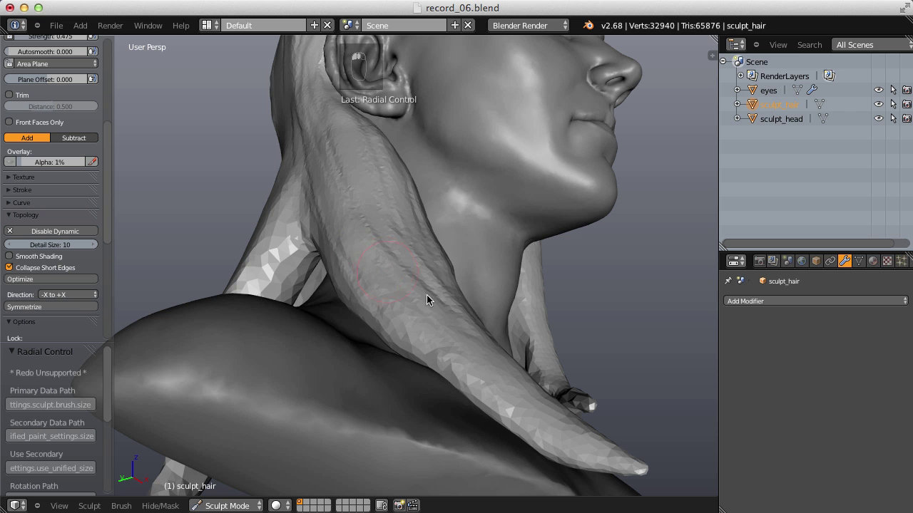
{"action": "left_click", "coordinate": [402, 308]}
{"action": "left_click_drag", "start_coordinate": [402, 308], "coordinate": [266, 264]}
{"action": "left_click_drag", "start_coordinate": [375, 188], "coordinate": [266, 264]}
{"action": "left_click_drag", "start_coordinate": [226, 355], "coordinate": [506, 169]}
{"action": "middle_click", "coordinate": [344, 346]}
{"action": "key", "text": "f"}
{"action": "key", "text": "f"}
{"action": "key", "text": "f"}
{"action": "left_click_drag", "start_coordinate": [405, 253], "coordinate": [383, 110]}
Orbit up over the head and extend the strand grooves from the crown down the back.
{"action": "middle_click", "coordinate": [438, 180]}
{"action": "middle_click", "coordinate": [538, 232]}
{"action": "left_click", "coordinate": [388, 134]}
{"action": "middle_click", "coordinate": [388, 134]}
{"action": "middle_click", "coordinate": [412, 177]}
{"action": "left_click_drag", "start_coordinate": [406, 127], "coordinate": [426, 208]}
{"action": "left_click_drag", "start_coordinate": [403, 161], "coordinate": [357, 312]}
{"action": "middle_click", "coordinate": [357, 313]}
{"action": "left_click", "coordinate": [471, 168]}
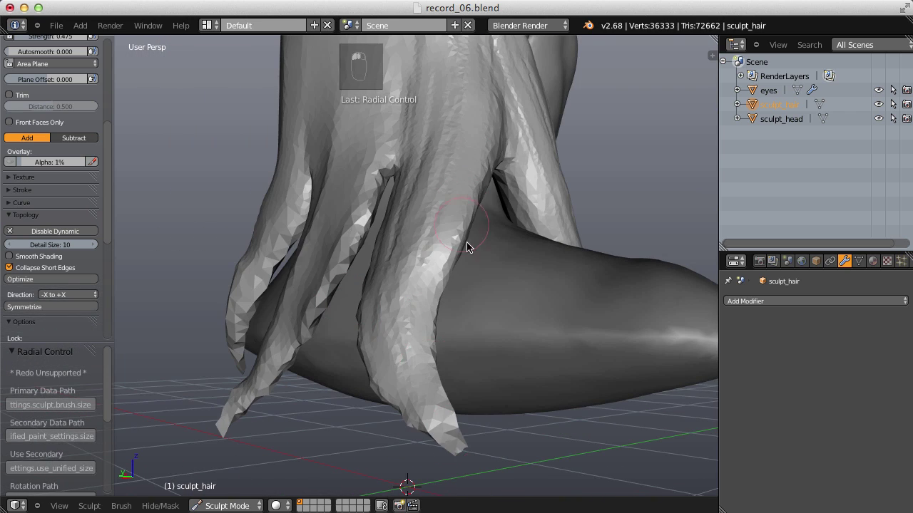
Sculpt flowing strand grooves across the crown of the hair.
{"action": "left_click_drag", "start_coordinate": [396, 219], "coordinate": [414, 275]}
{"action": "left_click_drag", "start_coordinate": [458, 120], "coordinate": [472, 209]}
{"action": "left_click_drag", "start_coordinate": [509, 217], "coordinate": [457, 153]}
{"action": "left_click_drag", "start_coordinate": [407, 337], "coordinate": [490, 219]}
{"action": "middle_click", "coordinate": [453, 137]}
{"action": "middle_click", "coordinate": [490, 219]}
{"action": "left_click_drag", "start_coordinate": [431, 139], "coordinate": [370, 116]}
{"action": "left_click_drag", "start_coordinate": [442, 226], "coordinate": [372, 117]}
{"action": "left_click_drag", "start_coordinate": [366, 153], "coordinate": [347, 182]}
Carry the crown strands forward toward the fringe above the forehead.
{"action": "middle_click", "coordinate": [384, 161]}
{"action": "left_click_drag", "start_coordinate": [305, 180], "coordinate": [298, 245]}
{"action": "middle_click", "coordinate": [312, 253]}
{"action": "key", "text": "f"}
{"action": "left_click", "coordinate": [268, 249]}
{"action": "left_click_drag", "start_coordinate": [357, 234], "coordinate": [385, 238]}
{"action": "left_click_drag", "start_coordinate": [309, 213], "coordinate": [401, 211]}
Dab Clay Strips over the fringe to build up the hair sweeping across the forehead.
{"action": "left_click_drag", "start_coordinate": [525, 203], "coordinate": [367, 292]}
{"action": "left_click", "coordinate": [294, 236]}
{"action": "left_click", "coordinate": [368, 266]}
{"action": "left_click", "coordinate": [434, 222]}
{"action": "left_click", "coordinate": [313, 137]}
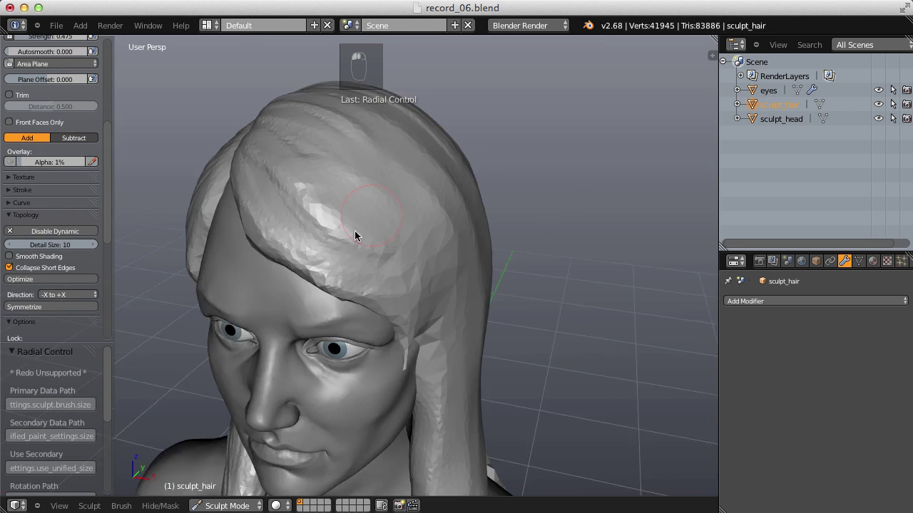
{"action": "left_click", "coordinate": [238, 181]}
{"action": "left_click", "coordinate": [253, 132]}
{"action": "left_click", "coordinate": [371, 266]}
{"action": "left_click", "coordinate": [273, 131]}
{"action": "left_click", "coordinate": [286, 217]}
{"action": "left_click", "coordinate": [355, 366]}
{"action": "middle_click", "coordinate": [371, 274]}
Stroke along the fringe edge, undoing and redoing once, to define its sweep over the brow.
{"action": "left_click_drag", "start_coordinate": [115, 139], "coordinate": [74, 112]}
{"action": "left_click_drag", "start_coordinate": [115, 139], "coordinate": [73, 115]}
{"action": "key", "text": "ctrl+z"}
{"action": "key", "text": "ctrl+shift+z"}
{"action": "left_click_drag", "start_coordinate": [62, 88], "coordinate": [293, 226]}
{"action": "key", "text": "f"}
{"action": "left_click_drag", "start_coordinate": [224, 185], "coordinate": [325, 243]}
{"action": "key", "text": "f"}
{"action": "left_click_drag", "start_coordinate": [286, 289], "coordinate": [356, 266]}
{"action": "key", "text": "f"}
{"action": "key", "text": "f"}
{"action": "middle_click", "coordinate": [356, 267]}
Shape the side strand hanging beside the cheek below the fringe.
{"action": "key", "text": "g"}
{"action": "left_click_drag", "start_coordinate": [417, 246], "coordinate": [344, 325]}
{"action": "right_click", "coordinate": [385, 270]}
{"action": "key", "text": "f"}
{"action": "left_click", "coordinate": [328, 332]}
{"action": "right_click", "coordinate": [324, 295]}
{"action": "left_click_drag", "start_coordinate": [446, 307], "coordinate": [483, 267]}
Taper the side strand beside the cheek down to a sharp tip.
{"action": "key", "text": "f"}
{"action": "left_click_drag", "start_coordinate": [397, 214], "coordinate": [453, 205]}
{"action": "key", "text": "i"}
{"action": "key", "text": "f"}
{"action": "left_click_drag", "start_coordinate": [454, 205], "coordinate": [473, 305]}
{"action": "key", "text": "f"}
{"action": "left_click_drag", "start_coordinate": [468, 218], "coordinate": [428, 258]}
With lowered strength, dab along the hairline to blend the hair into the forehead.
{"action": "key", "text": "shift+f"}
{"action": "middle_click", "coordinate": [472, 255]}
{"action": "key", "text": "f"}
{"action": "left_click", "coordinate": [424, 249]}
{"action": "key", "text": "g"}
{"action": "left_click", "coordinate": [444, 279]}
{"action": "key", "text": "f"}
{"action": "left_click", "coordinate": [132, 135]}
{"action": "key", "text": "f"}
{"action": "key", "text": "f"}
{"action": "key", "text": "f"}
{"action": "left_click", "coordinate": [306, 141]}
{"action": "middle_click", "coordinate": [306, 141]}
Run strokes across the brow to leave a crisp ridge edging the fringe over the forehead.
{"action": "key", "text": "shift+f"}
{"action": "left_click_drag", "start_coordinate": [353, 198], "coordinate": [401, 211]}
{"action": "middle_click", "coordinate": [353, 271]}
{"action": "middle_click", "coordinate": [348, 180]}
{"action": "left_click_drag", "start_coordinate": [401, 211], "coordinate": [322, 163]}
{"action": "key", "text": "f"}
{"action": "left_click_drag", "start_coordinate": [323, 163], "coordinate": [416, 208]}
{"action": "key", "text": "f"}
{"action": "key", "text": "f"}
{"action": "left_click_drag", "start_coordinate": [335, 161], "coordinate": [468, 184]}
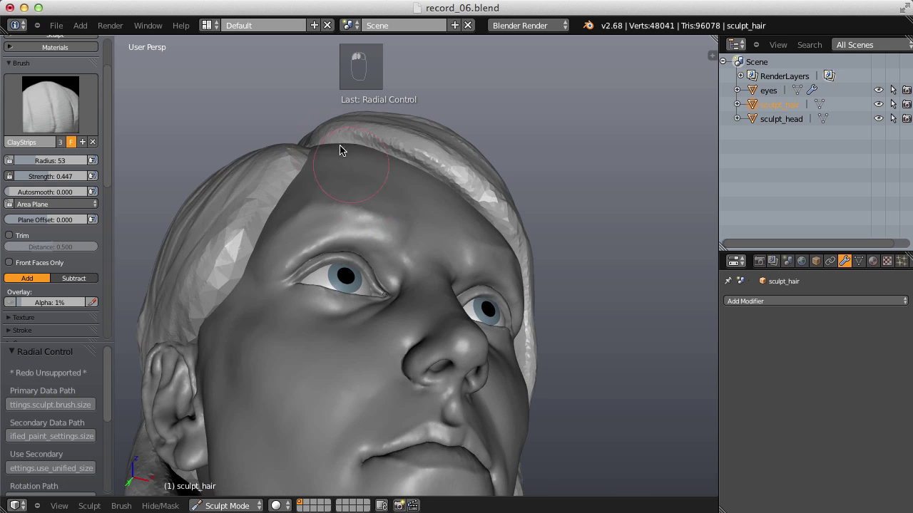
Pull the first strand tips downward where they meet the shoulders, resizing the brush between strokes.
{"action": "left_click", "coordinate": [411, 183]}
{"action": "left_click_drag", "start_coordinate": [409, 222], "coordinate": [390, 288]}
{"action": "right_click", "coordinate": [450, 188]}
{"action": "key", "text": "f"}
{"action": "key", "text": "f"}
{"action": "right_click", "coordinate": [290, 198]}
{"action": "left_click_drag", "start_coordinate": [289, 199], "coordinate": [269, 234]}
{"action": "right_click", "coordinate": [360, 317]}
{"action": "key", "text": "f"}
Drag the neighbouring tips sideways and back up so the strand ends taper into points on the shoulder.
{"action": "left_click_drag", "start_coordinate": [300, 312], "coordinate": [315, 212]}
{"action": "left_click_drag", "start_coordinate": [287, 254], "coordinate": [485, 270]}
{"action": "left_click_drag", "start_coordinate": [288, 255], "coordinate": [333, 226]}
{"action": "key", "text": "f"}
{"action": "key", "text": "f"}
{"action": "key", "text": "f"}
{"action": "middle_click", "coordinate": [371, 160]}
{"action": "left_click_drag", "start_coordinate": [334, 236], "coordinate": [357, 253]}
{"action": "key", "text": "f"}
{"action": "left_click_drag", "start_coordinate": [367, 239], "coordinate": [335, 258]}
{"action": "key", "text": "f"}
{"action": "key", "text": "f"}
{"action": "left_click_drag", "start_coordinate": [335, 258], "coordinate": [355, 214]}
Work around the shoulder with small dabs and short pulls, refining each tip from several angles.
{"action": "middle_click", "coordinate": [331, 291]}
{"action": "key", "text": "f"}
{"action": "middle_click", "coordinate": [360, 303]}
{"action": "key", "text": "f"}
{"action": "left_click", "coordinate": [374, 290]}
{"action": "middle_click", "coordinate": [391, 246]}
{"action": "key", "text": "f"}
{"action": "left_click", "coordinate": [358, 213]}
{"action": "middle_click", "coordinate": [378, 245]}
{"action": "left_click", "coordinate": [336, 211]}
{"action": "middle_click", "coordinate": [348, 240]}
{"action": "left_click_drag", "start_coordinate": [330, 230], "coordinate": [283, 269]}
{"action": "middle_click", "coordinate": [347, 282]}
{"action": "middle_click", "coordinate": [347, 189]}
{"action": "left_click_drag", "start_coordinate": [326, 189], "coordinate": [386, 205]}
{"action": "middle_click", "coordinate": [369, 244]}
Round out the resting tips with the Inflate brush so they read as fuller, smoother points.
{"action": "key", "text": "f"}
{"action": "middle_click", "coordinate": [378, 255]}
{"action": "key", "text": "f"}
{"action": "left_click", "coordinate": [325, 271]}
{"action": "middle_click", "coordinate": [324, 271]}
{"action": "key", "text": "i"}
{"action": "key", "text": "f"}
{"action": "left_click_drag", "start_coordinate": [336, 293], "coordinate": [427, 283]}
{"action": "left_click_drag", "start_coordinate": [282, 353], "coordinate": [422, 241]}
{"action": "left_click", "coordinate": [429, 264]}
{"action": "middle_click", "coordinate": [505, 321]}
With the Grab brush at a large radius, drag the whole group of tips into place across the shoulder.
{"action": "key", "text": "g"}
{"action": "key", "text": "f"}
{"action": "key", "text": "f"}
{"action": "left_click", "coordinate": [465, 327]}
{"action": "right_click", "coordinate": [466, 327]}
{"action": "key", "text": "f"}
{"action": "left_click", "coordinate": [434, 241]}
{"action": "right_click", "coordinate": [434, 241]}
{"action": "right_click", "coordinate": [393, 243]}
{"action": "left_click_drag", "start_coordinate": [258, 182], "coordinate": [363, 321]}
{"action": "left_click_drag", "start_coordinate": [287, 407], "coordinate": [379, 352]}
{"action": "middle_click", "coordinate": [379, 353]}
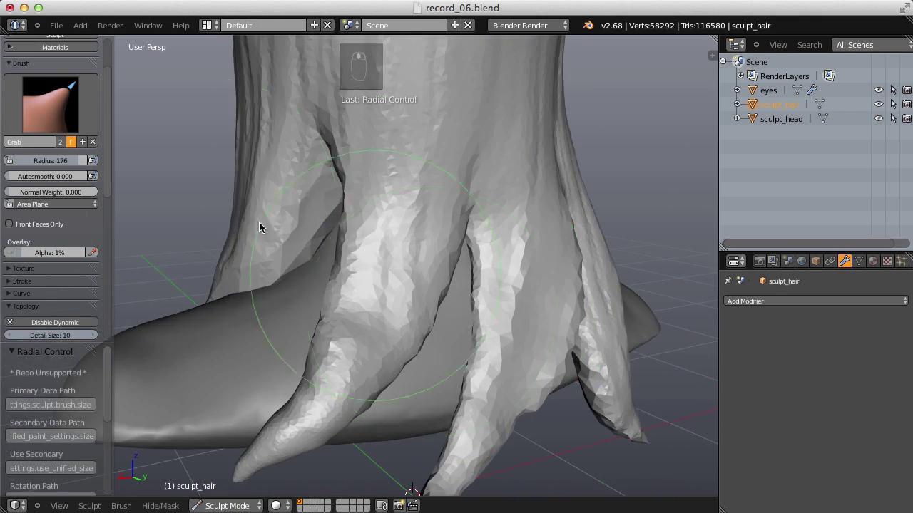
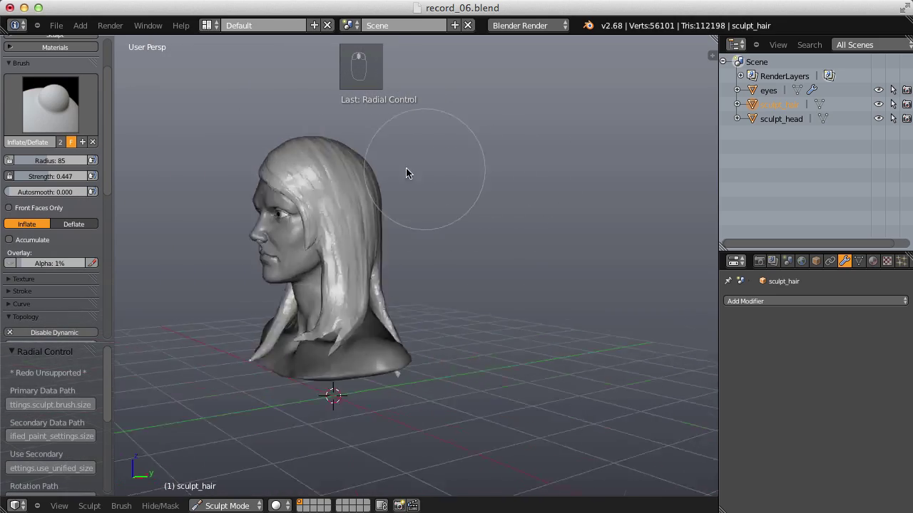
Pick Clay Strips, set its radius and strength, and lay the first dabs onto the back strands.
{"action": "left_click", "coordinate": [57, 106]}
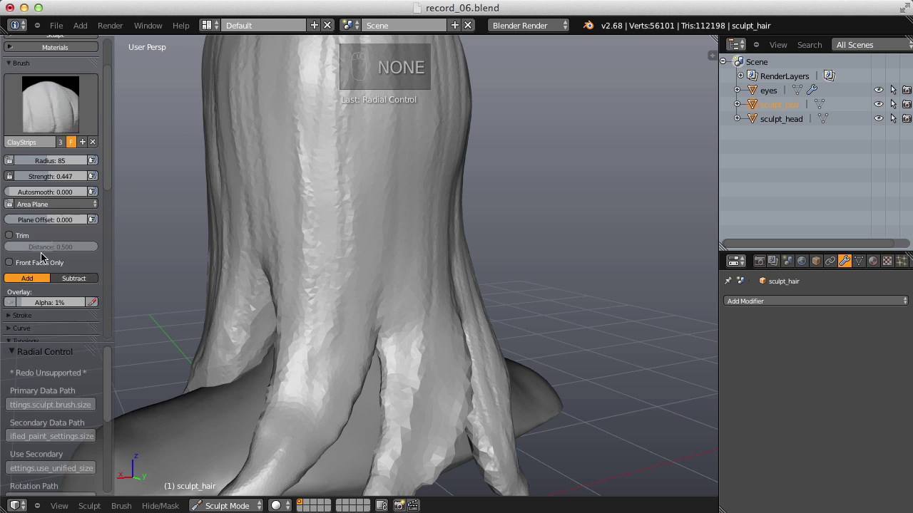
{"action": "left_click", "coordinate": [34, 292]}
{"action": "right_click", "coordinate": [306, 300]}
{"action": "key", "text": "f"}
{"action": "key", "text": "shift+f"}
{"action": "left_click", "coordinate": [377, 195]}
{"action": "key", "text": "f"}
{"action": "right_click", "coordinate": [343, 291]}
{"action": "key", "text": "f"}
{"action": "left_click", "coordinate": [405, 161]}
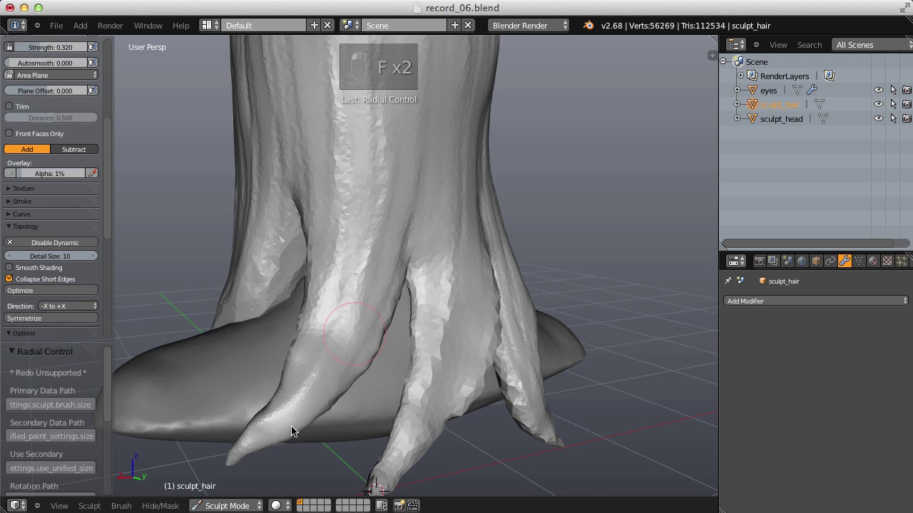
{"action": "key", "text": "shift+f"}
Build up the back hair strands with long Clay Strips strokes running down toward the shoulders.
{"action": "left_click", "coordinate": [367, 336]}
{"action": "middle_click", "coordinate": [383, 344]}
{"action": "key", "text": "f"}
{"action": "left_click_drag", "start_coordinate": [365, 276], "coordinate": [437, 196]}
{"action": "middle_click", "coordinate": [437, 196]}
{"action": "key", "text": "f"}
{"action": "left_click_drag", "start_coordinate": [395, 118], "coordinate": [402, 341]}
{"action": "key", "text": "f"}
{"action": "left_click_drag", "start_coordinate": [424, 344], "coordinate": [428, 297]}
{"action": "middle_click", "coordinate": [438, 331]}
{"action": "key", "text": "shift+f"}
{"action": "left_click_drag", "start_coordinate": [391, 390], "coordinate": [402, 298]}
{"action": "left_click_drag", "start_coordinate": [398, 339], "coordinate": [502, 303]}
{"action": "middle_click", "coordinate": [472, 290]}
Thicken the built-up back strands with broad Inflate strokes.
{"action": "key", "text": "i"}
{"action": "key", "text": "f"}
{"action": "left_click_drag", "start_coordinate": [49, 322], "coordinate": [405, 288]}
{"action": "left_click_drag", "start_coordinate": [427, 366], "coordinate": [405, 301]}
{"action": "left_click_drag", "start_coordinate": [395, 317], "coordinate": [276, 264]}
{"action": "left_click_drag", "start_coordinate": [435, 302], "coordinate": [276, 263]}
Grab a front strand tip and tuck it down against the shoulder and collarbone.
{"action": "key", "text": "g"}
{"action": "key", "text": "f"}
{"action": "left_click_drag", "start_coordinate": [366, 261], "coordinate": [325, 336]}
{"action": "key", "text": "f"}
{"action": "left_click_drag", "start_coordinate": [327, 336], "coordinate": [309, 342]}
{"action": "key", "text": "f"}
{"action": "key", "text": "f"}
{"action": "left_click_drag", "start_coordinate": [315, 340], "coordinate": [386, 322]}
{"action": "key", "text": "f"}
{"action": "left_click_drag", "start_coordinate": [387, 322], "coordinate": [376, 321]}
Inflate the tucked tip into a fuller curl and nudge it into its final spot with Grab.
{"action": "key", "text": "i"}
{"action": "key", "text": "f"}
{"action": "left_click", "coordinate": [377, 321]}
{"action": "middle_click", "coordinate": [350, 350]}
{"action": "left_click_drag", "start_coordinate": [370, 424], "coordinate": [402, 356]}
{"action": "key", "text": "g"}
{"action": "key", "text": "f"}
{"action": "key", "text": "f"}
{"action": "left_click", "coordinate": [333, 345]}
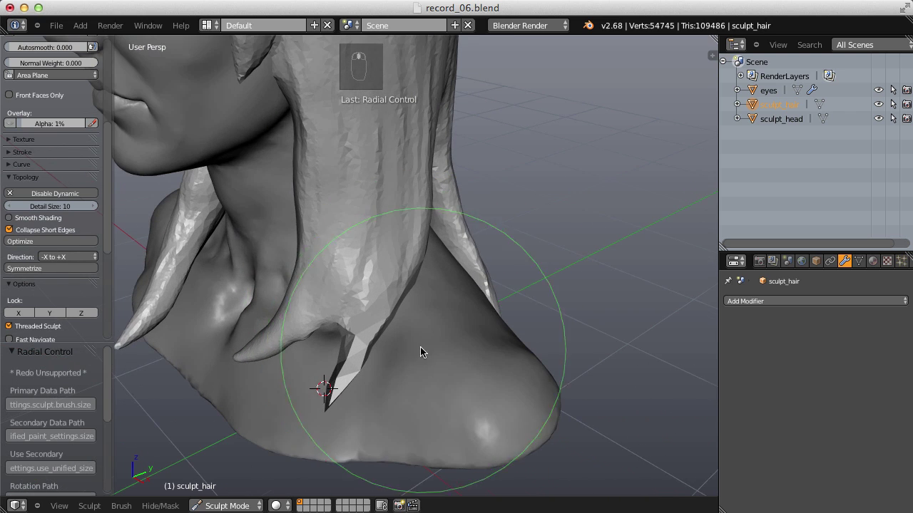
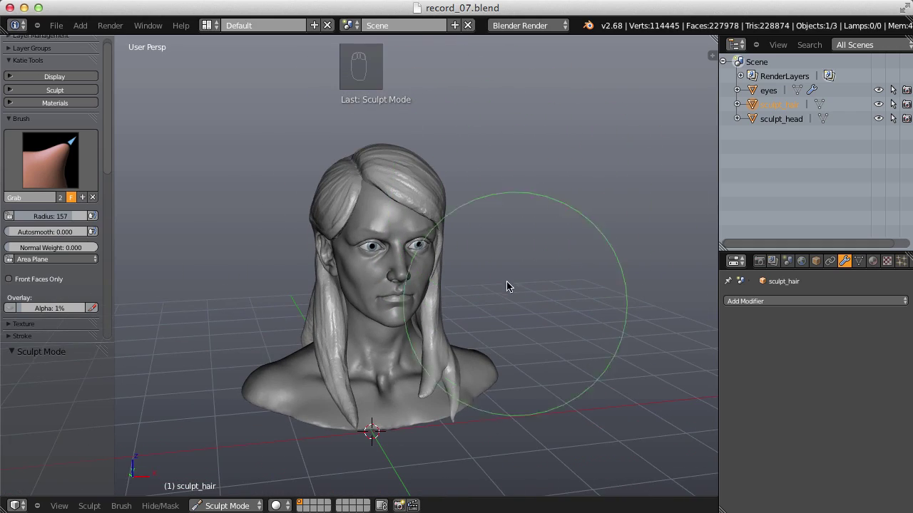
{"action": "left_click_drag", "start_coordinate": [508, 268], "coordinate": [556, 235]}
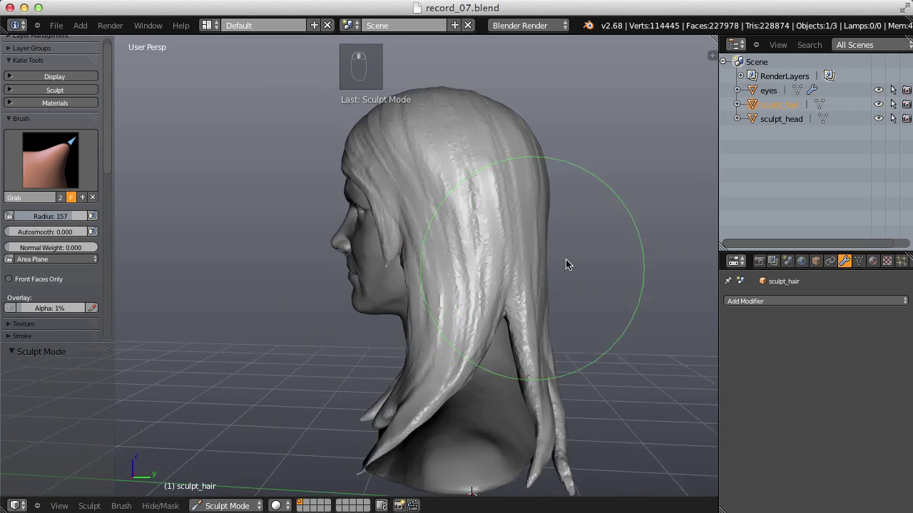
{"action": "left_click_drag", "start_coordinate": [486, 259], "coordinate": [575, 253]}
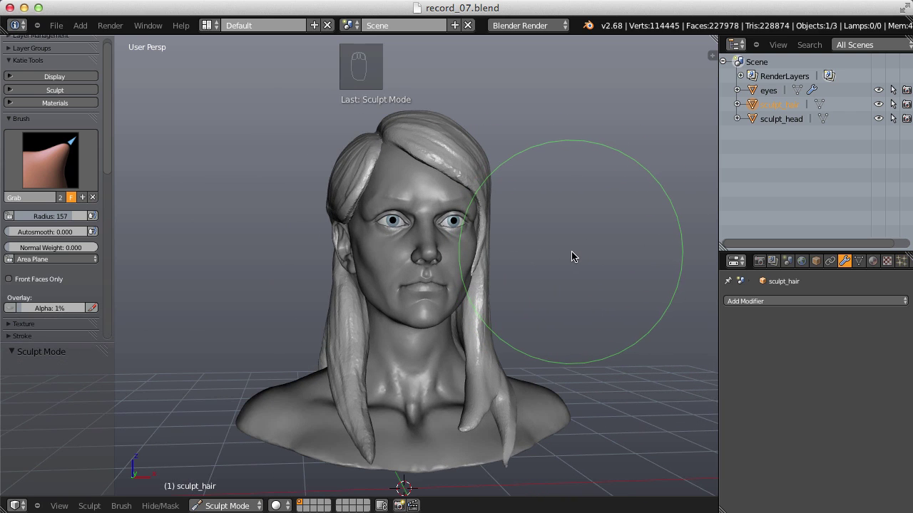
{"action": "left_click_drag", "start_coordinate": [548, 227], "coordinate": [607, 231]}
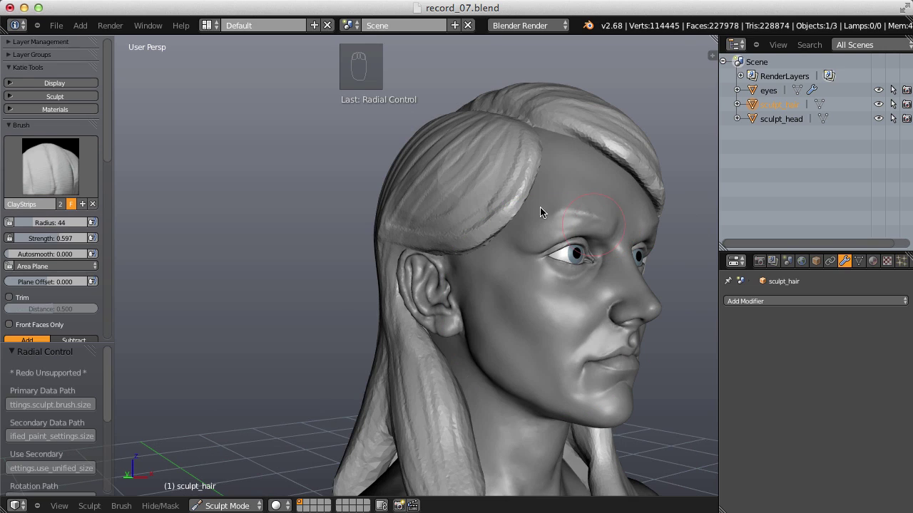
Carve a first pass of Crease-brush grooves along the side hair strands.
{"action": "key", "text": "shift+c"}
{"action": "left_click_drag", "start_coordinate": [112, 141], "coordinate": [25, 162]}
{"action": "left_click_drag", "start_coordinate": [26, 165], "coordinate": [14, 235]}
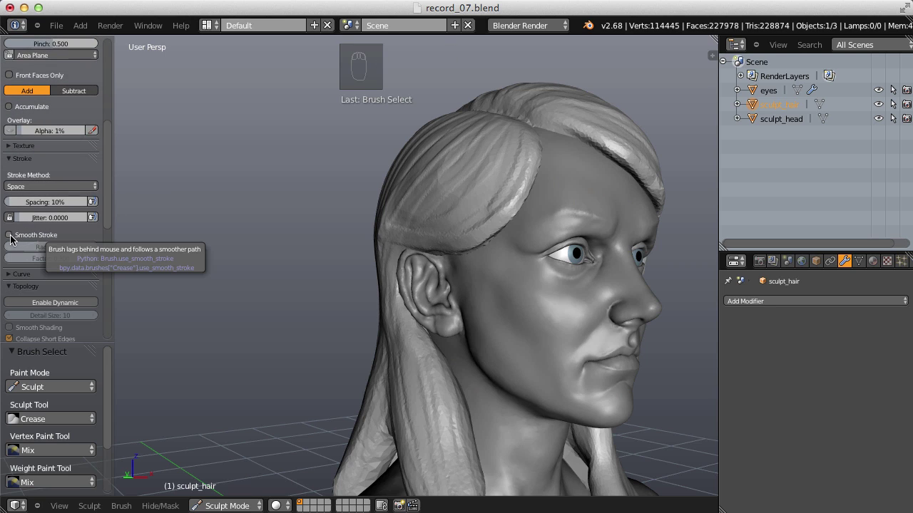
{"action": "left_click_drag", "start_coordinate": [10, 238], "coordinate": [528, 234]}
{"action": "middle_click", "coordinate": [528, 234]}
{"action": "left_click_drag", "start_coordinate": [494, 199], "coordinate": [529, 234]}
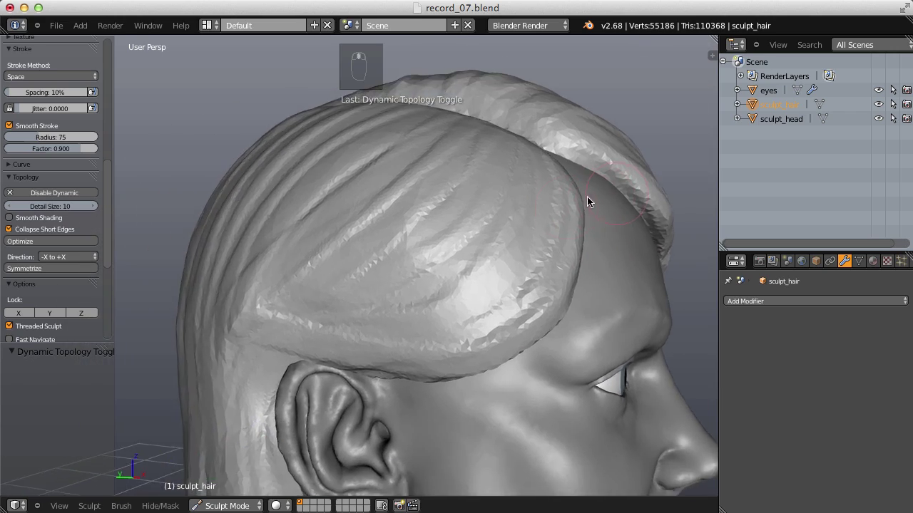
{"action": "key", "text": "shift+c"}
{"action": "key", "text": "shift+f"}
{"action": "key", "text": "f"}
{"action": "left_click_drag", "start_coordinate": [528, 230], "coordinate": [562, 110]}
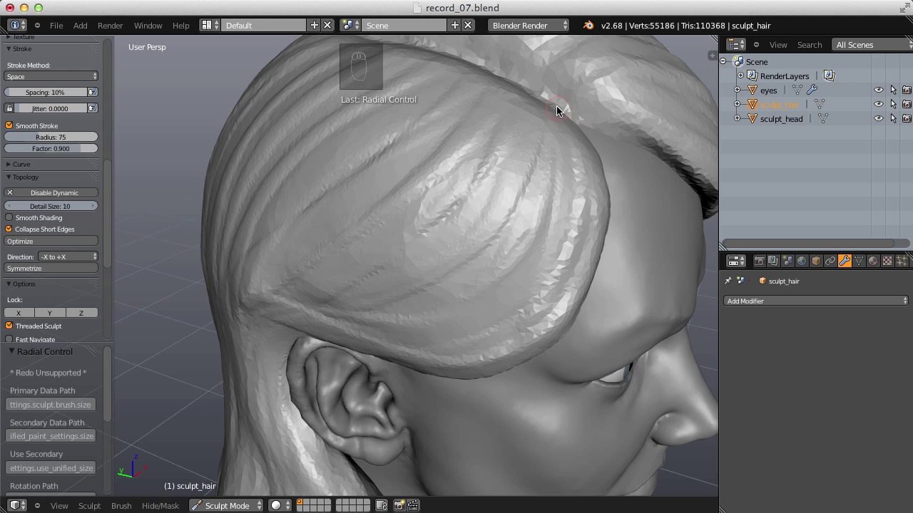
{"action": "left_click_drag", "start_coordinate": [559, 112], "coordinate": [429, 251]}
{"action": "left_click_drag", "start_coordinate": [429, 251], "coordinate": [411, 213]}
{"action": "left_click_drag", "start_coordinate": [434, 203], "coordinate": [496, 159]}
{"action": "left_click_drag", "start_coordinate": [496, 159], "coordinate": [437, 277]}
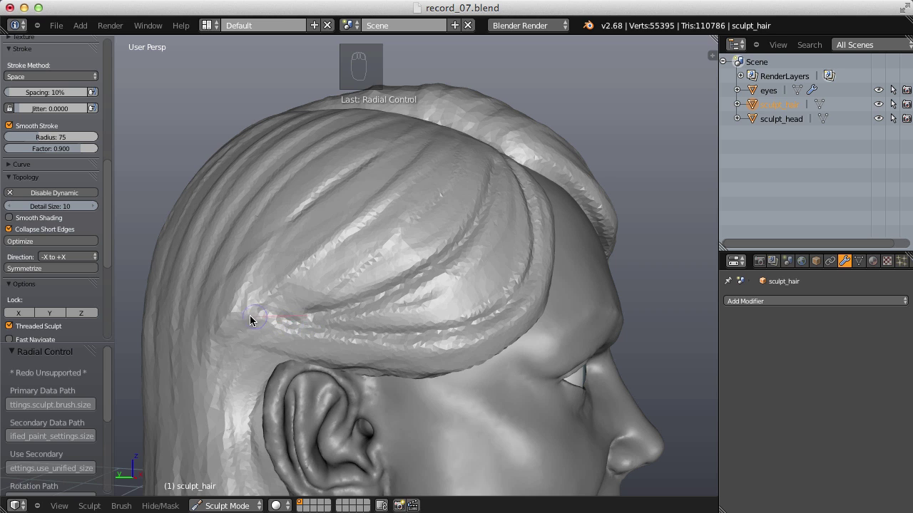
Deepen the side-hair crease lines with resized strokes, undoing the ones that stray.
{"action": "middle_click", "coordinate": [499, 221]}
{"action": "key", "text": "f"}
{"action": "left_click_drag", "start_coordinate": [565, 152], "coordinate": [496, 201]}
{"action": "key", "text": "ctrl+z"}
{"action": "key", "text": "shift+f"}
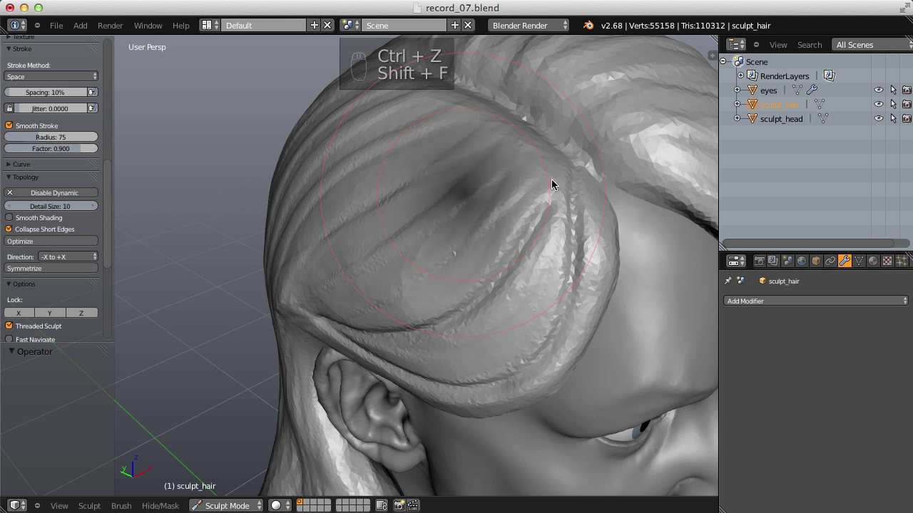
{"action": "left_click_drag", "start_coordinate": [561, 156], "coordinate": [464, 229]}
{"action": "left_click_drag", "start_coordinate": [464, 229], "coordinate": [390, 210]}
{"action": "key", "text": "f"}
{"action": "left_click_drag", "start_coordinate": [389, 210], "coordinate": [435, 262]}
{"action": "key", "text": "f"}
{"action": "left_click_drag", "start_coordinate": [435, 262], "coordinate": [515, 320]}
{"action": "left_click_drag", "start_coordinate": [489, 297], "coordinate": [447, 280]}
{"action": "left_click_drag", "start_coordinate": [443, 304], "coordinate": [393, 253]}
{"action": "key", "text": "ctrl+z"}
{"action": "left_click_drag", "start_coordinate": [420, 283], "coordinate": [444, 289]}
{"action": "key", "text": "shift+c"}
{"action": "key", "text": "f"}
{"action": "key", "text": "shift+f"}
{"action": "left_click", "coordinate": [553, 205]}
{"action": "left_click_drag", "start_coordinate": [390, 309], "coordinate": [514, 242]}
{"action": "key", "text": "shift+f"}
{"action": "left_click_drag", "start_coordinate": [537, 226], "coordinate": [373, 400]}
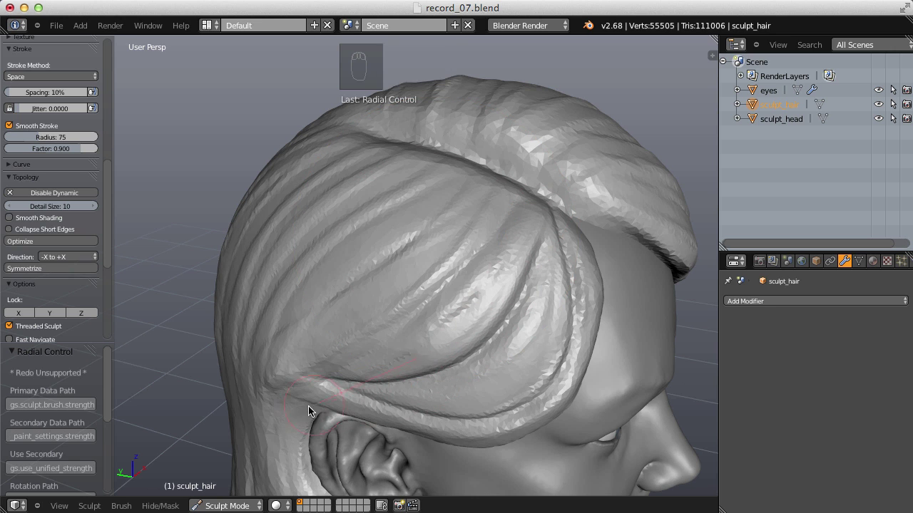
View the head from behind and crease the strands tucked under the bun.
{"action": "left_click_drag", "start_coordinate": [410, 314], "coordinate": [426, 168]}
{"action": "left_click", "coordinate": [425, 169]}
{"action": "right_click", "coordinate": [425, 168]}
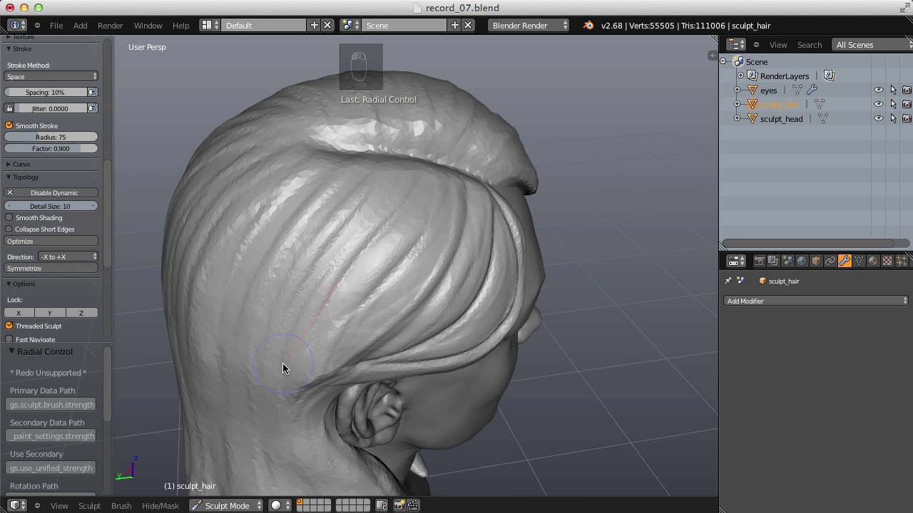
{"action": "left_click_drag", "start_coordinate": [548, 189], "coordinate": [400, 341]}
{"action": "middle_click", "coordinate": [396, 309]}
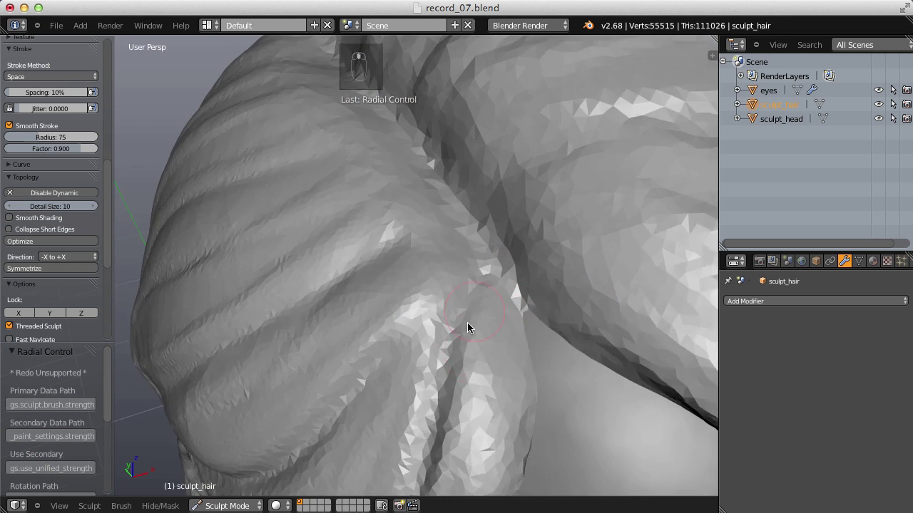
{"action": "key", "text": "f"}
{"action": "left_click", "coordinate": [453, 361]}
{"action": "middle_click", "coordinate": [460, 268]}
{"action": "key", "text": "shift+f"}
{"action": "left_click_drag", "start_coordinate": [487, 281], "coordinate": [477, 280]}
{"action": "left_click_drag", "start_coordinate": [488, 272], "coordinate": [476, 280]}
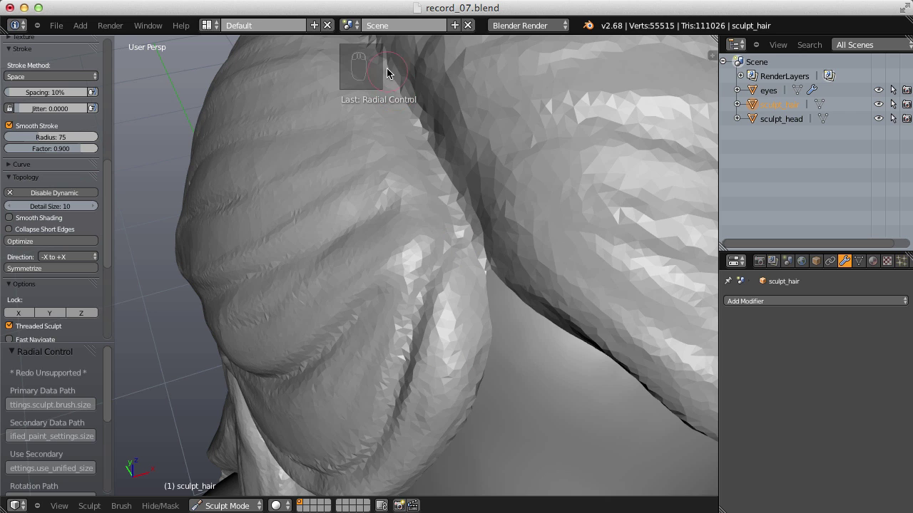
{"action": "left_click_drag", "start_coordinate": [406, 97], "coordinate": [482, 189]}
{"action": "left_click_drag", "start_coordinate": [430, 238], "coordinate": [445, 228]}
Groove the hair sweeping back above the ear with a smaller Crease brush.
{"action": "key", "text": "f"}
{"action": "key", "text": "shift+f"}
{"action": "key", "text": "shift+f"}
{"action": "key", "text": "f"}
{"action": "left_click_drag", "start_coordinate": [451, 246], "coordinate": [454, 284]}
{"action": "left_click_drag", "start_coordinate": [473, 201], "coordinate": [445, 253]}
{"action": "key", "text": "ctrl+z"}
{"action": "key", "text": "shift+f"}
{"action": "left_click_drag", "start_coordinate": [471, 205], "coordinate": [533, 131]}
{"action": "left_click_drag", "start_coordinate": [480, 253], "coordinate": [443, 126]}
{"action": "middle_click", "coordinate": [419, 232]}
{"action": "middle_click", "coordinate": [533, 131]}
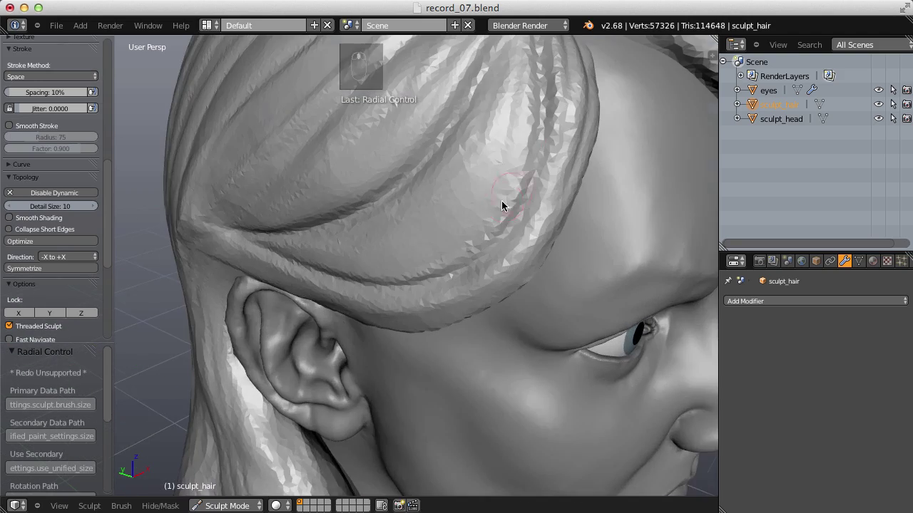
Crease along the hair above the ear and sharpen the hair edge over the ear.
{"action": "left_click_drag", "start_coordinate": [517, 250], "coordinate": [412, 292]}
{"action": "key", "text": "f"}
{"action": "key", "text": "f"}
{"action": "key", "text": "f"}
{"action": "key", "text": "f"}
{"action": "left_click_drag", "start_coordinate": [284, 286], "coordinate": [330, 279]}
{"action": "key", "text": "f"}
{"action": "left_click", "coordinate": [267, 266]}
{"action": "left_click_drag", "start_coordinate": [261, 264], "coordinate": [487, 262]}
{"action": "right_click", "coordinate": [480, 240]}
{"action": "middle_click", "coordinate": [495, 226]}
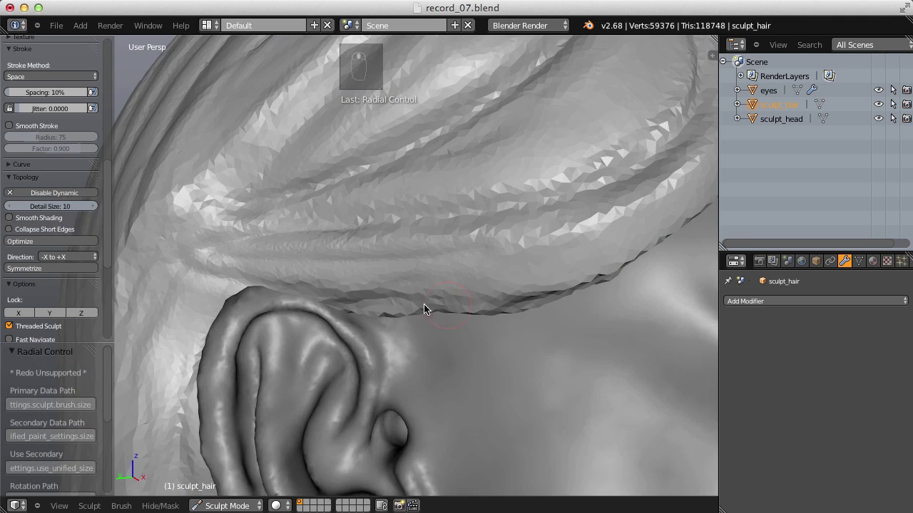
{"action": "left_click_drag", "start_coordinate": [351, 295], "coordinate": [491, 180]}
{"action": "middle_click", "coordinate": [460, 236]}
{"action": "middle_click", "coordinate": [498, 202]}
Add short strand grooves higher on the side hair, resizing the brush between strokes.
{"action": "key", "text": "f"}
{"action": "left_click_drag", "start_coordinate": [333, 310], "coordinate": [330, 319]}
{"action": "key", "text": "ctrl+z"}
{"action": "left_click_drag", "start_coordinate": [318, 316], "coordinate": [564, 293]}
{"action": "middle_click", "coordinate": [564, 294]}
{"action": "key", "text": "f"}
{"action": "left_click_drag", "start_coordinate": [634, 136], "coordinate": [546, 210]}
{"action": "key", "text": "f"}
{"action": "key", "text": "f"}
{"action": "key", "text": "f"}
{"action": "middle_click", "coordinate": [608, 107]}
{"action": "left_click_drag", "start_coordinate": [609, 107], "coordinate": [596, 196]}
{"action": "key", "text": "f"}
{"action": "middle_click", "coordinate": [577, 200]}
{"action": "key", "text": "f"}
{"action": "key", "text": "f"}
{"action": "left_click_drag", "start_coordinate": [571, 235], "coordinate": [563, 221]}
{"action": "key", "text": "f"}
{"action": "key", "text": "f"}
{"action": "left_click_drag", "start_coordinate": [598, 198], "coordinate": [570, 217]}
{"action": "key", "text": "f"}
{"action": "key", "text": "f"}
Zoom closer and cut finer parallel creases sweeping toward the temple.
{"action": "middle_click", "coordinate": [566, 247]}
{"action": "scroll", "scroll_direction": "down", "scroll_amount": 3}
{"action": "key", "text": "shift+f"}
{"action": "key", "text": "f"}
{"action": "scroll", "scroll_direction": "down", "scroll_amount": 3}
{"action": "key", "text": "f"}
{"action": "left_click_drag", "start_coordinate": [548, 203], "coordinate": [531, 235]}
{"action": "middle_click", "coordinate": [545, 183]}
{"action": "middle_click", "coordinate": [530, 234]}
{"action": "key", "text": "shift+f"}
{"action": "left_click_drag", "start_coordinate": [476, 250], "coordinate": [456, 216]}
{"action": "key", "text": "f"}
{"action": "key", "text": "f"}
{"action": "key", "text": "f"}
{"action": "key", "text": "f"}
{"action": "left_click_drag", "start_coordinate": [473, 206], "coordinate": [400, 223]}
{"action": "left_click_drag", "start_coordinate": [418, 244], "coordinate": [406, 289]}
{"action": "middle_click", "coordinate": [399, 268]}
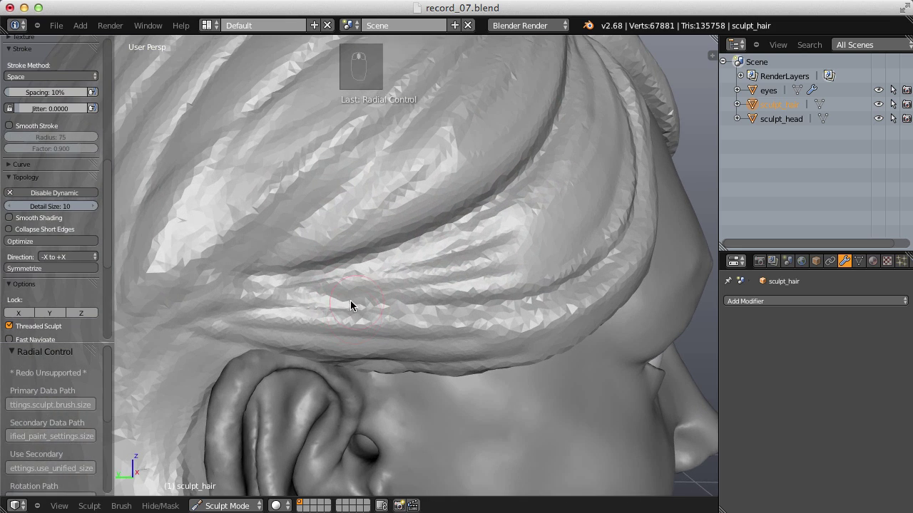
Run long Crease strokes back over the ear to deepen and extend the strand grooves.
{"action": "key", "text": "shift+c"}
{"action": "key", "text": "shift+f"}
{"action": "left_click_drag", "start_coordinate": [342, 288], "coordinate": [495, 270]}
{"action": "key", "text": "f"}
{"action": "key", "text": "f"}
{"action": "left_click_drag", "start_coordinate": [467, 282], "coordinate": [327, 308]}
{"action": "key", "text": "shift+f"}
{"action": "key", "text": "f"}
{"action": "key", "text": "f"}
{"action": "left_click_drag", "start_coordinate": [387, 303], "coordinate": [267, 373]}
{"action": "key", "text": "p"}
{"action": "key", "text": "f"}
{"action": "left_click_drag", "start_coordinate": [384, 305], "coordinate": [445, 284]}
{"action": "right_click", "coordinate": [452, 282]}
{"action": "middle_click", "coordinate": [445, 284]}
{"action": "left_click_drag", "start_coordinate": [407, 292], "coordinate": [467, 277]}
{"action": "left_click_drag", "start_coordinate": [407, 292], "coordinate": [530, 186]}
{"action": "left_click_drag", "start_coordinate": [467, 278], "coordinate": [543, 150]}
{"action": "key", "text": "f"}
{"action": "middle_click", "coordinate": [529, 186]}
{"action": "left_click_drag", "start_coordinate": [512, 201], "coordinate": [508, 238]}
{"action": "left_click_drag", "start_coordinate": [512, 201], "coordinate": [555, 192]}
{"action": "key", "text": "f"}
{"action": "key", "text": "shift+f"}
{"action": "left_click_drag", "start_coordinate": [562, 153], "coordinate": [464, 366]}
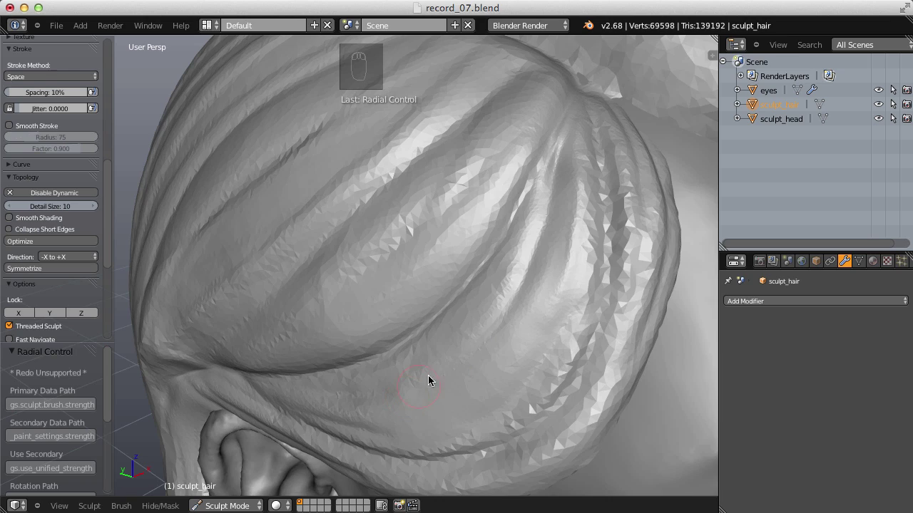
Carve tighter parallel grooves into the swept-back side hair over the temple with the Crease brush.
{"action": "left_click_drag", "start_coordinate": [529, 272], "coordinate": [472, 348]}
{"action": "left_click", "coordinate": [473, 348]}
{"action": "left_click_drag", "start_coordinate": [531, 301], "coordinate": [532, 220]}
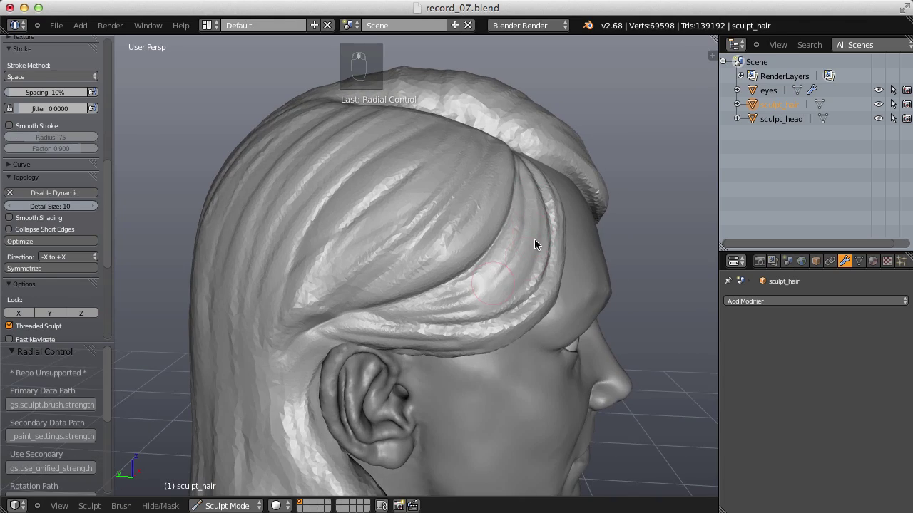
{"action": "key", "text": "f"}
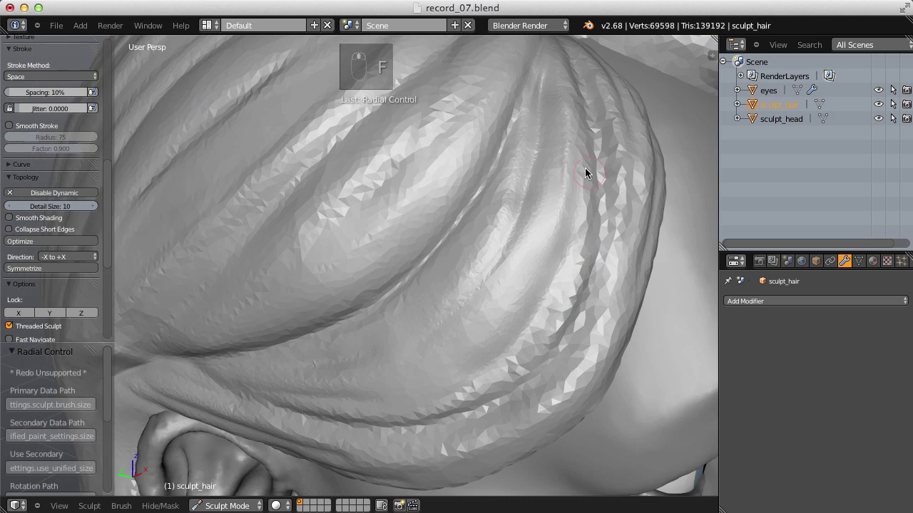
{"action": "left_click", "coordinate": [577, 154]}
{"action": "left_click_drag", "start_coordinate": [563, 228], "coordinate": [411, 198]}
{"action": "left_click_drag", "start_coordinate": [426, 220], "coordinate": [466, 259]}
{"action": "key", "text": "f"}
{"action": "right_click", "coordinate": [465, 242]}
{"action": "left_click_drag", "start_coordinate": [466, 242], "coordinate": [477, 221]}
{"action": "key", "text": "f"}
{"action": "left_click_drag", "start_coordinate": [467, 230], "coordinate": [438, 269]}
{"action": "key", "text": "f"}
{"action": "right_click", "coordinate": [456, 302]}
Deepen the long grooves where the side hair curls back, resizing the brush and lowering its strength.
{"action": "middle_click", "coordinate": [517, 162]}
{"action": "right_click", "coordinate": [496, 153]}
{"action": "key", "text": "f"}
{"action": "middle_click", "coordinate": [438, 269]}
{"action": "key", "text": "f"}
{"action": "left_click_drag", "start_coordinate": [512, 186], "coordinate": [309, 328]}
{"action": "key", "text": "f"}
{"action": "right_click", "coordinate": [401, 271]}
{"action": "key", "text": "f"}
{"action": "key", "text": "f"}
{"action": "key", "text": "shift+f"}
{"action": "left_click_drag", "start_coordinate": [325, 322], "coordinate": [438, 301]}
{"action": "left_click_drag", "start_coordinate": [449, 273], "coordinate": [388, 330]}
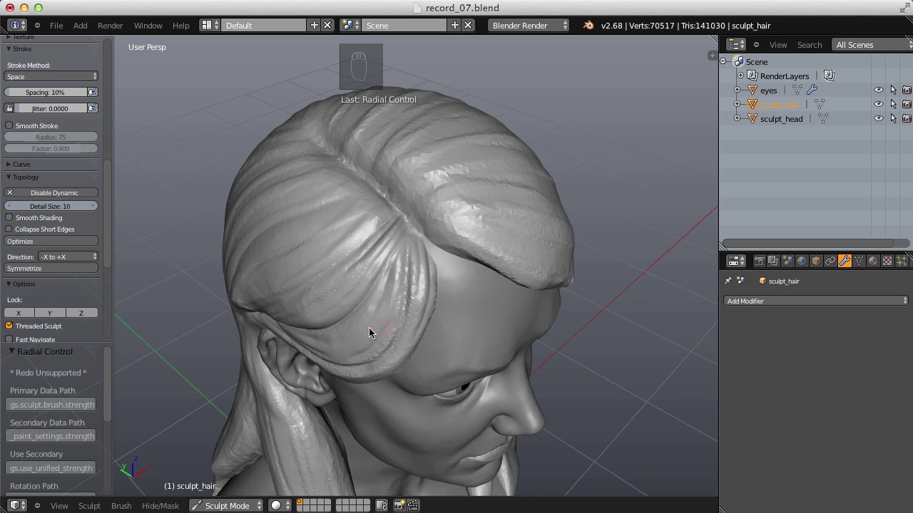
Sharpen the crease where the side hair tucks under the bun.
{"action": "left_click_drag", "start_coordinate": [394, 317], "coordinate": [389, 279]}
{"action": "left_click_drag", "start_coordinate": [388, 274], "coordinate": [426, 281]}
{"action": "middle_click", "coordinate": [424, 295]}
{"action": "key", "text": "f"}
{"action": "middle_click", "coordinate": [433, 280]}
{"action": "key", "text": "f"}
{"action": "key", "text": "f"}
{"action": "left_click_drag", "start_coordinate": [457, 256], "coordinate": [358, 343]}
{"action": "key", "text": "shift+c"}
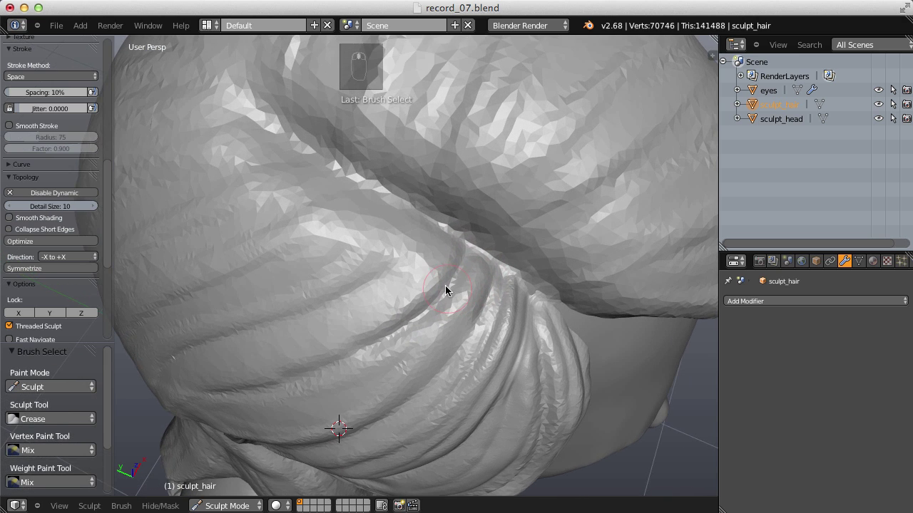
Orbit to the front profile and lay the first crease strokes along the hairline edge at reduced strength.
{"action": "key", "text": "p"}
{"action": "key", "text": "f"}
{"action": "left_click", "coordinate": [434, 311]}
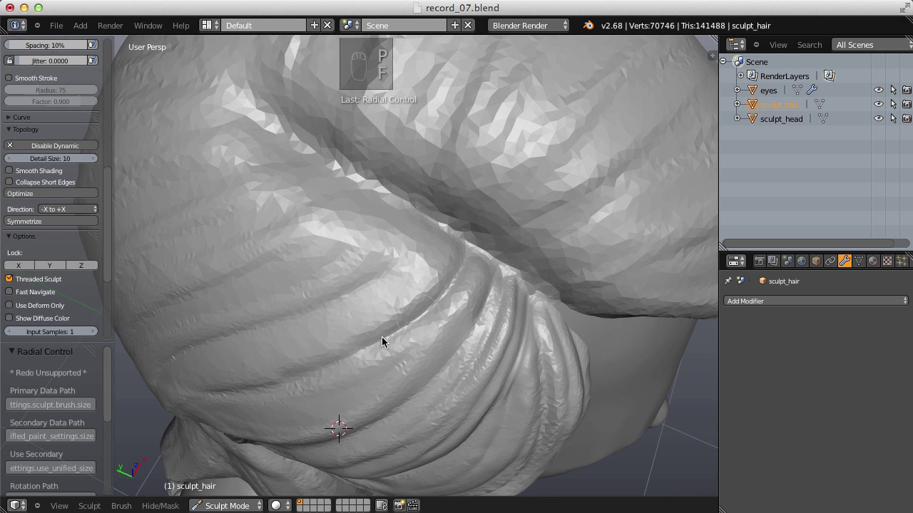
{"action": "left_click_drag", "start_coordinate": [396, 322], "coordinate": [342, 268]}
{"action": "left_click_drag", "start_coordinate": [338, 278], "coordinate": [385, 295]}
{"action": "left_click_drag", "start_coordinate": [380, 304], "coordinate": [633, 115]}
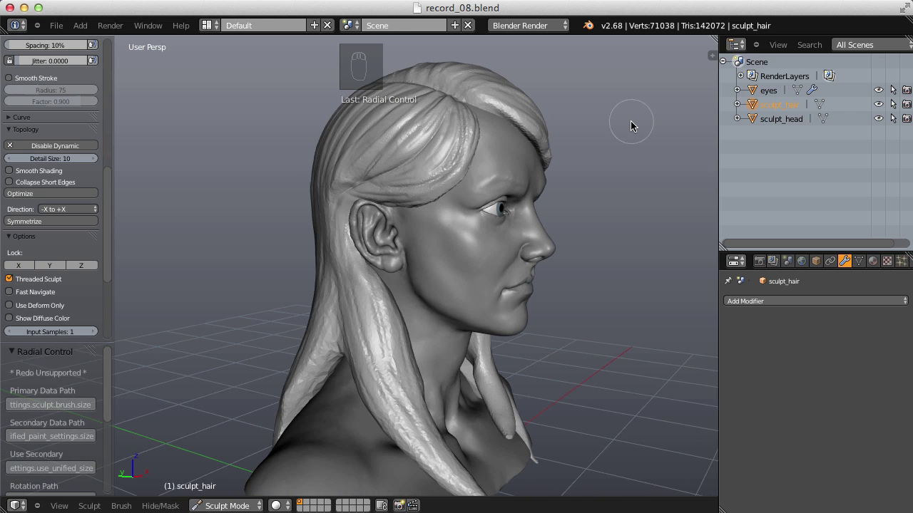
{"action": "left_click_drag", "start_coordinate": [476, 231], "coordinate": [501, 237]}
{"action": "key", "text": "shift+c"}
{"action": "key", "text": "shift+f"}
{"action": "left_click", "coordinate": [549, 183]}
{"action": "left_click_drag", "start_coordinate": [58, 332], "coordinate": [527, 222]}
{"action": "left_click_drag", "start_coordinate": [526, 224], "coordinate": [544, 265]}
Work short strand creases down the hairline edge over the forehead, orbiting between strokes.
{"action": "middle_click", "coordinate": [528, 238]}
{"action": "left_click_drag", "start_coordinate": [551, 197], "coordinate": [519, 308]}
{"action": "middle_click", "coordinate": [440, 296]}
{"action": "middle_click", "coordinate": [542, 207]}
{"action": "left_click_drag", "start_coordinate": [541, 207], "coordinate": [506, 262]}
{"action": "middle_click", "coordinate": [480, 229]}
{"action": "left_click_drag", "start_coordinate": [470, 269], "coordinate": [506, 262]}
{"action": "middle_click", "coordinate": [506, 261]}
Add the remaining hairline creases toward the temple and where the hair sweeps into the whorl.
{"action": "right_click", "coordinate": [496, 265]}
{"action": "left_click_drag", "start_coordinate": [497, 265], "coordinate": [448, 328]}
{"action": "right_click", "coordinate": [501, 237]}
{"action": "left_click_drag", "start_coordinate": [459, 241], "coordinate": [460, 216]}
{"action": "left_click_drag", "start_coordinate": [325, 277], "coordinate": [374, 338]}
{"action": "left_click_drag", "start_coordinate": [567, 262], "coordinate": [479, 301]}
{"action": "left_click_drag", "start_coordinate": [482, 317], "coordinate": [448, 315]}
{"action": "left_click_drag", "start_coordinate": [457, 296], "coordinate": [538, 327]}
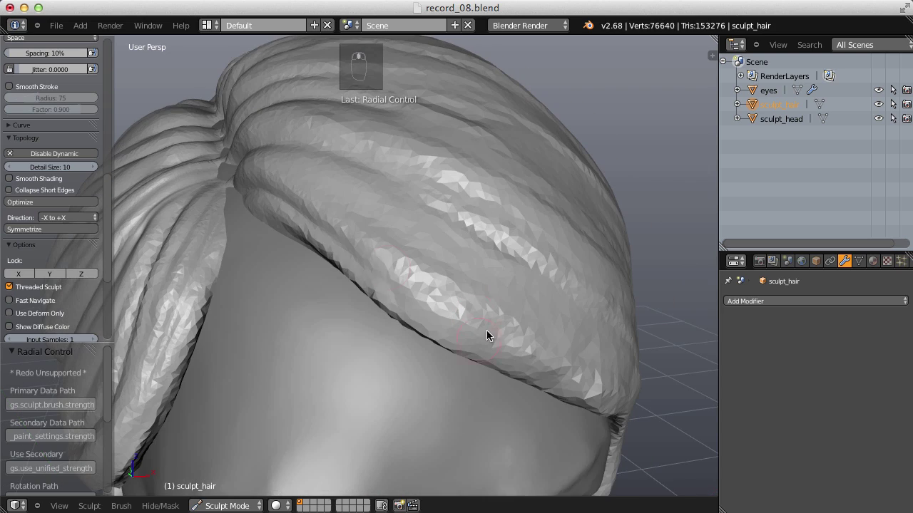
Crease long strand lines wrapping around the bun at the back of the head, tuning brush strength.
{"action": "left_click_drag", "start_coordinate": [358, 258], "coordinate": [531, 282]}
{"action": "left_click_drag", "start_coordinate": [358, 259], "coordinate": [549, 317]}
{"action": "left_click_drag", "start_coordinate": [548, 317], "coordinate": [380, 246]}
{"action": "key", "text": "f"}
{"action": "left_click_drag", "start_coordinate": [335, 137], "coordinate": [505, 194]}
{"action": "left_click_drag", "start_coordinate": [528, 193], "coordinate": [428, 223]}
{"action": "key", "text": "shift+f"}
{"action": "left_click_drag", "start_coordinate": [498, 214], "coordinate": [449, 208]}
{"action": "key", "text": "shift+f"}
Groove the strands radiating from the bun's central whorl down toward the ear.
{"action": "middle_click", "coordinate": [506, 310]}
{"action": "left_click_drag", "start_coordinate": [436, 271], "coordinate": [409, 279]}
{"action": "left_click_drag", "start_coordinate": [475, 214], "coordinate": [419, 359]}
{"action": "left_click_drag", "start_coordinate": [304, 190], "coordinate": [545, 265]}
{"action": "left_click_drag", "start_coordinate": [505, 305], "coordinate": [481, 323]}
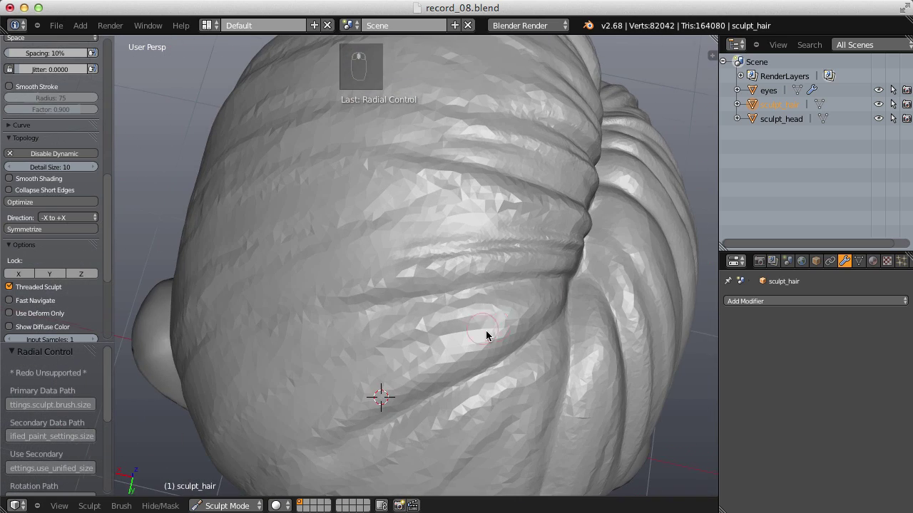
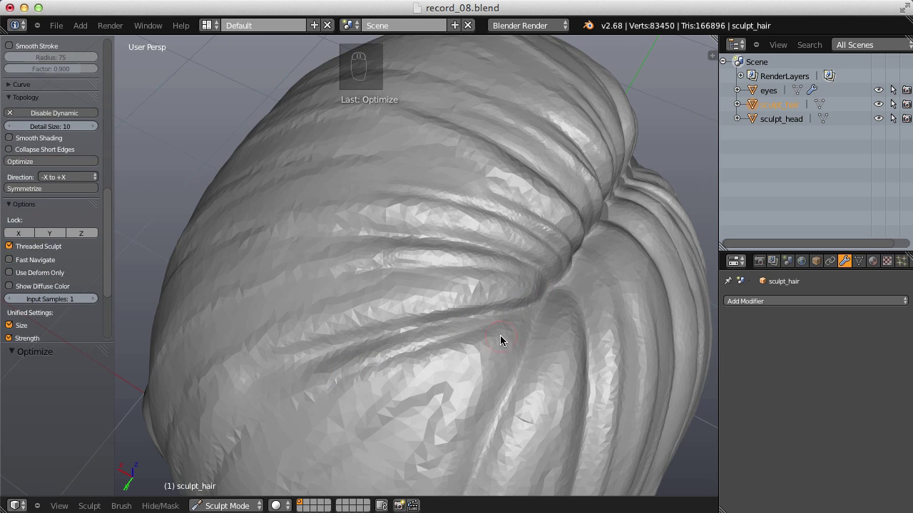
{"action": "left_click_drag", "start_coordinate": [522, 317], "coordinate": [397, 440]}
{"action": "left_click_drag", "start_coordinate": [519, 306], "coordinate": [571, 263]}
Resize the brush and turn on Smooth Stroke in the Stroke panel.
{"action": "key", "text": "f"}
{"action": "middle_click", "coordinate": [510, 320]}
{"action": "key", "text": "f"}
{"action": "left_click", "coordinate": [538, 255]}
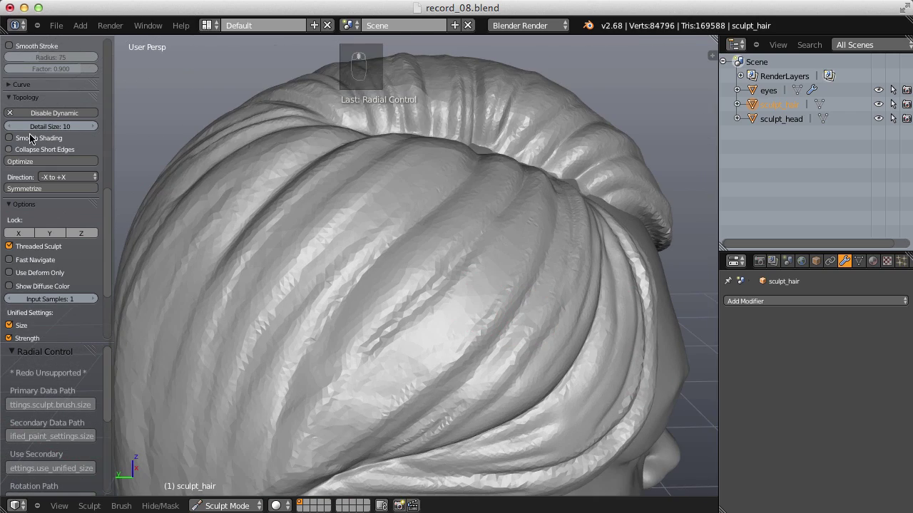
{"action": "left_click", "coordinate": [11, 157]}
Orbit to the back of the bust and undo a stray stroke before working the long hair.
{"action": "key", "text": "f"}
{"action": "key", "text": "f"}
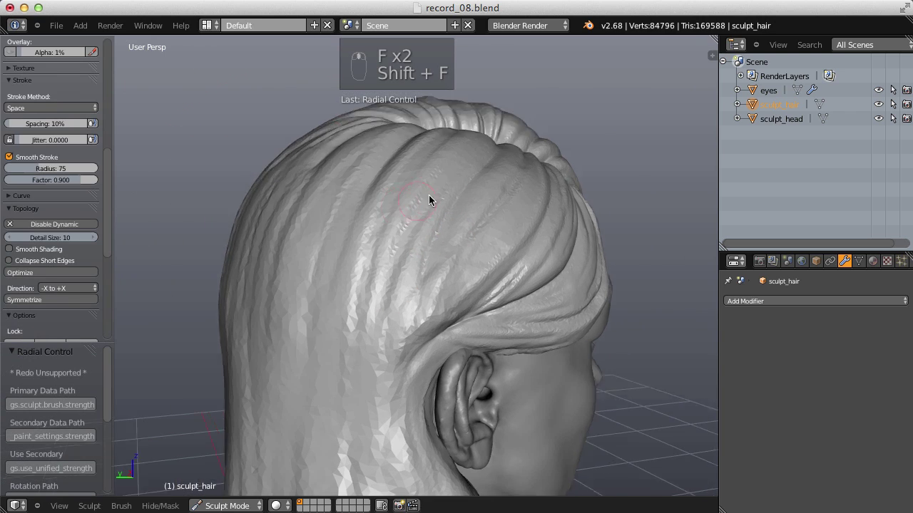
{"action": "left_click", "coordinate": [400, 160]}
{"action": "middle_click", "coordinate": [401, 159]}
{"action": "middle_click", "coordinate": [374, 328]}
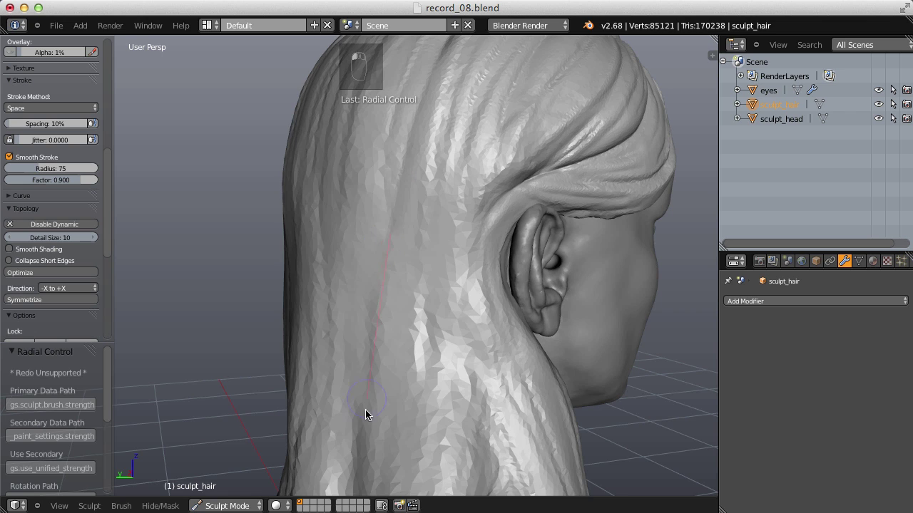
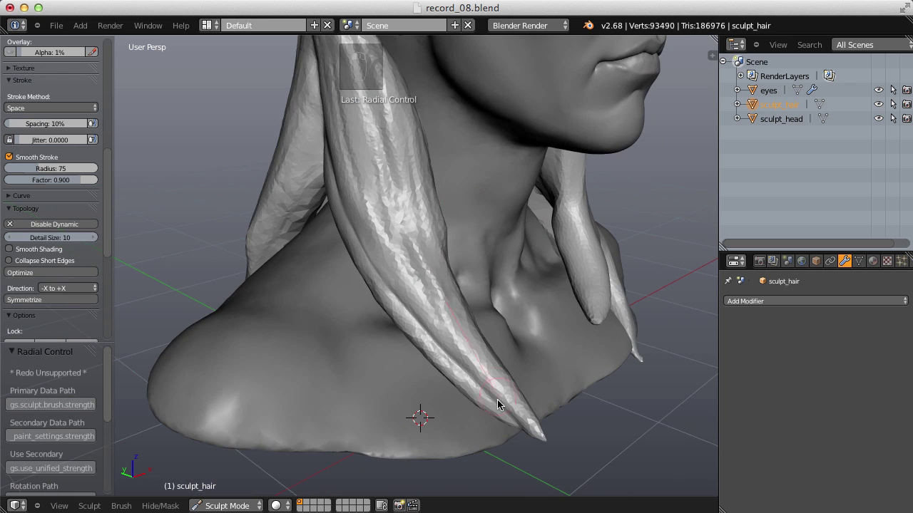
{"action": "key", "text": "ctrl+z"}
{"action": "left_click", "coordinate": [506, 355]}
{"action": "key", "text": "f"}
Draw lengthwise creases along the long strands hanging down the back toward the shoulders.
{"action": "left_click_drag", "start_coordinate": [374, 301], "coordinate": [347, 283]}
{"action": "key", "text": "f"}
{"action": "left_click_drag", "start_coordinate": [390, 352], "coordinate": [283, 198]}
{"action": "key", "text": "f"}
{"action": "left_click_drag", "start_coordinate": [283, 197], "coordinate": [285, 196]}
{"action": "key", "text": "p"}
{"action": "key", "text": "f"}
{"action": "left_click_drag", "start_coordinate": [283, 185], "coordinate": [480, 262]}
{"action": "left_click_drag", "start_coordinate": [349, 276], "coordinate": [280, 287]}
{"action": "key", "text": "shift+c"}
{"action": "key", "text": "shift+f"}
Orbit to the shoulders and taper the first strand tips into points.
{"action": "middle_click", "coordinate": [287, 270]}
{"action": "key", "text": "f"}
{"action": "key", "text": "f"}
{"action": "left_click", "coordinate": [307, 150]}
{"action": "key", "text": "shift+f"}
{"action": "key", "text": "f"}
{"action": "key", "text": "f"}
{"action": "left_click_drag", "start_coordinate": [288, 193], "coordinate": [370, 261]}
{"action": "key", "text": "f"}
{"action": "key", "text": "p"}
{"action": "key", "text": "f"}
{"action": "left_click_drag", "start_coordinate": [336, 199], "coordinate": [392, 257]}
Taper the remaining strand tips at the shoulders, undoing and redrawing a misplaced stroke.
{"action": "key", "text": "shift+c"}
{"action": "key", "text": "shift+f"}
{"action": "left_click_drag", "start_coordinate": [383, 283], "coordinate": [416, 284]}
{"action": "key", "text": "f"}
{"action": "key", "text": "ctrl+z"}
{"action": "key", "text": "ctrl+z"}
{"action": "left_click_drag", "start_coordinate": [376, 269], "coordinate": [498, 260]}
{"action": "left_click_drag", "start_coordinate": [461, 286], "coordinate": [414, 420]}
{"action": "key", "text": "f"}
{"action": "left_click", "coordinate": [396, 123]}
{"action": "left_click", "coordinate": [427, 260]}
{"action": "left_click_drag", "start_coordinate": [427, 260], "coordinate": [453, 215]}
{"action": "left_click", "coordinate": [434, 216]}
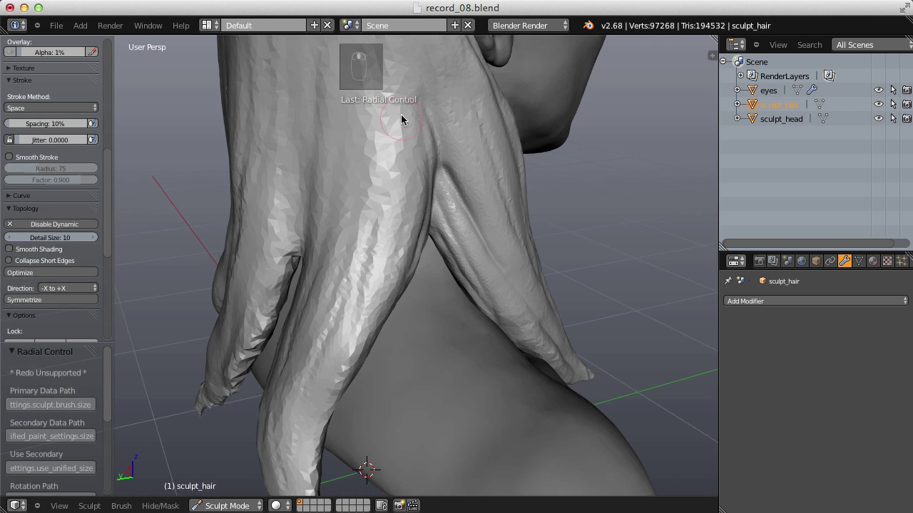
Refine the hair tips near the shoulder with short strokes, tuning brush size and strength.
{"action": "left_click", "coordinate": [409, 198]}
{"action": "middle_click", "coordinate": [427, 167]}
{"action": "key", "text": "f"}
{"action": "left_click", "coordinate": [425, 152]}
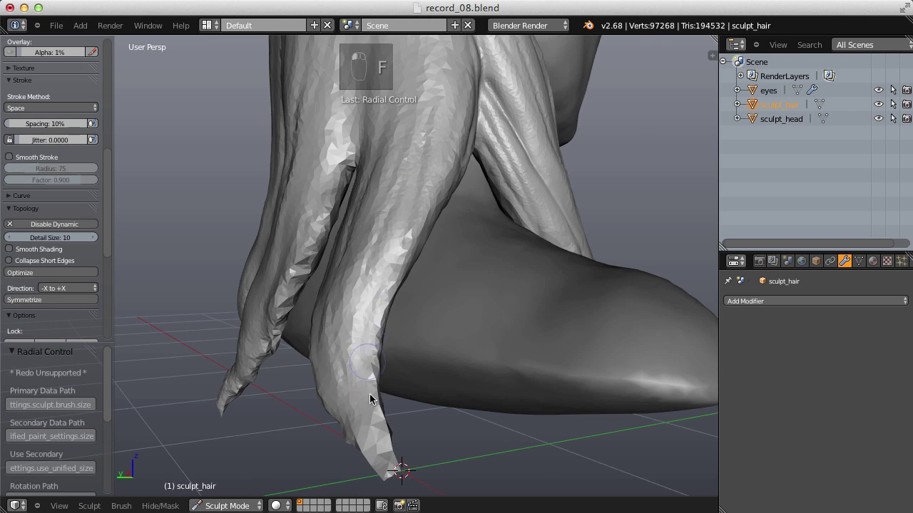
{"action": "key", "text": "i"}
{"action": "key", "text": "f"}
{"action": "key", "text": "f"}
{"action": "left_click_drag", "start_coordinate": [373, 378], "coordinate": [413, 322]}
{"action": "key", "text": "shift+f"}
{"action": "left_click_drag", "start_coordinate": [317, 290], "coordinate": [368, 270]}
{"action": "left_click_drag", "start_coordinate": [317, 290], "coordinate": [456, 285]}
Switch to the Crease brush and cut a vertical groove through the shoulder hair tip.
{"action": "key", "text": "shift+c"}
{"action": "key", "text": "shift+f"}
{"action": "key", "text": "f"}
{"action": "left_click_drag", "start_coordinate": [386, 292], "coordinate": [408, 392]}
{"action": "key", "text": "f"}
{"action": "left_click", "coordinate": [357, 251]}
{"action": "key", "text": "shift+f"}
{"action": "left_click", "coordinate": [362, 269]}
Crease long grooves down the back strands, working around the bust between strokes.
{"action": "middle_click", "coordinate": [404, 325]}
{"action": "left_click_drag", "start_coordinate": [380, 264], "coordinate": [442, 298]}
{"action": "middle_click", "coordinate": [442, 297]}
{"action": "left_click", "coordinate": [352, 163]}
{"action": "middle_click", "coordinate": [401, 253]}
{"action": "key", "text": "f"}
{"action": "left_click_drag", "start_coordinate": [350, 171], "coordinate": [387, 259]}
{"action": "key", "text": "shift+f"}
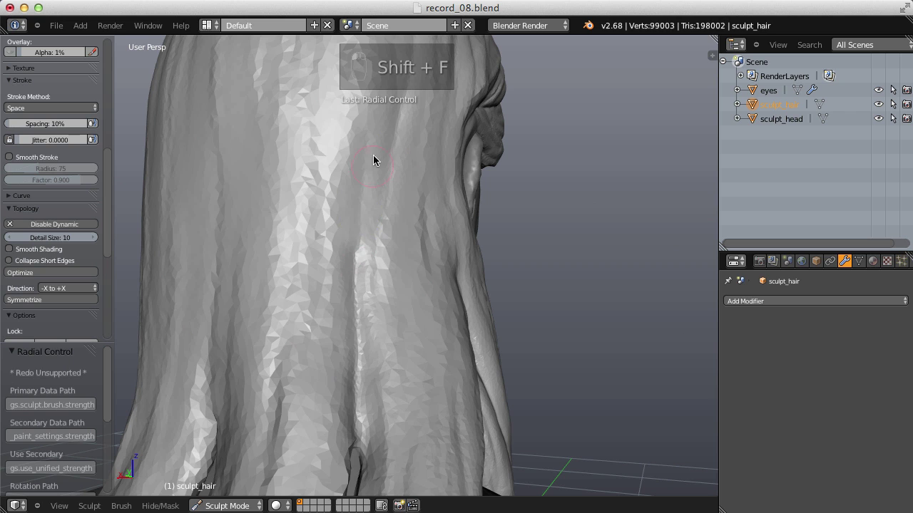
{"action": "left_click_drag", "start_coordinate": [360, 246], "coordinate": [367, 244]}
{"action": "middle_click", "coordinate": [368, 244]}
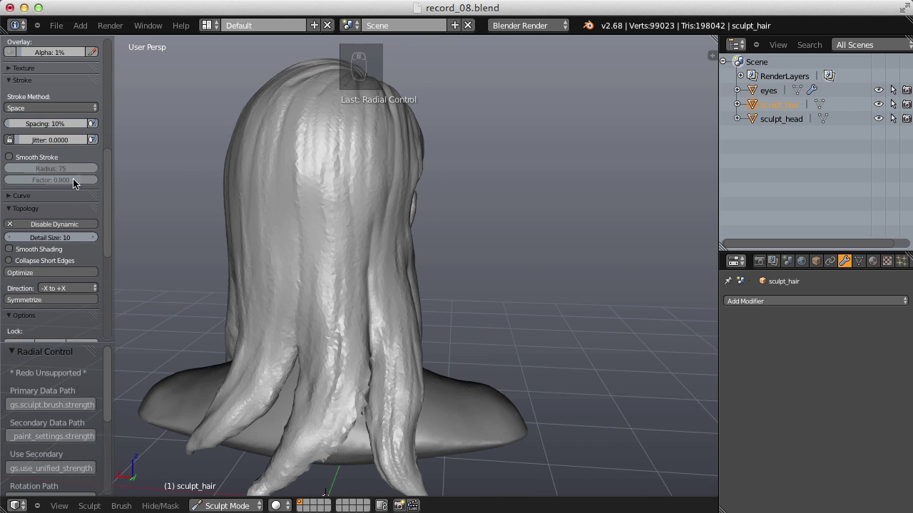
{"action": "left_click_drag", "start_coordinate": [10, 158], "coordinate": [348, 121]}
{"action": "right_click", "coordinate": [349, 247]}
Deepen the separations between the back strands toward their ends from further angles.
{"action": "middle_click", "coordinate": [352, 212]}
{"action": "key", "text": "f"}
{"action": "left_click_drag", "start_coordinate": [348, 137], "coordinate": [410, 277]}
{"action": "middle_click", "coordinate": [410, 277]}
{"action": "middle_click", "coordinate": [426, 184]}
{"action": "left_click_drag", "start_coordinate": [375, 241], "coordinate": [449, 247]}
{"action": "middle_click", "coordinate": [449, 246]}
{"action": "middle_click", "coordinate": [376, 293]}
{"action": "key", "text": "f"}
{"action": "left_click_drag", "start_coordinate": [346, 124], "coordinate": [375, 219]}
{"action": "key", "text": "shift+f"}
{"action": "left_click", "coordinate": [349, 174]}
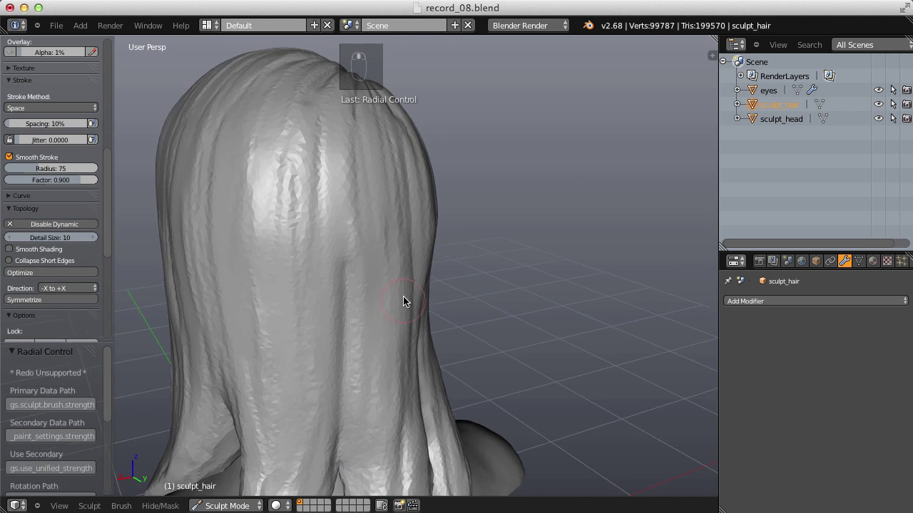
Undo a stray stroke and pull the strand ends with the Grab brush, finishing in a side view.
{"action": "middle_click", "coordinate": [324, 146]}
{"action": "left_click_drag", "start_coordinate": [324, 145], "coordinate": [433, 243]}
{"action": "left_click_drag", "start_coordinate": [433, 243], "coordinate": [452, 236]}
{"action": "key", "text": "ctrl+z"}
{"action": "key", "text": "g"}
{"action": "key", "text": "f"}
{"action": "left_click_drag", "start_coordinate": [509, 286], "coordinate": [384, 176]}
{"action": "key", "text": "f"}
{"action": "left_click_drag", "start_coordinate": [384, 176], "coordinate": [470, 219]}
{"action": "left_click_drag", "start_coordinate": [390, 219], "coordinate": [319, 208]}
Zoom onto the hanging hair tips and start creasing a tip, undoing one misplaced stroke.
{"action": "left_click", "coordinate": [319, 209]}
{"action": "middle_click", "coordinate": [348, 196]}
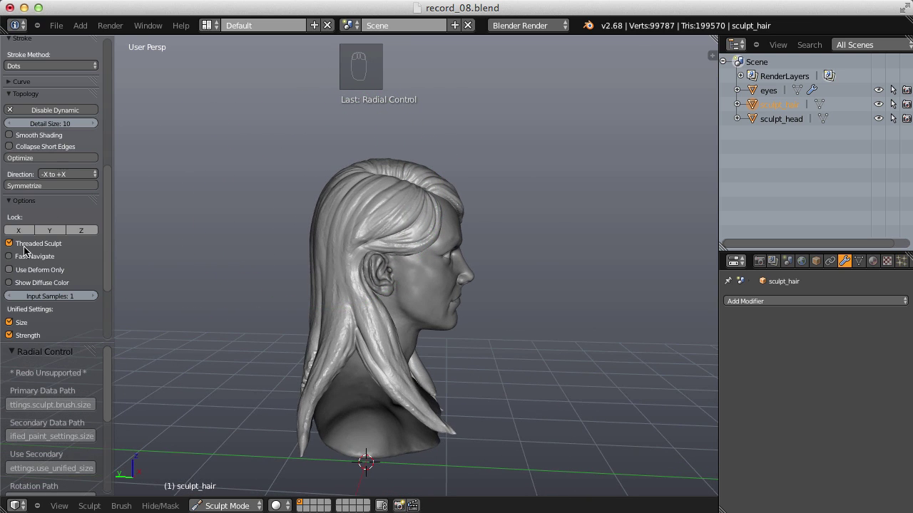
{"action": "left_click_drag", "start_coordinate": [32, 160], "coordinate": [529, 204]}
{"action": "left_click_drag", "start_coordinate": [383, 275], "coordinate": [369, 307]}
{"action": "key", "text": "shift+c"}
{"action": "key", "text": "f"}
{"action": "left_click", "coordinate": [290, 322]}
{"action": "key", "text": "f"}
{"action": "left_click_drag", "start_coordinate": [340, 172], "coordinate": [328, 223]}
{"action": "key", "text": "ctrl+z"}
Dab the upper tips and set the brush to lower spacing with Smooth Stroke disabled.
{"action": "key", "text": "shift+f"}
{"action": "left_click", "coordinate": [352, 143]}
{"action": "key", "text": "f"}
{"action": "left_click", "coordinate": [338, 174]}
{"action": "left_click_drag", "start_coordinate": [477, 202], "coordinate": [441, 139]}
{"action": "key", "text": "f"}
{"action": "left_click", "coordinate": [431, 71]}
{"action": "left_click", "coordinate": [413, 115]}
Run a lengthwise crease down a hanging strand and sharpen its lower tip.
{"action": "middle_click", "coordinate": [471, 248]}
{"action": "left_click_drag", "start_coordinate": [448, 142], "coordinate": [412, 373]}
{"action": "middle_click", "coordinate": [412, 373]}
{"action": "key", "text": "i"}
{"action": "key", "text": "f"}
{"action": "middle_click", "coordinate": [376, 335]}
{"action": "key", "text": "f"}
{"action": "left_click_drag", "start_coordinate": [352, 360], "coordinate": [447, 336]}
{"action": "right_click", "coordinate": [455, 333]}
Taper the remaining strand tips into defined points with short upward Crease strokes.
{"action": "key", "text": "shift+c"}
{"action": "key", "text": "f"}
{"action": "right_click", "coordinate": [420, 328]}
{"action": "left_click_drag", "start_coordinate": [419, 327], "coordinate": [466, 255]}
{"action": "right_click", "coordinate": [468, 299]}
{"action": "left_click_drag", "start_coordinate": [468, 299], "coordinate": [452, 260]}
{"action": "left_click_drag", "start_coordinate": [531, 244], "coordinate": [447, 248]}
{"action": "key", "text": "i"}
{"action": "left_click_drag", "start_coordinate": [420, 228], "coordinate": [431, 235]}
Size and set strength of the Crease brush, then carve the first groove in the back hair.
{"action": "middle_click", "coordinate": [430, 264]}
{"action": "key", "text": "f"}
{"action": "key", "text": "shift+c"}
{"action": "key", "text": "f"}
{"action": "key", "text": "shift+f"}
{"action": "key", "text": "f"}
{"action": "left_click", "coordinate": [441, 141]}
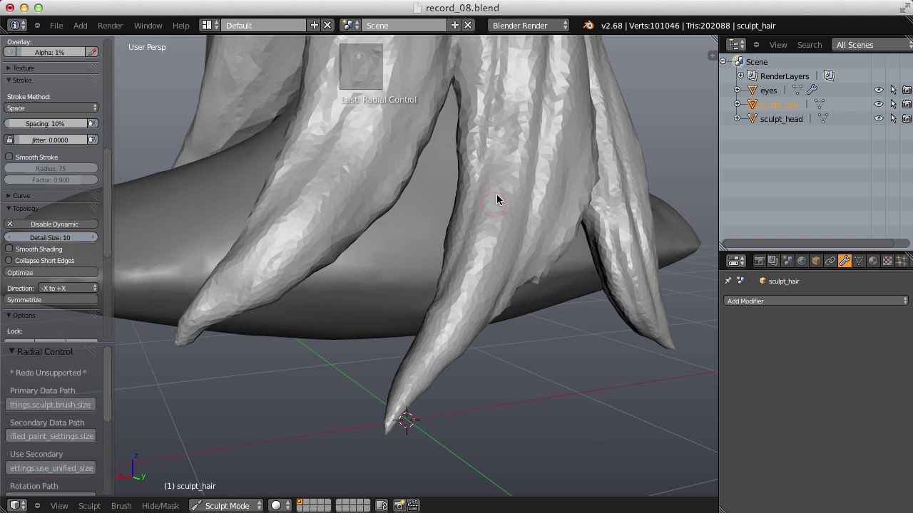
{"action": "left_click_drag", "start_coordinate": [518, 205], "coordinate": [491, 269]}
{"action": "right_click", "coordinate": [521, 309]}
Orbit around the back of the head and crease the neighbouring strand grooves.
{"action": "middle_click", "coordinate": [551, 314]}
{"action": "middle_click", "coordinate": [490, 269]}
{"action": "left_click_drag", "start_coordinate": [486, 251], "coordinate": [444, 296]}
{"action": "middle_click", "coordinate": [525, 243]}
{"action": "middle_click", "coordinate": [445, 296]}
{"action": "left_click", "coordinate": [439, 206]}
{"action": "right_click", "coordinate": [439, 206]}
{"action": "middle_click", "coordinate": [433, 265]}
Pinch a strand edge tighter, then return to Crease and deepen it.
{"action": "key", "text": "p"}
{"action": "key", "text": "f"}
{"action": "left_click", "coordinate": [428, 201]}
{"action": "key", "text": "shift+c"}
{"action": "key", "text": "f"}
{"action": "middle_click", "coordinate": [414, 315]}
{"action": "key", "text": "f"}
{"action": "left_click", "coordinate": [466, 167]}
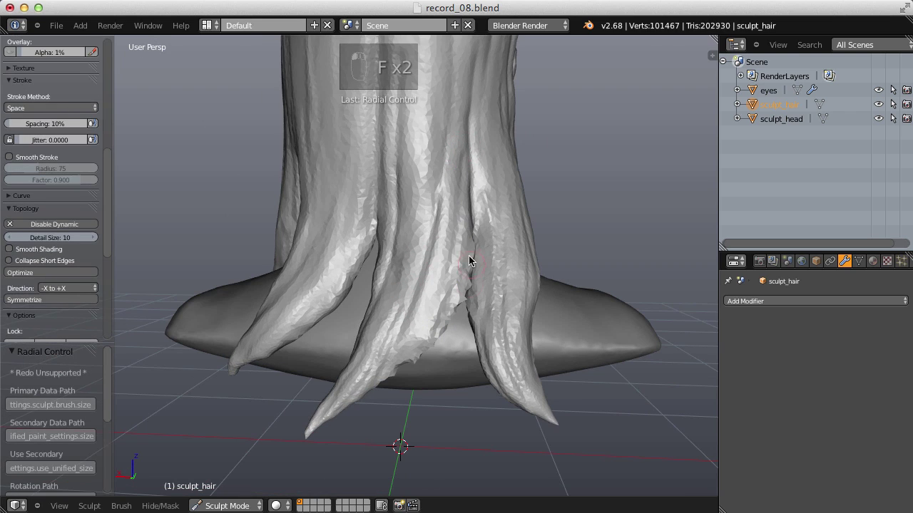
{"action": "left_click", "coordinate": [463, 217]}
{"action": "middle_click", "coordinate": [490, 258]}
Inflate the strands for volume and pinch their edges with long strokes.
{"action": "key", "text": "i"}
{"action": "key", "text": "f"}
{"action": "left_click_drag", "start_coordinate": [422, 343], "coordinate": [487, 307]}
{"action": "left_click_drag", "start_coordinate": [485, 248], "coordinate": [388, 227]}
{"action": "key", "text": "p"}
{"action": "key", "text": "f"}
{"action": "left_click_drag", "start_coordinate": [388, 227], "coordinate": [442, 244]}
{"action": "left_click_drag", "start_coordinate": [442, 244], "coordinate": [345, 296]}
Crease a series of short grooves down the lower back strands, resizing the brush as needed.
{"action": "key", "text": "shift+c"}
{"action": "key", "text": "f"}
{"action": "middle_click", "coordinate": [338, 262]}
{"action": "left_click", "coordinate": [368, 198]}
{"action": "right_click", "coordinate": [369, 198]}
{"action": "left_click", "coordinate": [368, 208]}
{"action": "middle_click", "coordinate": [370, 208]}
{"action": "right_click", "coordinate": [355, 210]}
{"action": "left_click_drag", "start_coordinate": [356, 209], "coordinate": [365, 284]}
{"action": "key", "text": "f"}
{"action": "middle_click", "coordinate": [365, 284]}
{"action": "left_click_drag", "start_coordinate": [369, 285], "coordinate": [382, 261]}
Sharpen the new grooves with a Pinch pass.
{"action": "key", "text": "p"}
{"action": "key", "text": "f"}
{"action": "middle_click", "coordinate": [380, 258]}
{"action": "key", "text": "f"}
{"action": "left_click", "coordinate": [371, 212]}
{"action": "middle_click", "coordinate": [363, 267]}
Raise the Crease strength and cut long grooves running down the hair length.
{"action": "key", "text": "shift+c"}
{"action": "key", "text": "shift+f"}
{"action": "left_click_drag", "start_coordinate": [372, 186], "coordinate": [12, 159]}
{"action": "left_click", "coordinate": [12, 159]}
{"action": "middle_click", "coordinate": [376, 220]}
{"action": "left_click_drag", "start_coordinate": [358, 141], "coordinate": [440, 247]}
{"action": "middle_click", "coordinate": [440, 248]}
{"action": "left_click_drag", "start_coordinate": [385, 187], "coordinate": [386, 253]}
{"action": "left_click_drag", "start_coordinate": [387, 253], "coordinate": [365, 397]}
Carve sweeping crease strokes across the upper back strands with a resized brush.
{"action": "key", "text": "f"}
{"action": "left_click_drag", "start_coordinate": [362, 147], "coordinate": [459, 155]}
{"action": "left_click_drag", "start_coordinate": [459, 154], "coordinate": [323, 131]}
{"action": "left_click_drag", "start_coordinate": [323, 130], "coordinate": [368, 230]}
{"action": "key", "text": "f"}
{"action": "left_click_drag", "start_coordinate": [361, 151], "coordinate": [423, 227]}
{"action": "key", "text": "f"}
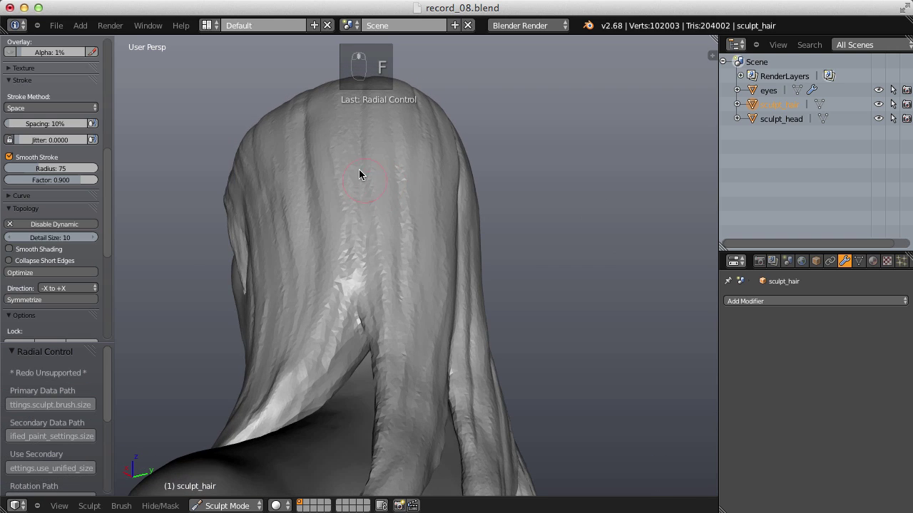
{"action": "left_click", "coordinate": [361, 234]}
{"action": "left_click_drag", "start_coordinate": [452, 226], "coordinate": [628, 157]}
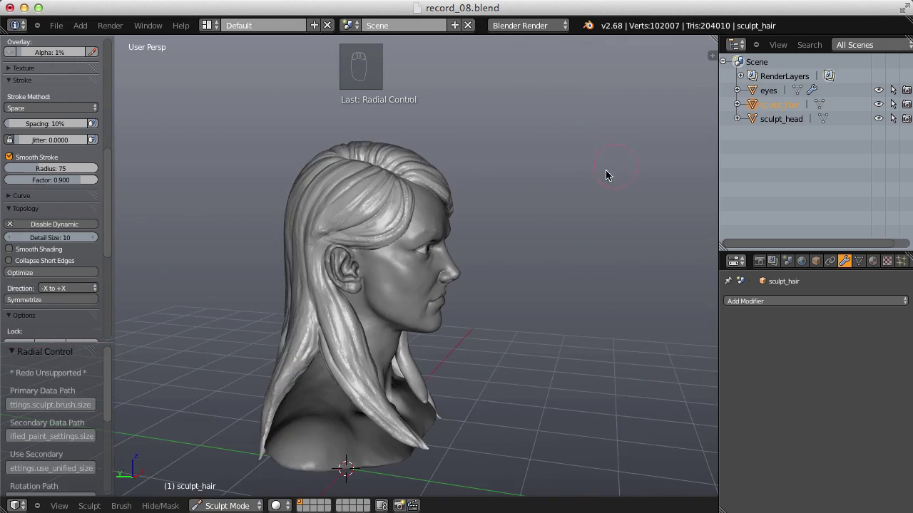
{"action": "left_click_drag", "start_coordinate": [431, 207], "coordinate": [374, 143]}
Orbit closer and crease shorter grooves between the strands.
{"action": "key", "text": "f"}
{"action": "key", "text": "f"}
{"action": "left_click", "coordinate": [376, 125]}
{"action": "middle_click", "coordinate": [405, 155]}
{"action": "left_click_drag", "start_coordinate": [406, 202], "coordinate": [384, 264]}
{"action": "middle_click", "coordinate": [383, 265]}
{"action": "left_click_drag", "start_coordinate": [387, 167], "coordinate": [427, 221]}
{"action": "middle_click", "coordinate": [427, 220]}
{"action": "left_click", "coordinate": [416, 220]}
{"action": "middle_click", "coordinate": [414, 217]}
Pinch along the full length of the strands with wide strokes.
{"action": "key", "text": "p"}
{"action": "key", "text": "f"}
{"action": "key", "text": "f"}
{"action": "left_click", "coordinate": [393, 165]}
{"action": "left_click_drag", "start_coordinate": [20, 226], "coordinate": [507, 261]}
{"action": "left_click_drag", "start_coordinate": [495, 250], "coordinate": [311, 234]}
Finish the back grooves with a resized, stronger Crease brush.
{"action": "key", "text": "shift+c"}
{"action": "key", "text": "f"}
{"action": "middle_click", "coordinate": [334, 245]}
{"action": "left_click", "coordinate": [12, 153]}
{"action": "middle_click", "coordinate": [297, 219]}
{"action": "key", "text": "f"}
{"action": "key", "text": "f"}
{"action": "left_click_drag", "start_coordinate": [405, 186], "coordinate": [375, 201]}
{"action": "key", "text": "shift+f"}
{"action": "left_click_drag", "start_coordinate": [396, 191], "coordinate": [465, 167]}
Settle on a sized Crease brush and stroke the first fold under the bun.
{"action": "right_click", "coordinate": [406, 205]}
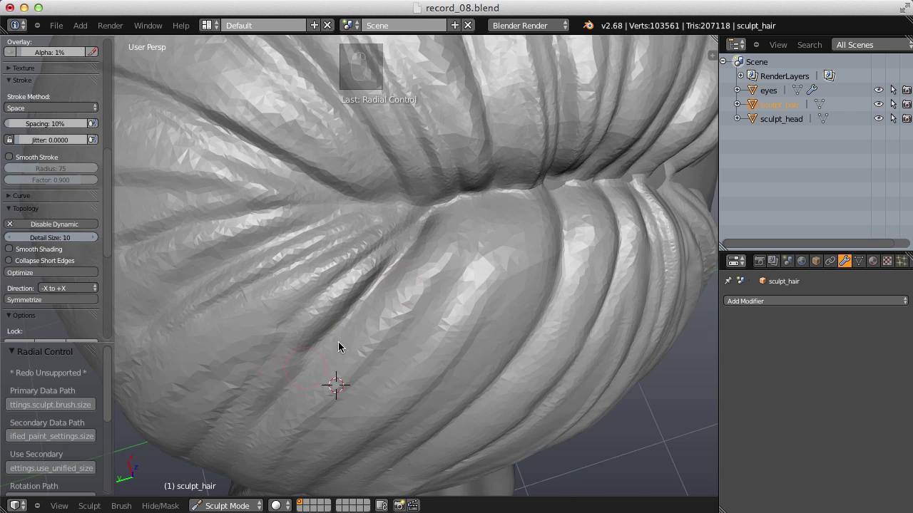
{"action": "key", "text": "p"}
{"action": "key", "text": "f"}
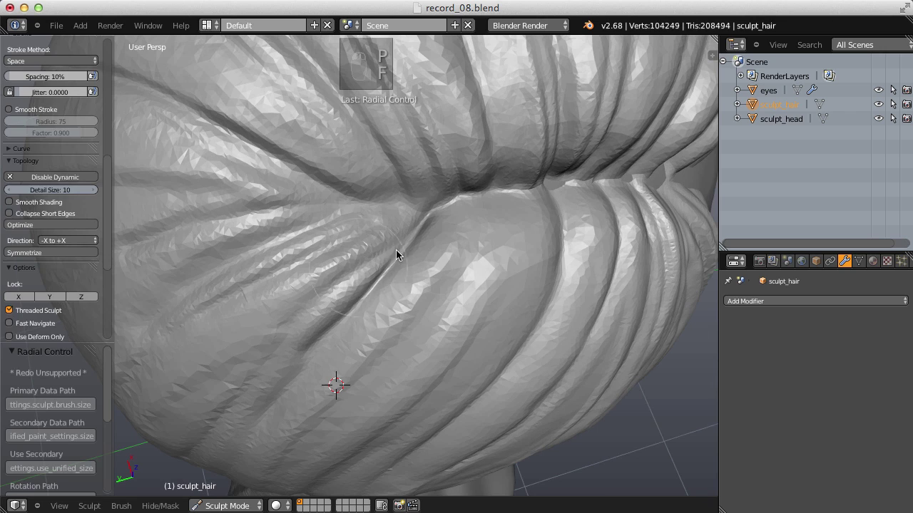
{"action": "key", "text": "shift+c"}
{"action": "key", "text": "f"}
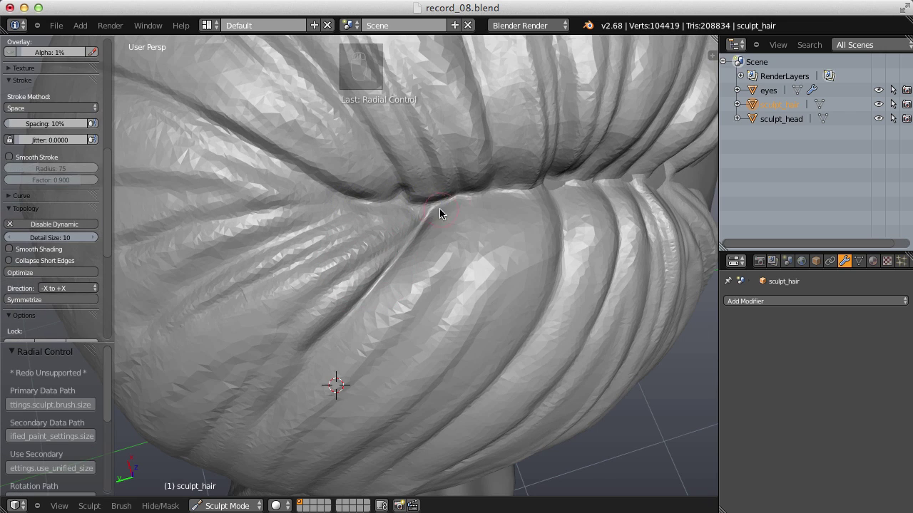
{"action": "key", "text": "i"}
{"action": "key", "text": "f"}
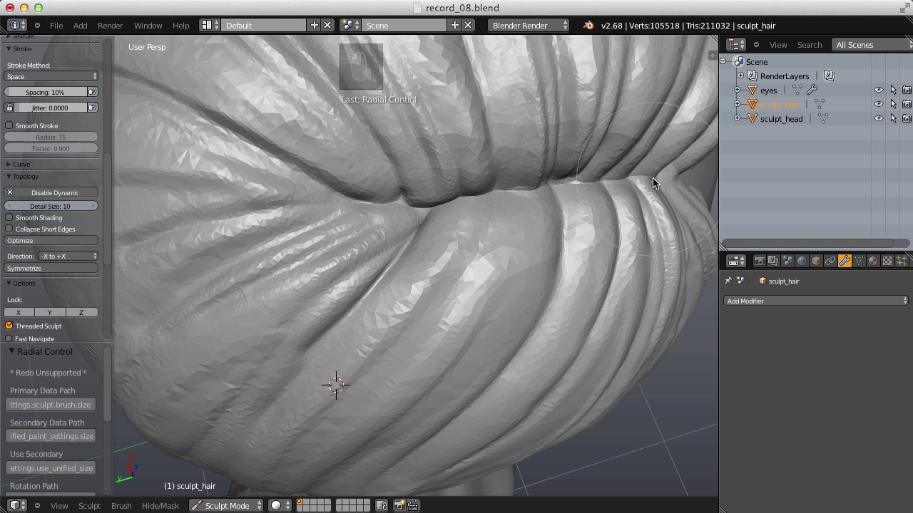
{"action": "key", "text": "shift+c"}
{"action": "key", "text": "f"}
{"action": "key", "text": "f"}
{"action": "key", "text": "f"}
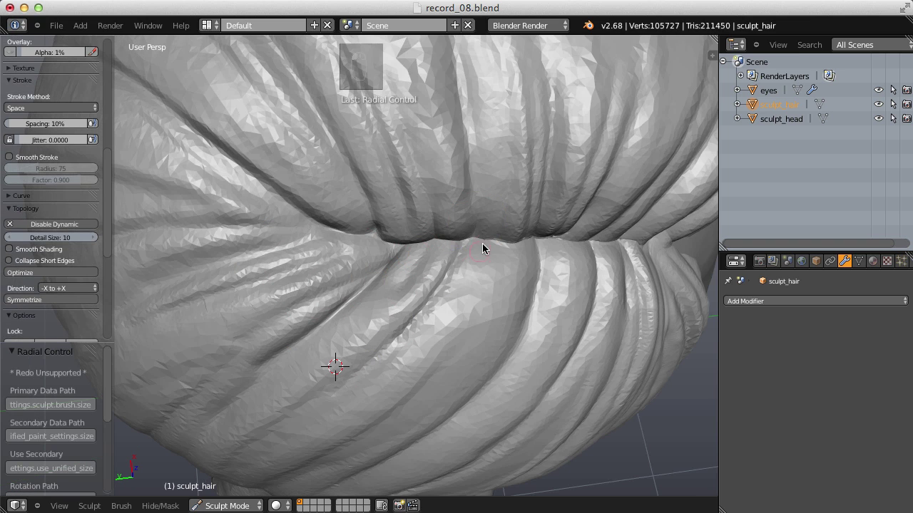
{"action": "left_click_drag", "start_coordinate": [500, 247], "coordinate": [346, 331]}
Dab deeper creases into the bun-underside folds with a smaller brush.
{"action": "key", "text": "f"}
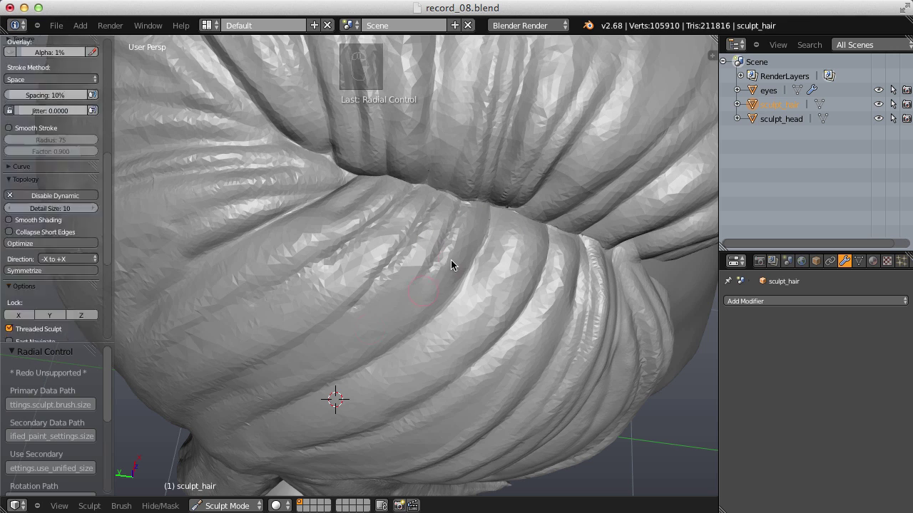
{"action": "key", "text": "shift+c"}
{"action": "key", "text": "f"}
{"action": "middle_click", "coordinate": [494, 259]}
{"action": "key", "text": "f"}
{"action": "left_click", "coordinate": [452, 232]}
{"action": "key", "text": "f"}
{"action": "left_click", "coordinate": [448, 233]}
{"action": "left_click", "coordinate": [480, 217]}
{"action": "left_click", "coordinate": [471, 243]}
Pinch the fold edges from a new angle, then crease the remaining fold.
{"action": "middle_click", "coordinate": [421, 252]}
{"action": "middle_click", "coordinate": [418, 236]}
{"action": "key", "text": "f"}
{"action": "left_click", "coordinate": [400, 259]}
{"action": "key", "text": "p"}
{"action": "left_click_drag", "start_coordinate": [456, 167], "coordinate": [340, 243]}
{"action": "right_click", "coordinate": [332, 241]}
{"action": "left_click", "coordinate": [341, 206]}
{"action": "right_click", "coordinate": [341, 206]}
{"action": "key", "text": "shift+c"}
{"action": "key", "text": "f"}
{"action": "left_click", "coordinate": [479, 147]}
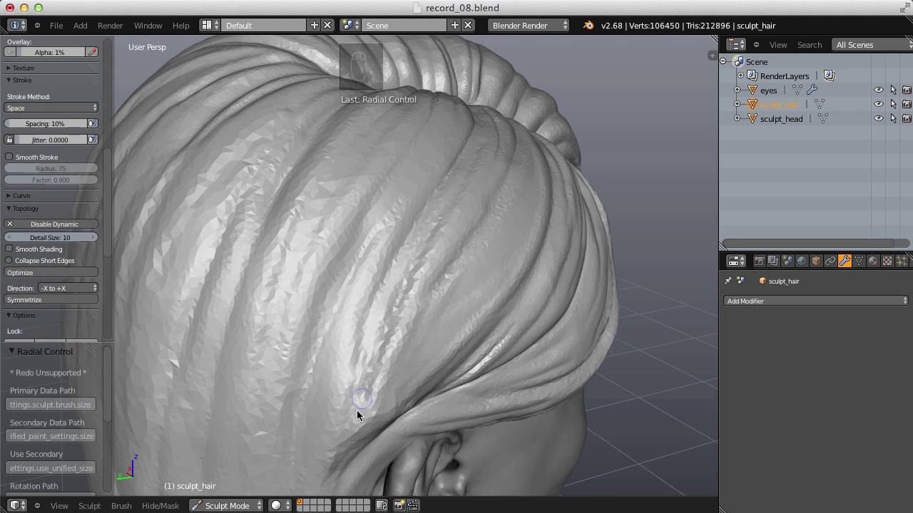
Test crease strokes on the back hair, undo a stray one and tune brush strength.
{"action": "left_click", "coordinate": [466, 172]}
{"action": "left_click_drag", "start_coordinate": [427, 216], "coordinate": [456, 183]}
{"action": "key", "text": "ctrl+z"}
{"action": "left_click_drag", "start_coordinate": [458, 169], "coordinate": [408, 277]}
{"action": "middle_click", "coordinate": [408, 277]}
{"action": "right_click", "coordinate": [444, 181]}
{"action": "key", "text": "shift+f"}
{"action": "left_click", "coordinate": [440, 164]}
{"action": "middle_click", "coordinate": [396, 298]}
{"action": "left_click", "coordinate": [420, 112]}
{"action": "right_click", "coordinate": [420, 112]}
Enable Smooth Stroke, resize the brush and pull a first long stroke down a back strand.
{"action": "left_click_drag", "start_coordinate": [394, 244], "coordinate": [112, 179]}
{"action": "left_click", "coordinate": [113, 179]}
{"action": "key", "text": "f"}
{"action": "right_click", "coordinate": [375, 194]}
{"action": "key", "text": "f"}
{"action": "middle_click", "coordinate": [364, 149]}
{"action": "left_click_drag", "start_coordinate": [355, 162], "coordinate": [339, 249]}
{"action": "key", "text": "f"}
{"action": "left_click", "coordinate": [333, 227]}
{"action": "key", "text": "p"}
{"action": "left_click", "coordinate": [355, 156]}
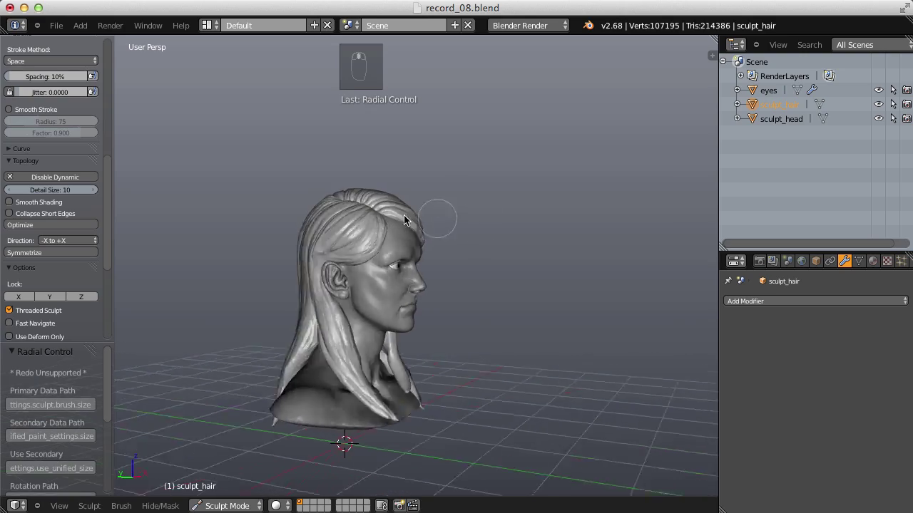
With the Crease brush resized, carve two grooves down the hair behind the ear.
{"action": "key", "text": "shift+c"}
{"action": "key", "text": "f"}
{"action": "key", "text": "shift+c"}
{"action": "key", "text": "shift+f"}
{"action": "key", "text": "f"}
{"action": "left_click", "coordinate": [422, 158]}
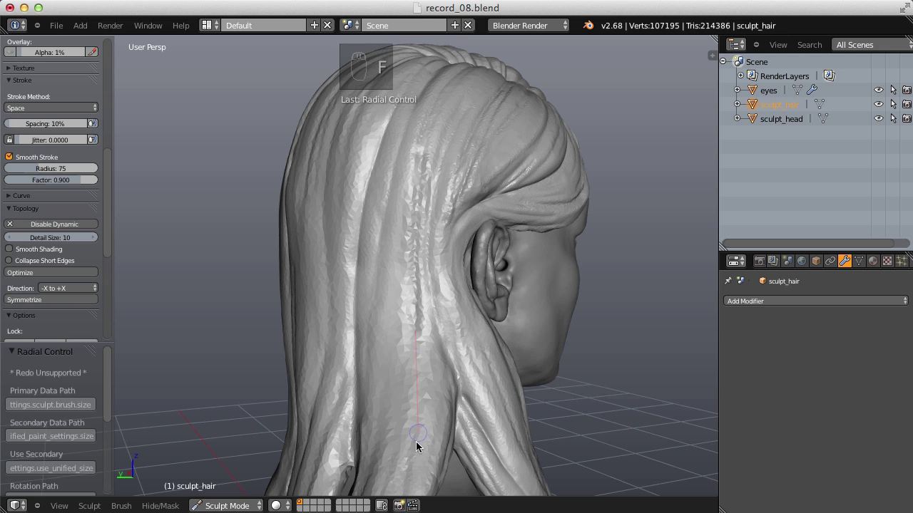
{"action": "key", "text": "p"}
{"action": "key", "text": "f"}
{"action": "left_click_drag", "start_coordinate": [425, 173], "coordinate": [533, 224]}
{"action": "left_click_drag", "start_coordinate": [486, 240], "coordinate": [437, 278]}
Carve long lengthwise creases down the back hair strands toward the shoulders.
{"action": "key", "text": "shift+c"}
{"action": "key", "text": "f"}
{"action": "key", "text": "shift+f"}
{"action": "middle_click", "coordinate": [447, 210]}
{"action": "left_click_drag", "start_coordinate": [447, 210], "coordinate": [421, 453]}
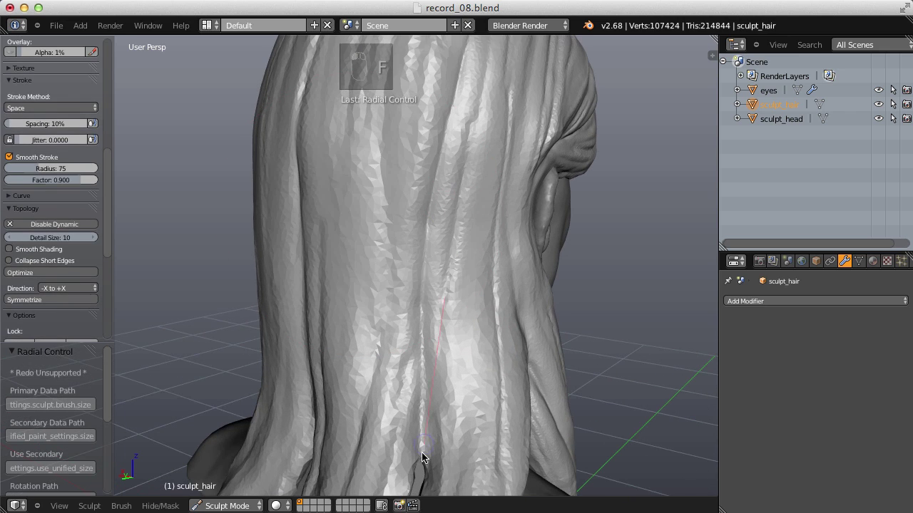
{"action": "left_click", "coordinate": [489, 64]}
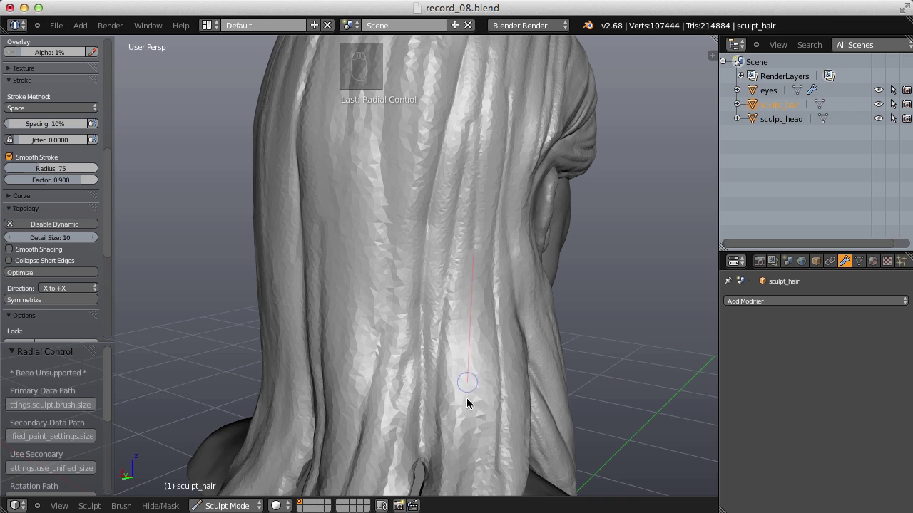
{"action": "left_click_drag", "start_coordinate": [503, 219], "coordinate": [447, 229]}
{"action": "left_click", "coordinate": [412, 137]}
{"action": "left_click", "coordinate": [385, 216]}
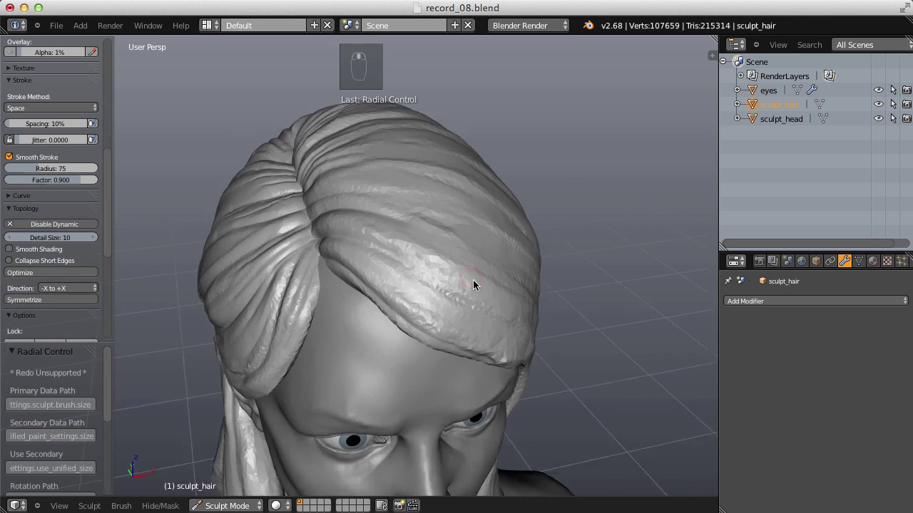
Orbit to the front of the head and lay first crease strokes along the hairline.
{"action": "left_click", "coordinate": [6, 160]}
{"action": "left_click_drag", "start_coordinate": [404, 221], "coordinate": [474, 245]}
{"action": "left_click_drag", "start_coordinate": [462, 234], "coordinate": [536, 225]}
{"action": "middle_click", "coordinate": [474, 287]}
{"action": "middle_click", "coordinate": [536, 225]}
{"action": "right_click", "coordinate": [386, 167]}
{"action": "left_click_drag", "start_coordinate": [387, 167], "coordinate": [518, 206]}
{"action": "right_click", "coordinate": [485, 230]}
{"action": "left_click_drag", "start_coordinate": [518, 206], "coordinate": [307, 392]}
{"action": "right_click", "coordinate": [306, 393]}
{"action": "left_click_drag", "start_coordinate": [306, 392], "coordinate": [361, 392]}
Adjust stroke settings and crease strand ridges down the side hair framing the face.
{"action": "left_click", "coordinate": [329, 396]}
{"action": "left_click", "coordinate": [346, 395]}
{"action": "left_click", "coordinate": [316, 399]}
{"action": "left_click_drag", "start_coordinate": [410, 359], "coordinate": [404, 290]}
{"action": "left_click_drag", "start_coordinate": [357, 299], "coordinate": [400, 341]}
{"action": "left_click_drag", "start_coordinate": [423, 333], "coordinate": [405, 351]}
{"action": "left_click_drag", "start_coordinate": [420, 348], "coordinate": [145, 184]}
{"action": "middle_click", "coordinate": [394, 326]}
{"action": "left_click", "coordinate": [152, 198]}
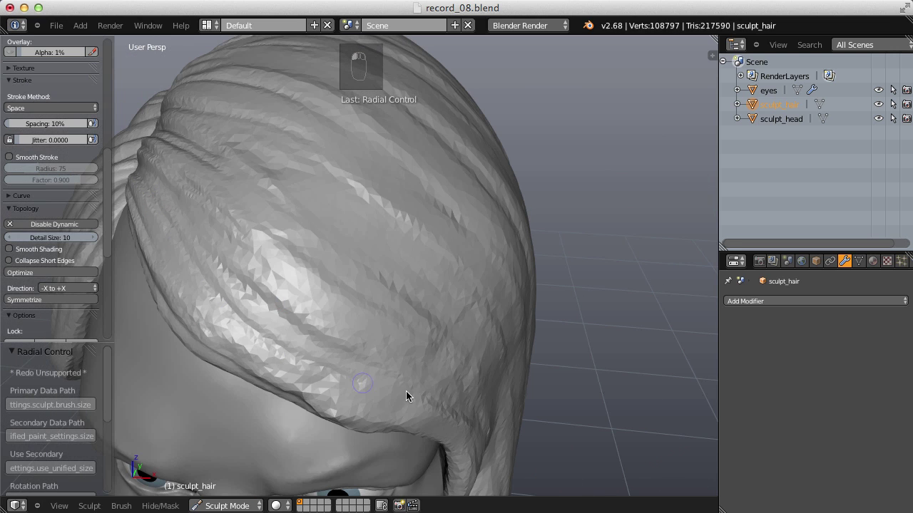
Resize the brush and crease lengthwise ridges along the temple strands to their tips.
{"action": "key", "text": "f"}
{"action": "left_click_drag", "start_coordinate": [183, 245], "coordinate": [389, 268]}
{"action": "left_click_drag", "start_coordinate": [389, 268], "coordinate": [415, 237]}
{"action": "middle_click", "coordinate": [399, 263]}
{"action": "left_click_drag", "start_coordinate": [29, 273], "coordinate": [289, 282]}
{"action": "left_click_drag", "start_coordinate": [296, 298], "coordinate": [248, 251]}
{"action": "left_click_drag", "start_coordinate": [181, 171], "coordinate": [284, 240]}
{"action": "left_click_drag", "start_coordinate": [310, 272], "coordinate": [227, 192]}
{"action": "left_click", "coordinate": [180, 141]}
{"action": "middle_click", "coordinate": [399, 196]}
{"action": "left_click_drag", "start_coordinate": [425, 223], "coordinate": [338, 219]}
{"action": "middle_click", "coordinate": [486, 253]}
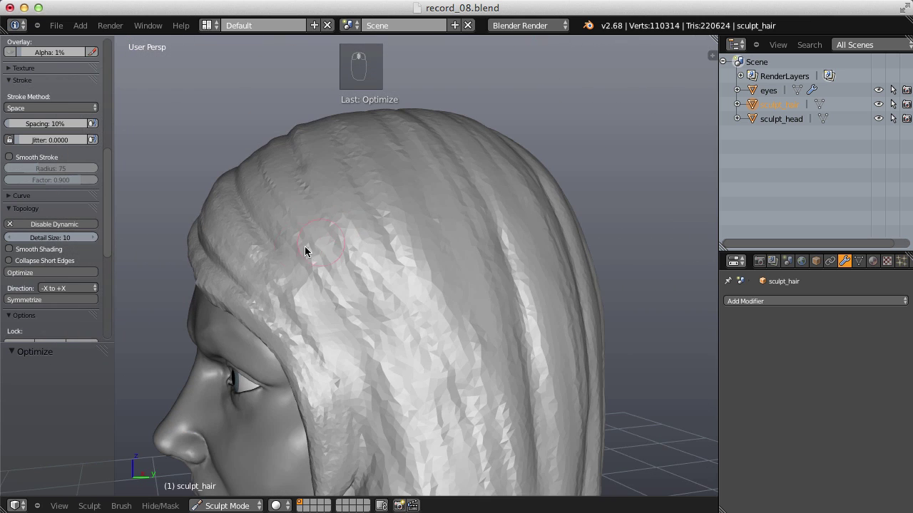
Undo a stray stroke, reselect the brush and add hairline creases from the side view.
{"action": "left_click_drag", "start_coordinate": [316, 184], "coordinate": [342, 170]}
{"action": "key", "text": "ctrl+z"}
{"action": "left_click", "coordinate": [363, 186]}
{"action": "left_click", "coordinate": [10, 158]}
{"action": "key", "text": "f"}
{"action": "right_click", "coordinate": [355, 129]}
{"action": "middle_click", "coordinate": [467, 306]}
{"action": "right_click", "coordinate": [433, 223]}
{"action": "left_click_drag", "start_coordinate": [433, 222], "coordinate": [464, 241]}
{"action": "middle_click", "coordinate": [464, 241]}
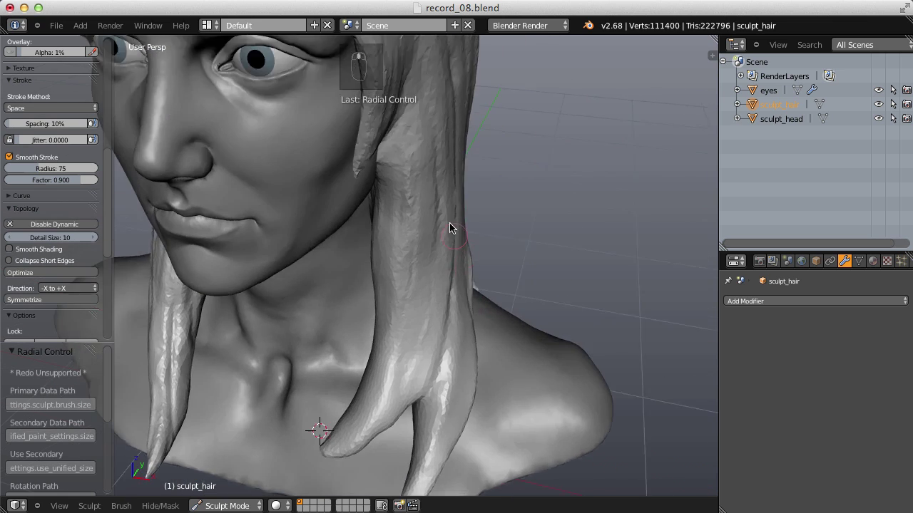
Grab and pull the hair tips into shape near the collarbones.
{"action": "left_click", "coordinate": [419, 127]}
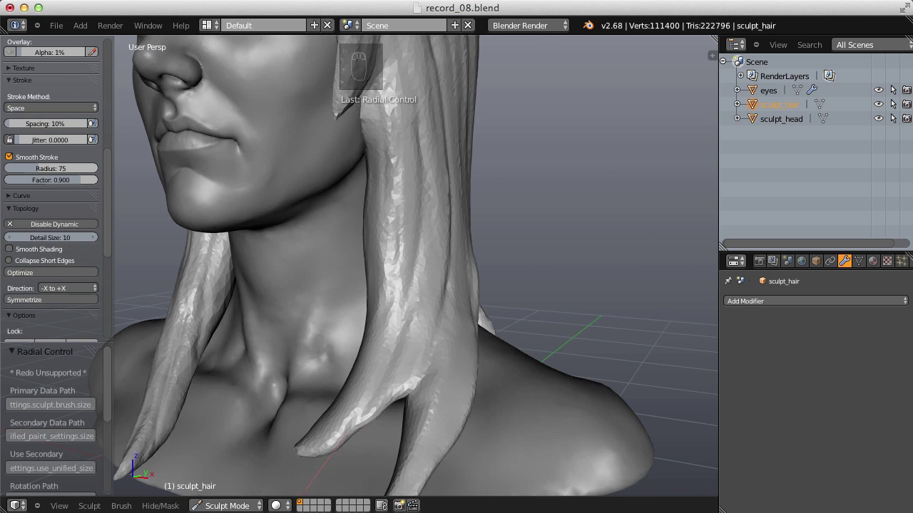
{"action": "key", "text": "f"}
{"action": "left_click_drag", "start_coordinate": [414, 93], "coordinate": [519, 226]}
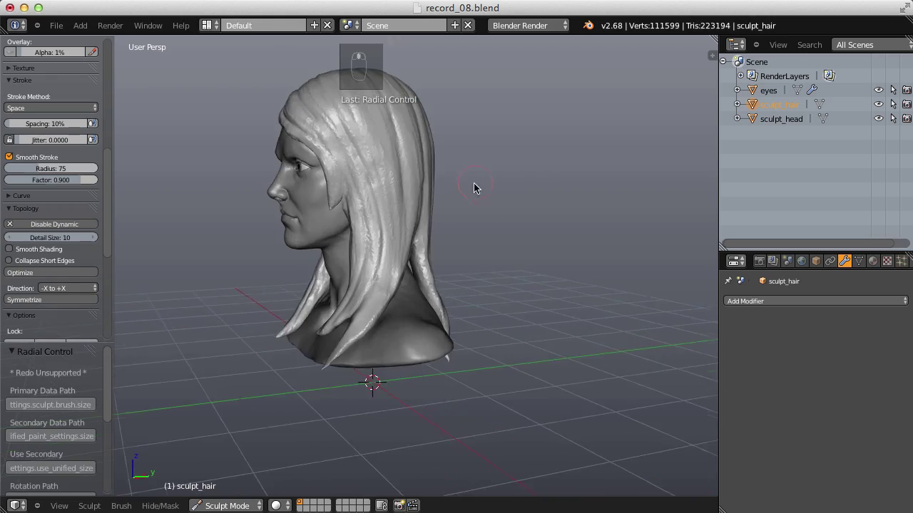
{"action": "key", "text": "g"}
{"action": "key", "text": "f"}
{"action": "left_click_drag", "start_coordinate": [457, 216], "coordinate": [390, 325]}
{"action": "right_click", "coordinate": [370, 201]}
{"action": "middle_click", "coordinate": [390, 325]}
With a small Crease brush, dab fine strand lines down the hair to the shoulder tips.
{"action": "key", "text": "f"}
{"action": "key", "text": "shift+c"}
{"action": "key", "text": "f"}
{"action": "key", "text": "f"}
{"action": "key", "text": "f"}
{"action": "key", "text": "f"}
{"action": "left_click", "coordinate": [263, 139]}
{"action": "left_click", "coordinate": [247, 78]}
{"action": "left_click", "coordinate": [344, 183]}
{"action": "left_click", "coordinate": [360, 213]}
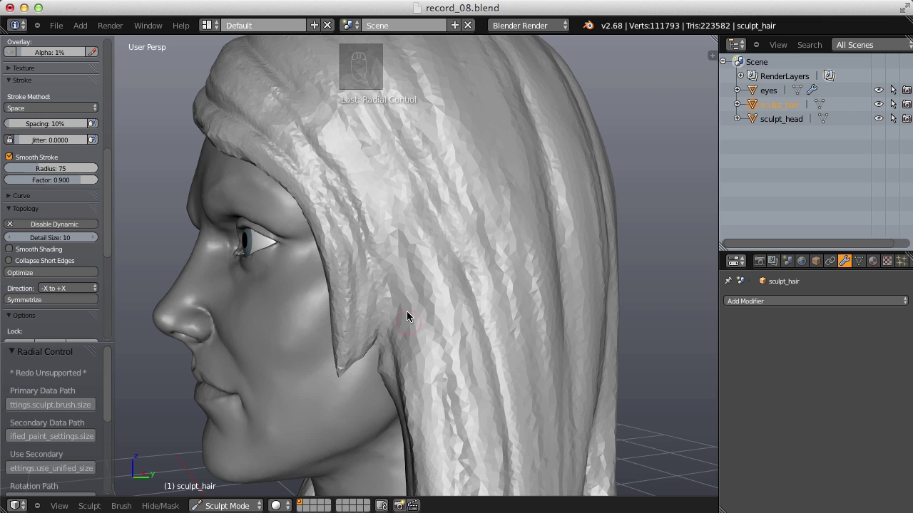
{"action": "left_click", "coordinate": [371, 248]}
{"action": "left_click", "coordinate": [369, 253]}
Pinch and grab the final hair tips on the chest, then orbit to review the finished bust.
{"action": "left_click_drag", "start_coordinate": [380, 302], "coordinate": [374, 277]}
{"action": "key", "text": "p"}
{"action": "key", "text": "f"}
{"action": "left_click", "coordinate": [382, 273]}
{"action": "middle_click", "coordinate": [392, 240]}
{"action": "key", "text": "g"}
{"action": "key", "text": "f"}
{"action": "left_click_drag", "start_coordinate": [335, 367], "coordinate": [423, 247]}
{"action": "middle_click", "coordinate": [314, 251]}
{"action": "middle_click", "coordinate": [422, 247]}
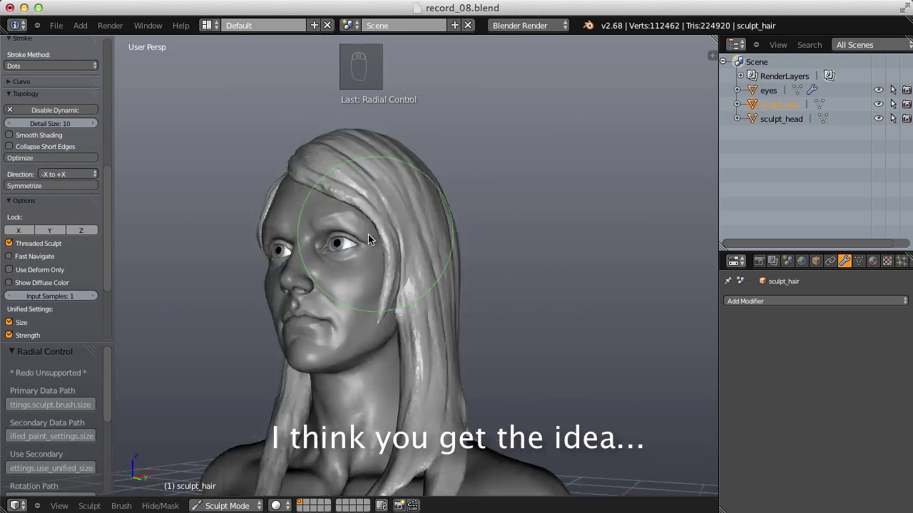